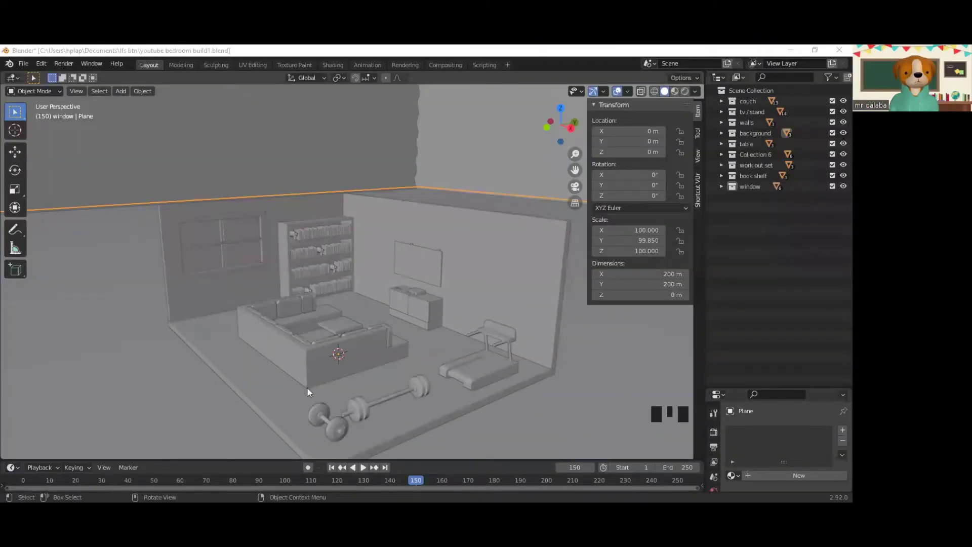
# Step: Give the floor a new material, Material.003, with a blue base colour
pyautogui.click(271, 381)
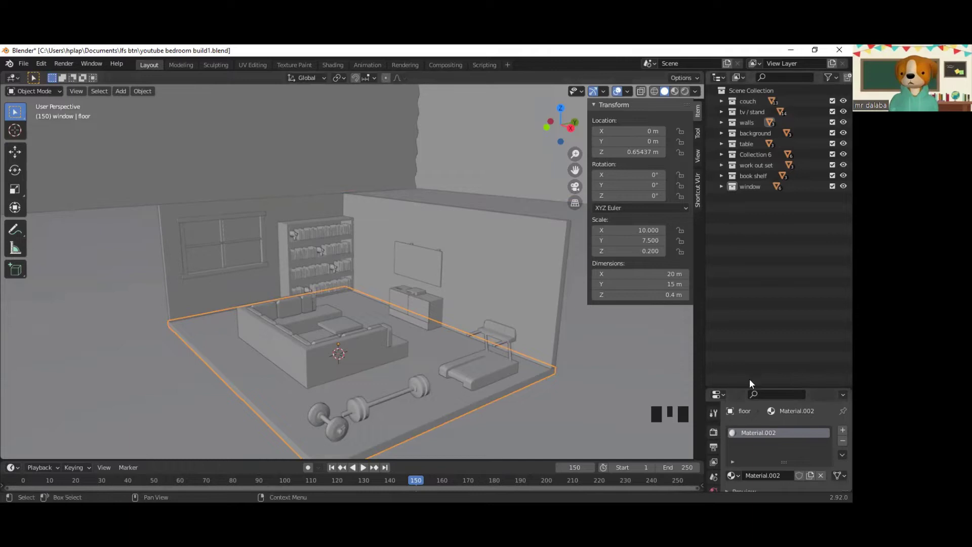
pyautogui.moveTo(758, 367); pyautogui.dragTo(768, 351)
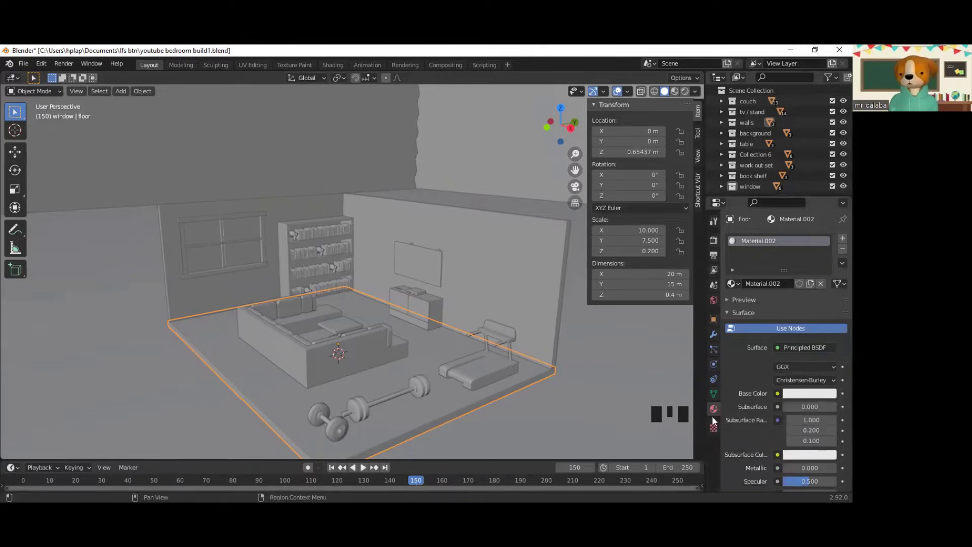
pyautogui.click(720, 414)
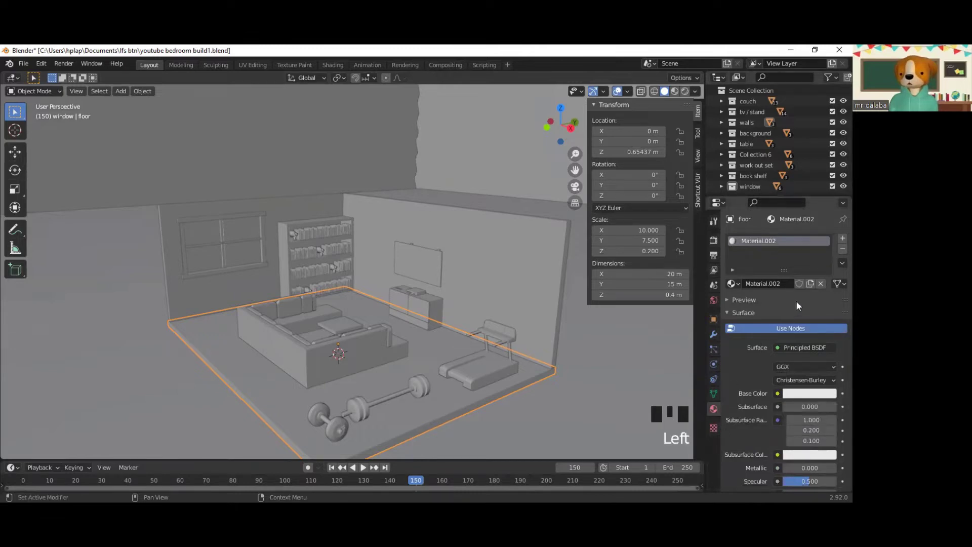
pyautogui.moveTo(826, 285); pyautogui.dragTo(794, 296)
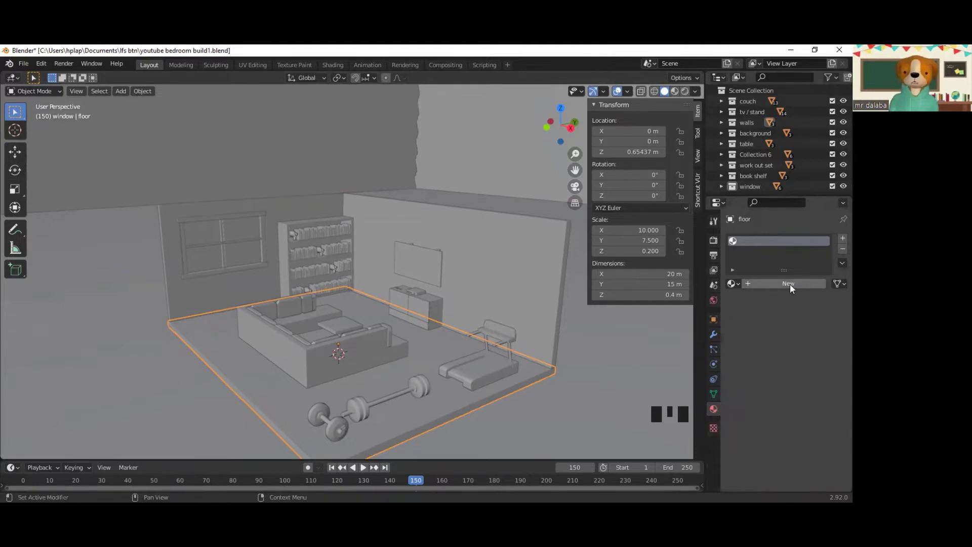
pyautogui.moveTo(795, 286); pyautogui.dragTo(815, 398)
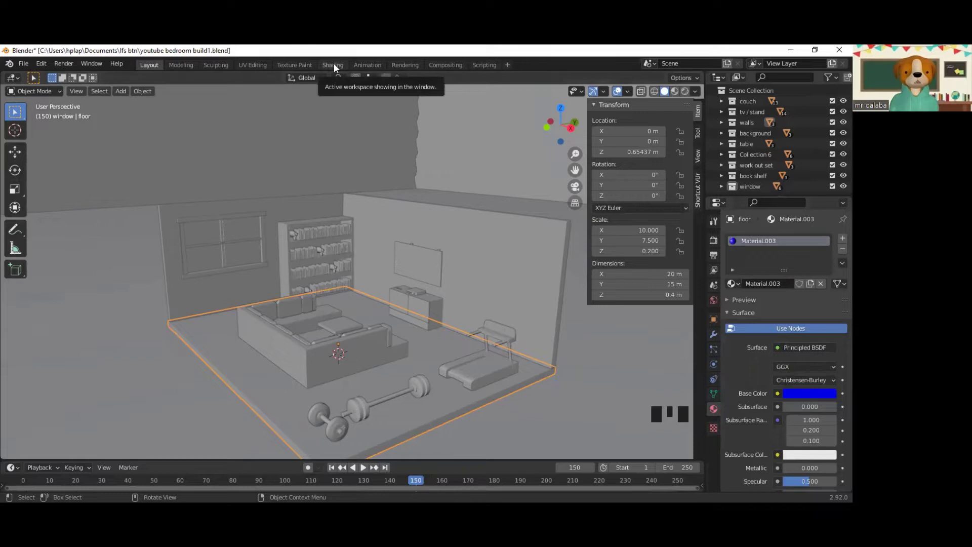
# Step: In the Shading workspace, give the large ground plane a new material, Material.004, with a green base colour
pyautogui.click(337, 68)
pyautogui.scroll(3)
pyautogui.moveTo(431, 327); pyautogui.dragTo(448, 330)
pyautogui.scroll(-3)
pyautogui.click(295, 352)
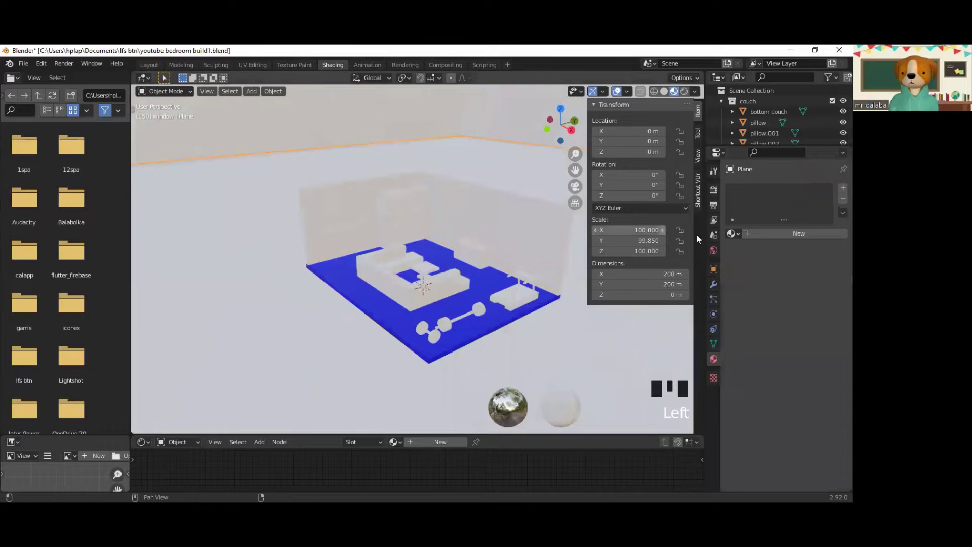
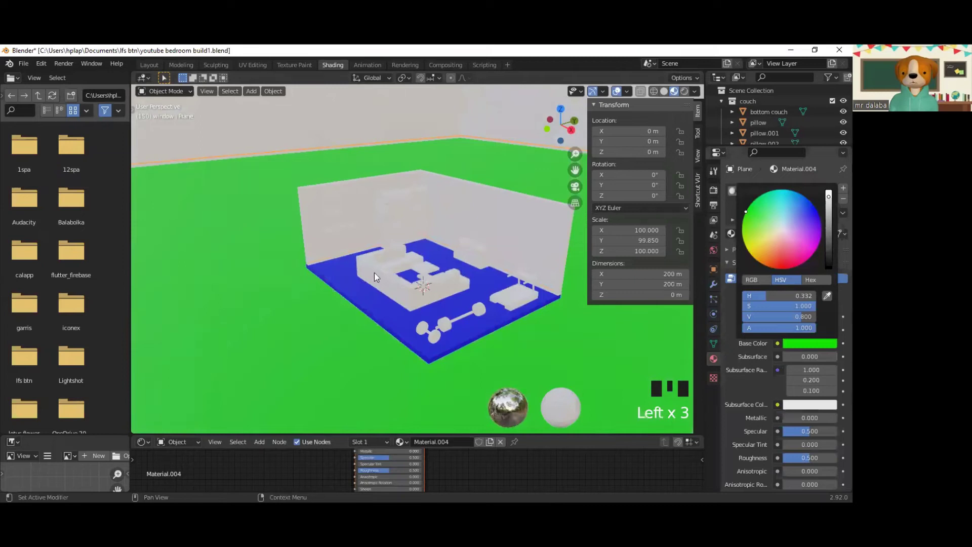
pyautogui.scroll(3)
pyautogui.scroll(-3)
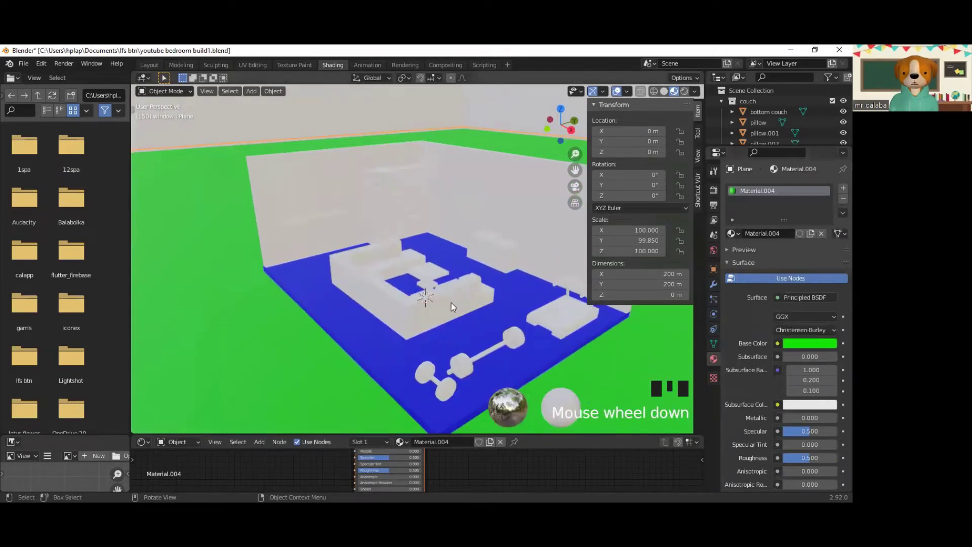
# Step: Give the couch base a new material with a red base colour
pyautogui.click(457, 307)
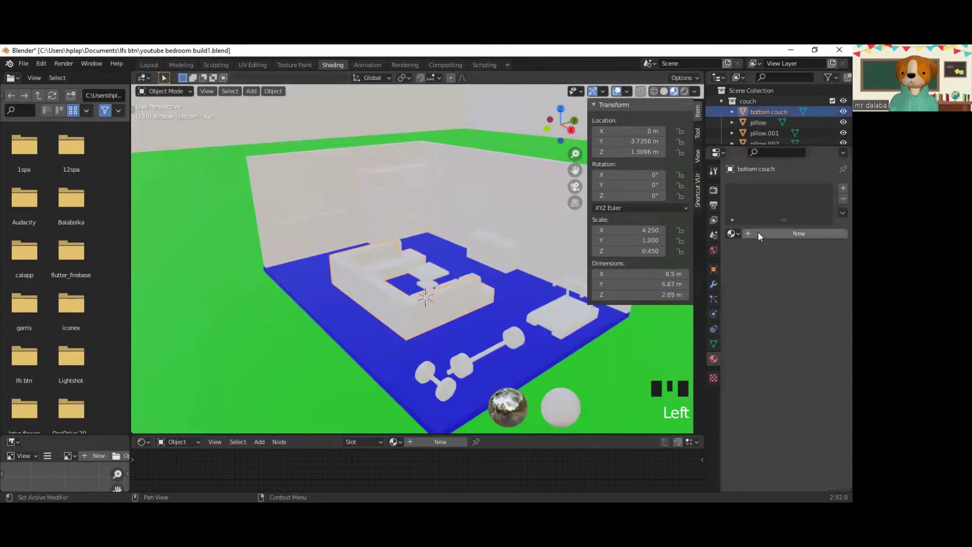
pyautogui.moveTo(786, 277); pyautogui.dragTo(787, 269)
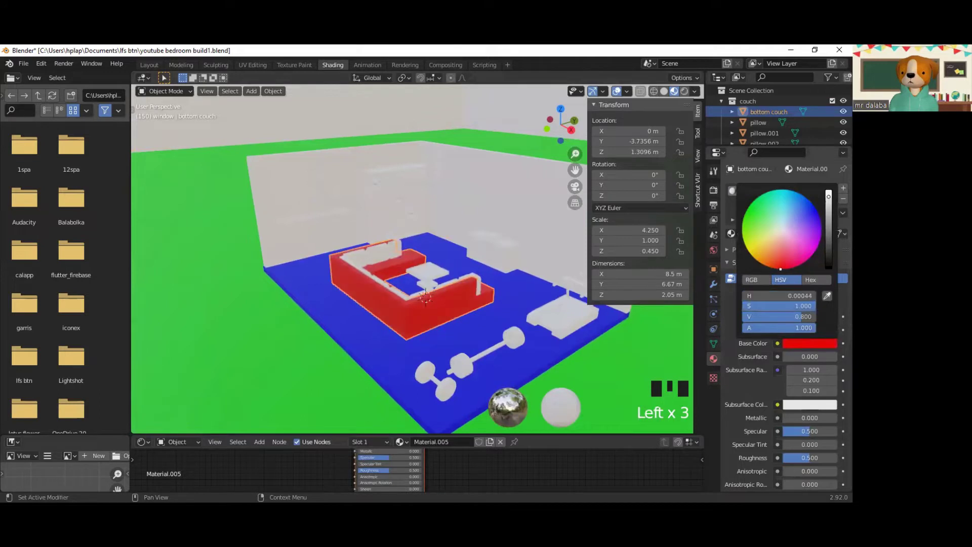
pyautogui.moveTo(368, 343); pyautogui.dragTo(349, 302)
pyautogui.scroll(3)
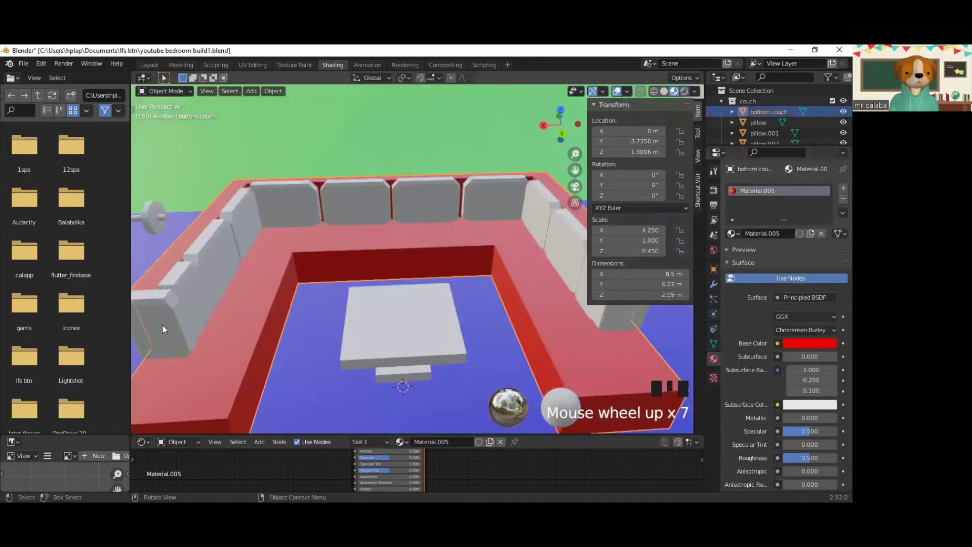
# Step: Shift-select the grey couch pillows together and hide the sidebar for a clearer view
pyautogui.click(165, 329)
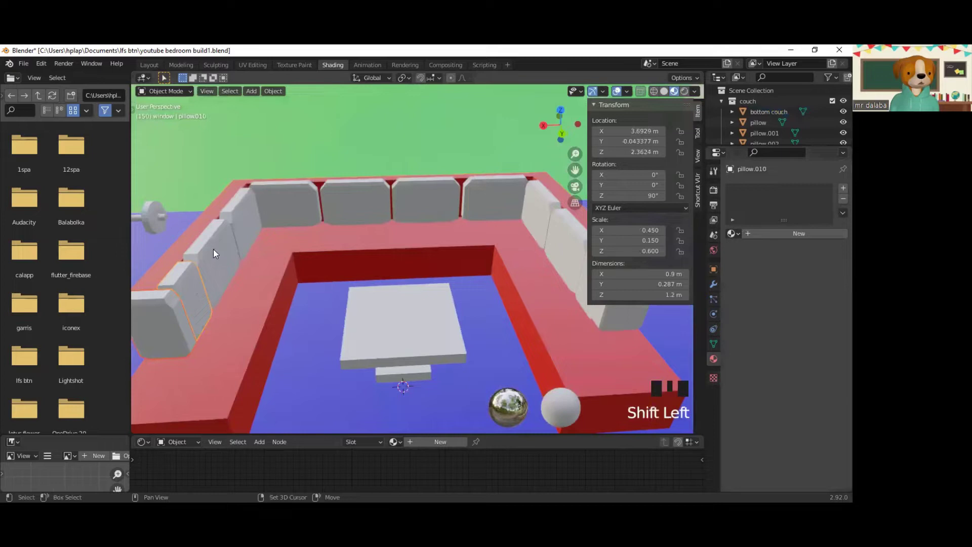
pyautogui.click(219, 252)
pyautogui.click(275, 203)
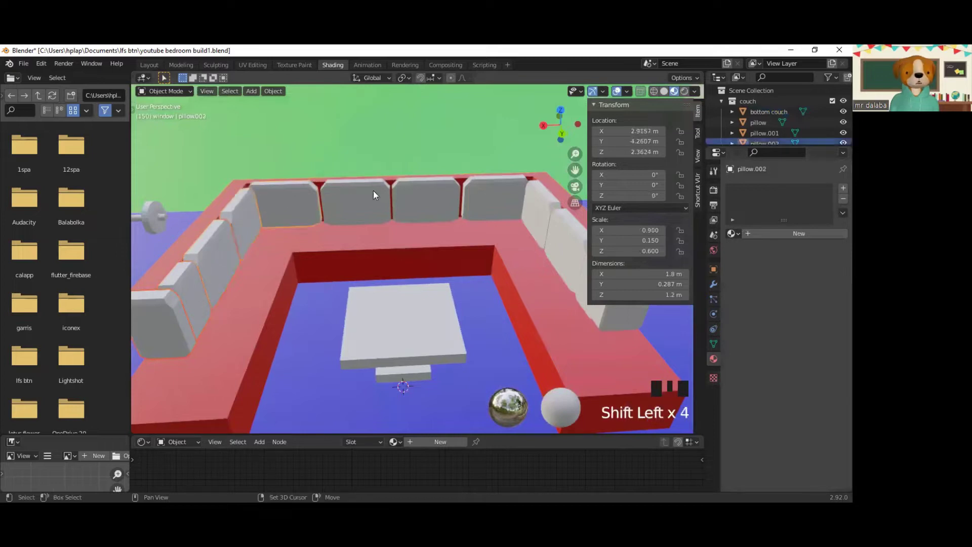
pyautogui.press('shift+Left')
pyautogui.press('shift+Left')
pyautogui.click(430, 196)
pyautogui.press('shift+Left')
pyautogui.press('shift+Left')
pyautogui.press('shift+Left')
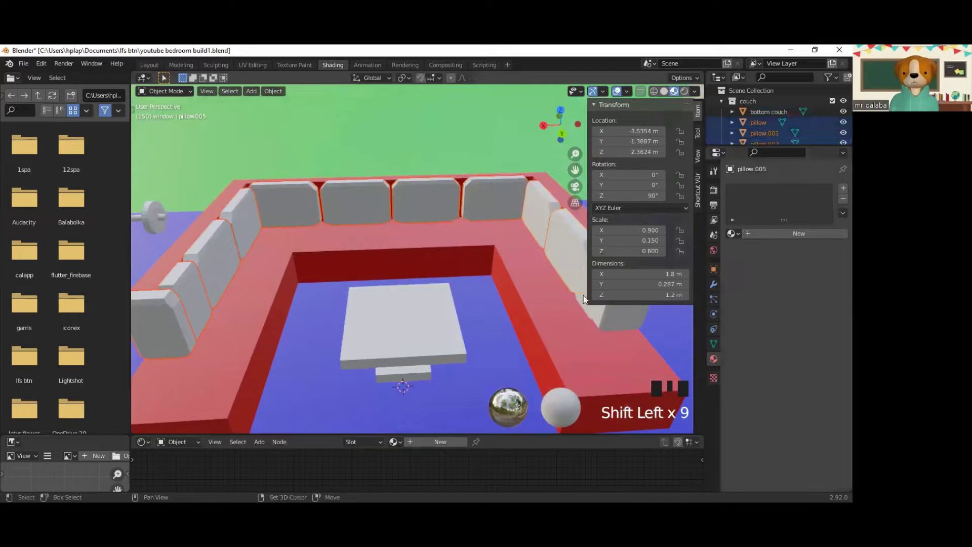
pyautogui.press('shift+Left')
pyautogui.press('shift+Left')
pyautogui.press('n')
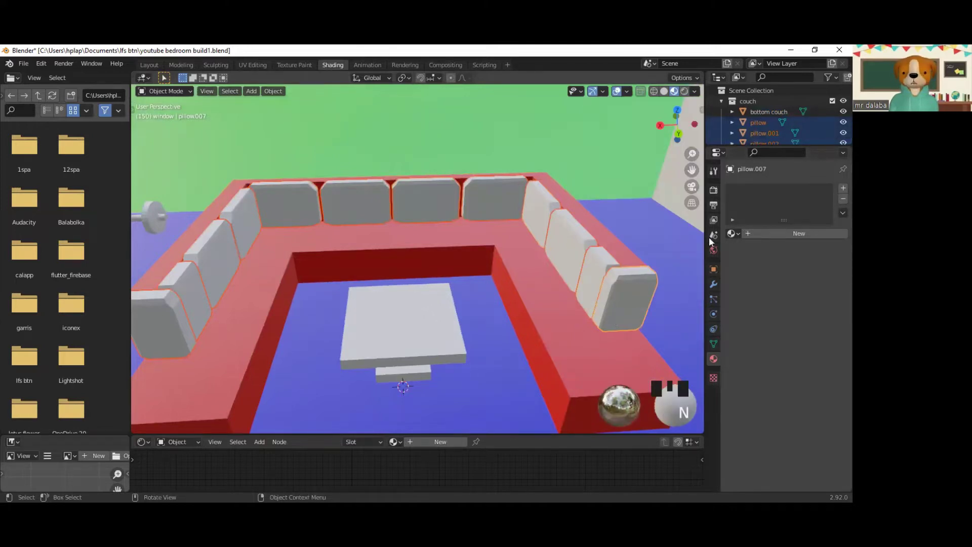
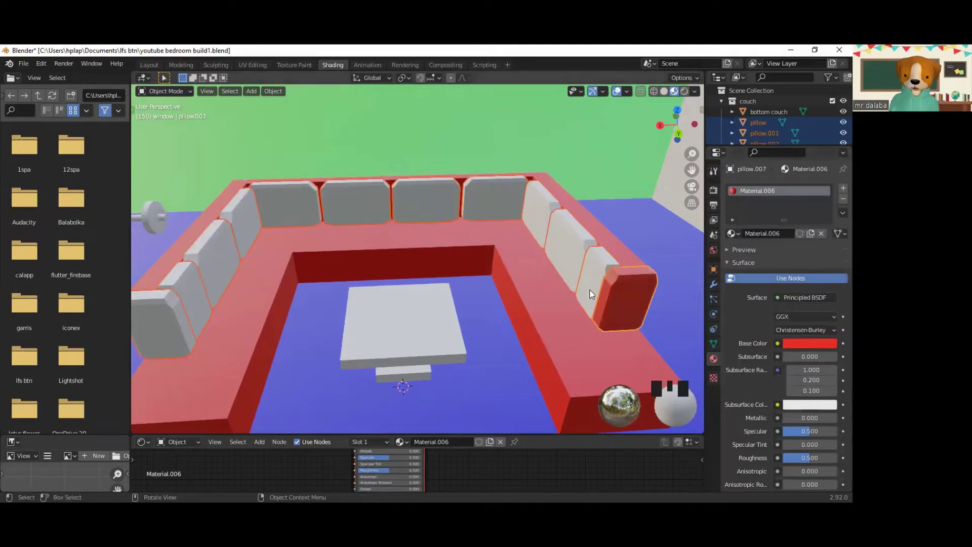
# Step: Assign the red Material.006 to the pillow next to the red end pillow
pyautogui.click(595, 292)
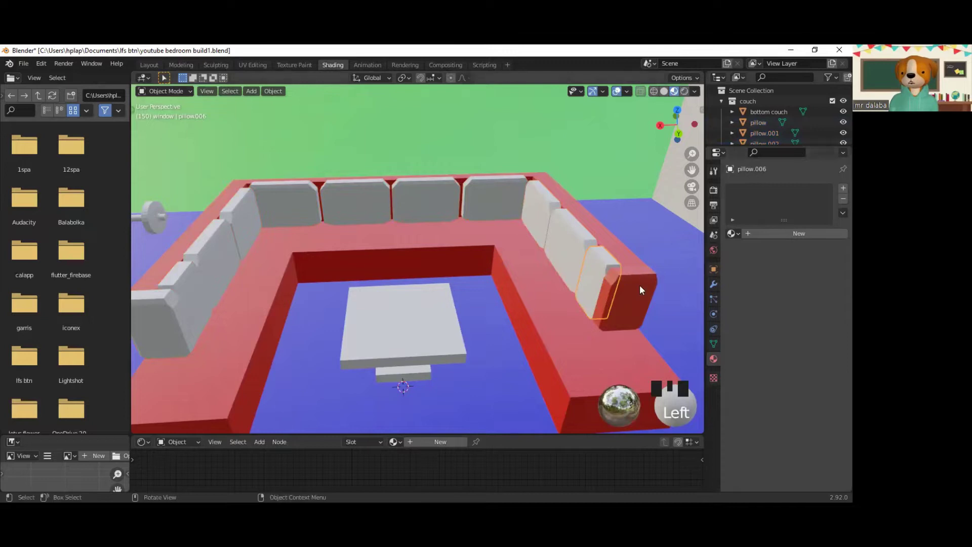
pyautogui.click(639, 294)
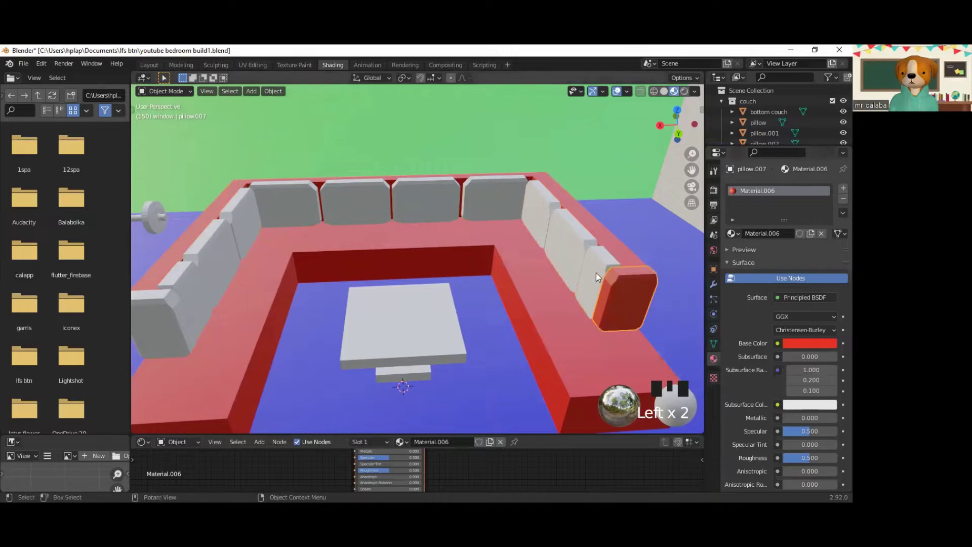
pyautogui.click(597, 277)
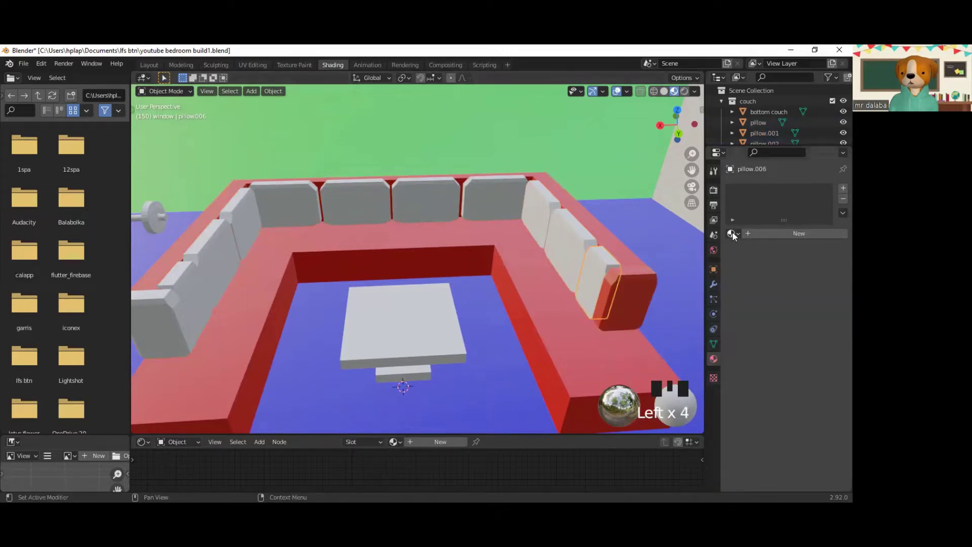
pyautogui.moveTo(666, 317); pyautogui.dragTo(569, 245)
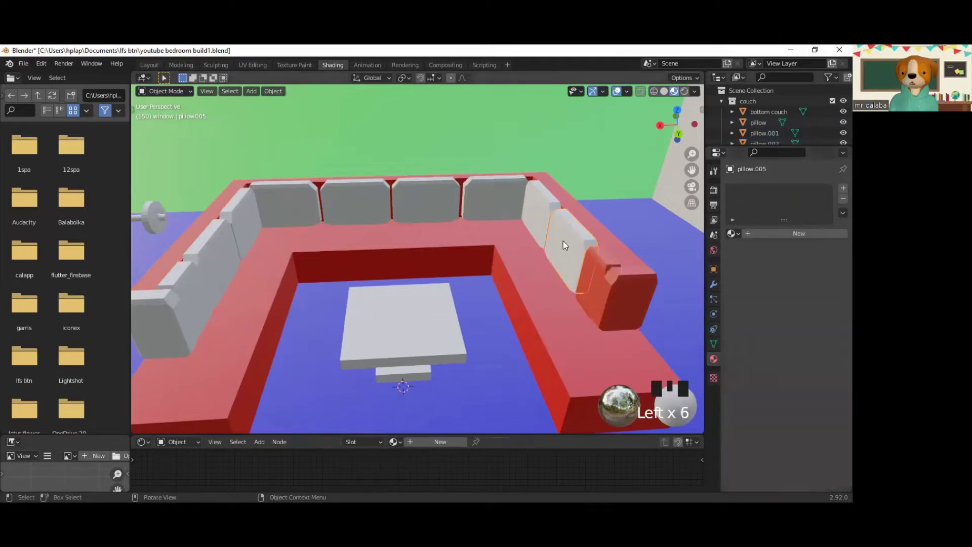
# Step: Add the remaining back and side cushions to the selection, ready for the red material
pyautogui.click(536, 202)
pyautogui.click(414, 208)
pyautogui.click(330, 211)
pyautogui.click(306, 209)
pyautogui.click(251, 235)
pyautogui.click(225, 266)
pyautogui.click(196, 302)
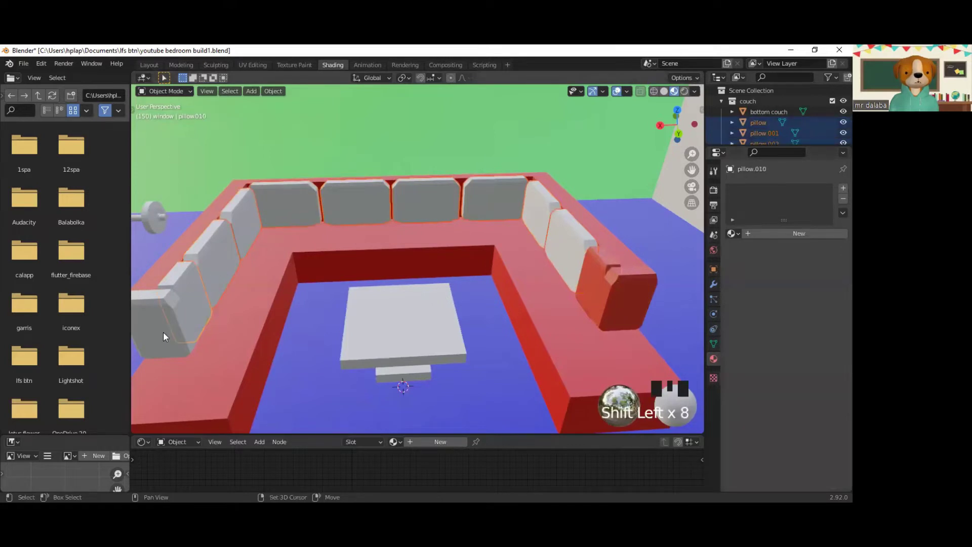
pyautogui.click(168, 337)
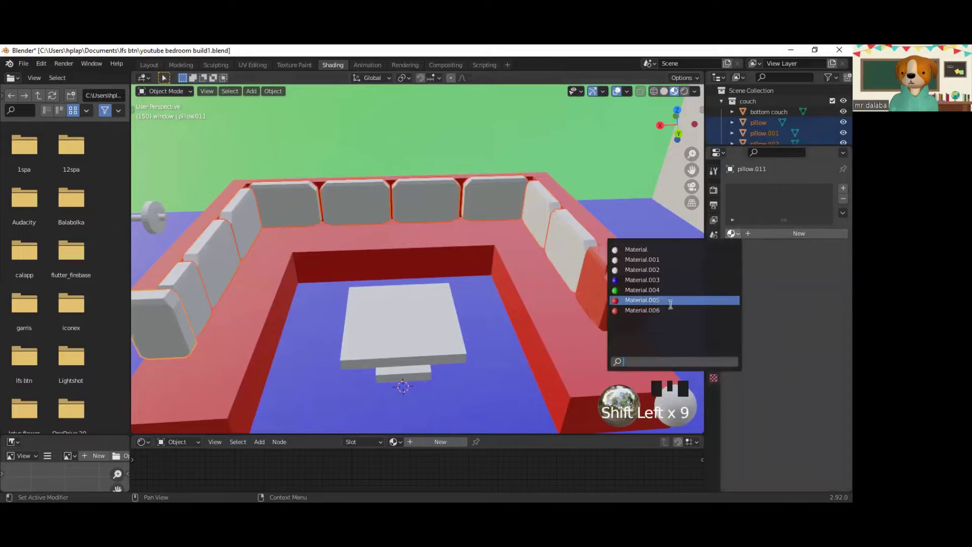
pyautogui.moveTo(663, 315); pyautogui.dragTo(769, 139)
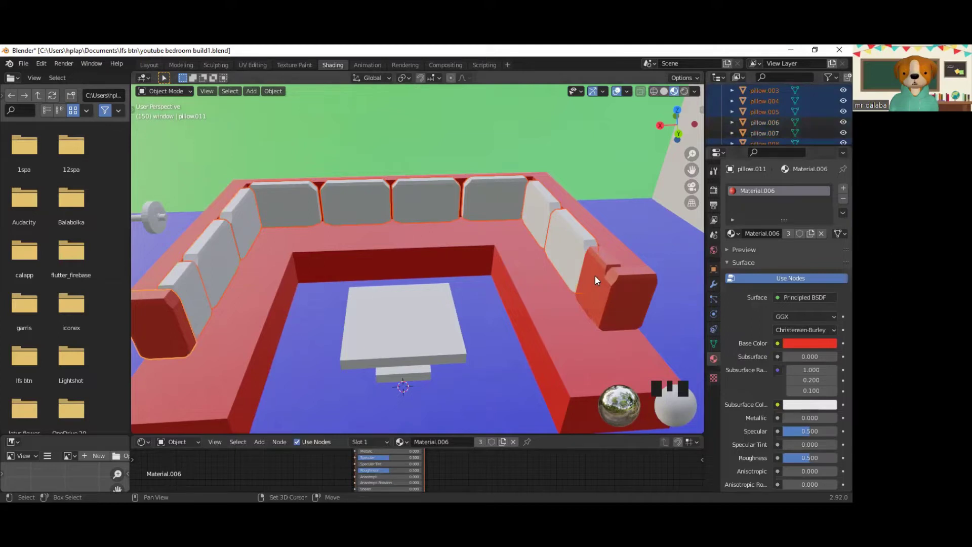
pyautogui.click(601, 280)
pyautogui.click(632, 297)
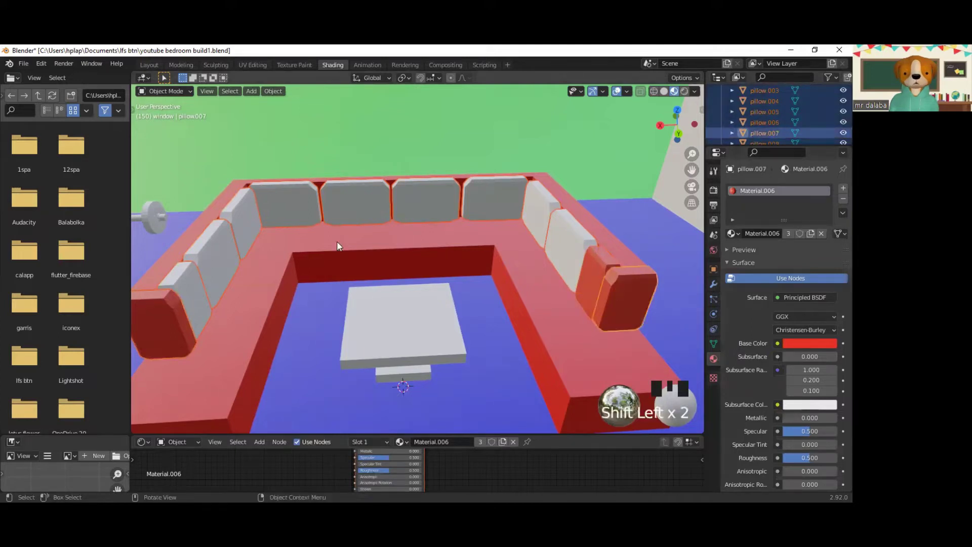
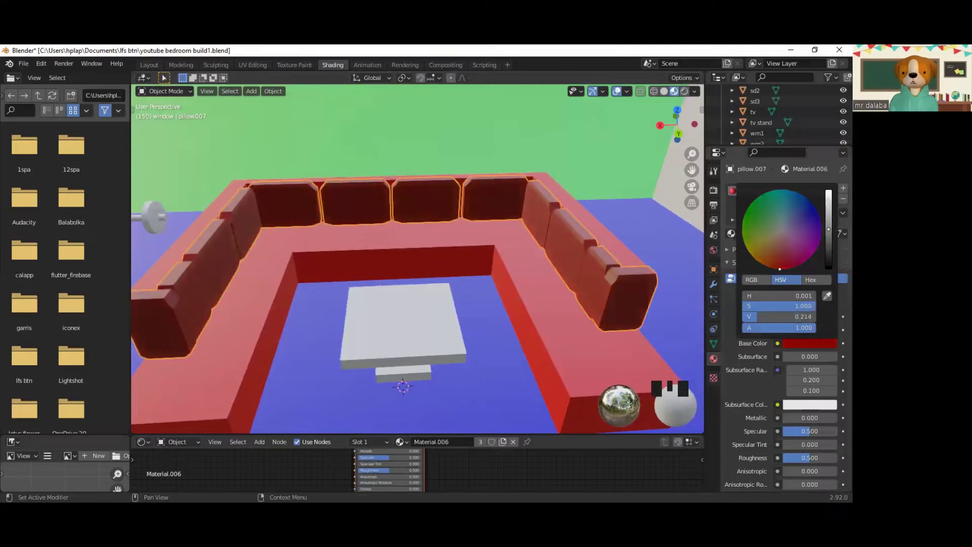
# Step: Darken the pillows' Material.006 to a deep maroon red, Value about 0.214
pyautogui.moveTo(514, 305); pyautogui.dragTo(405, 326)
# Step: Rename the pillow and couch materials to 'pillow' and 'couch'
pyautogui.click(406, 325)
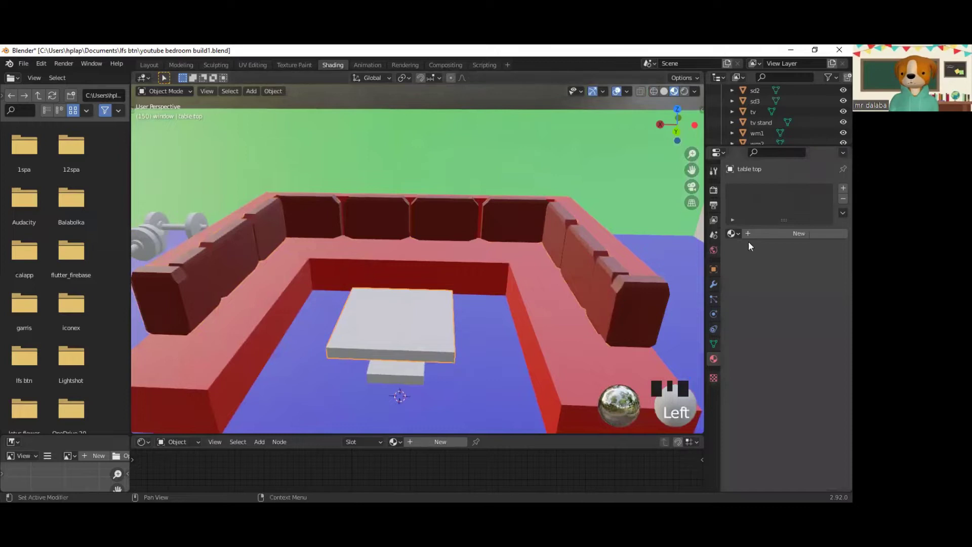
pyautogui.moveTo(758, 236); pyautogui.dragTo(580, 256)
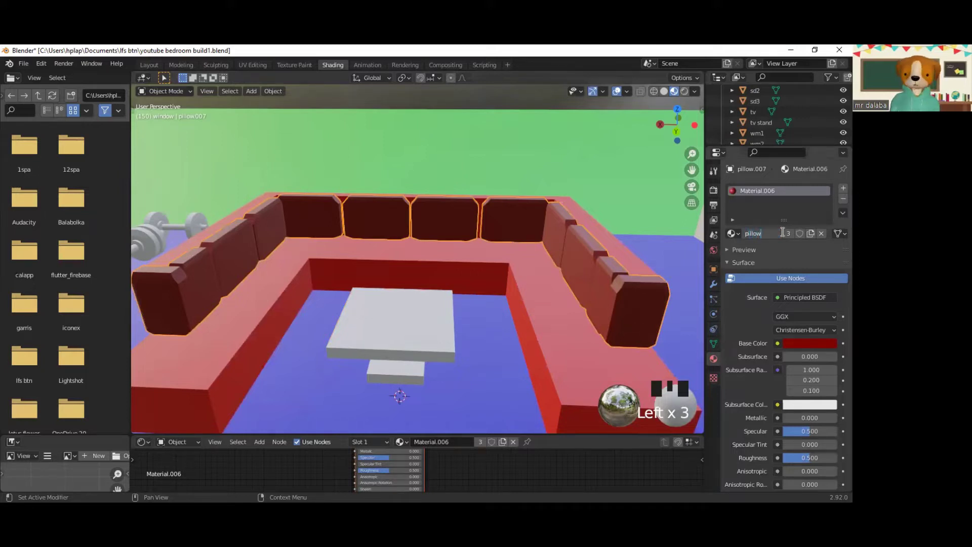
pyautogui.press('l')
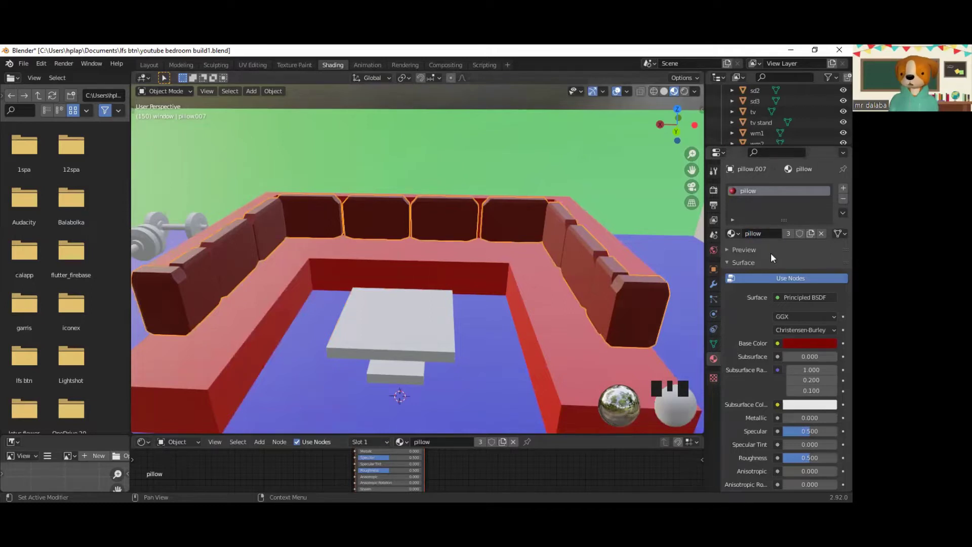
pyautogui.press('Left')
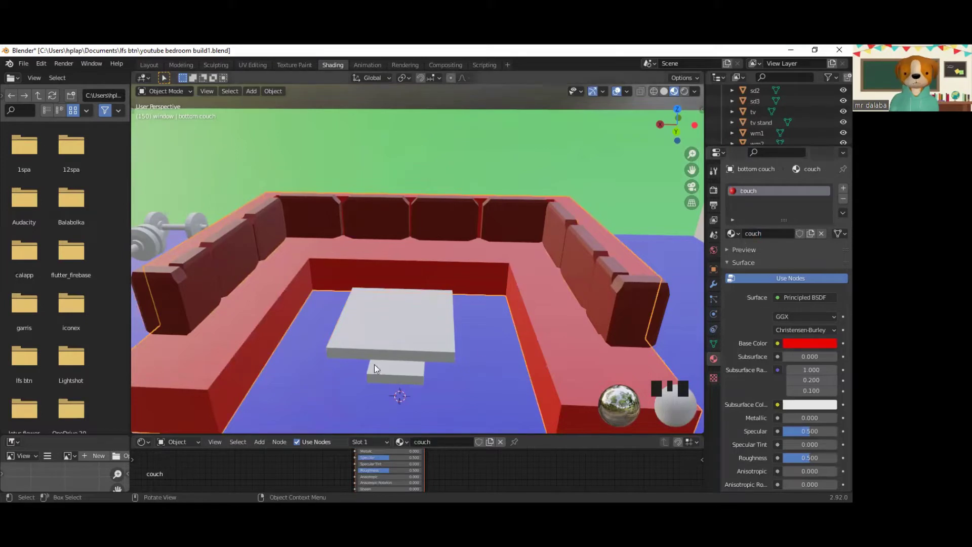
# Step: Rename the floor material to 'floor' and the green plane's material to 'grass'
pyautogui.press('Left')
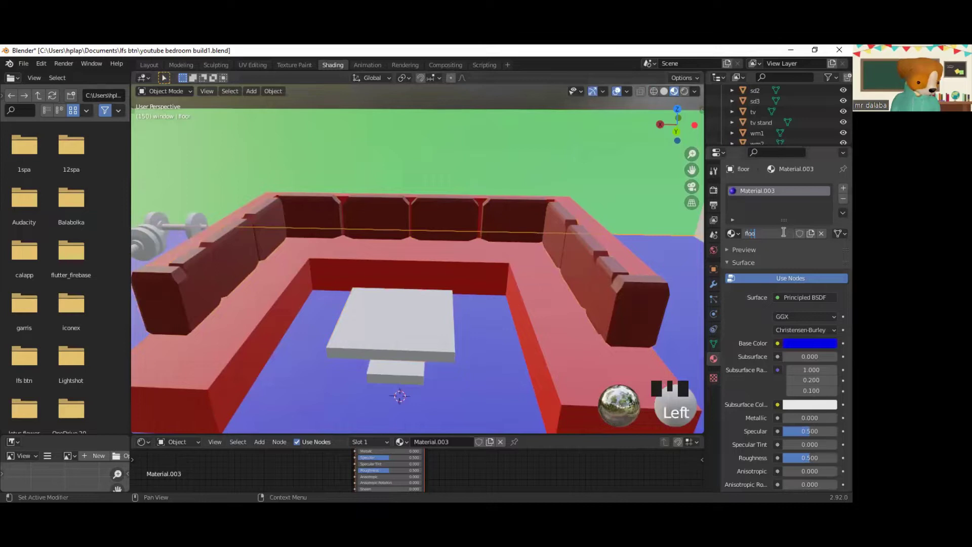
pyautogui.click(788, 236)
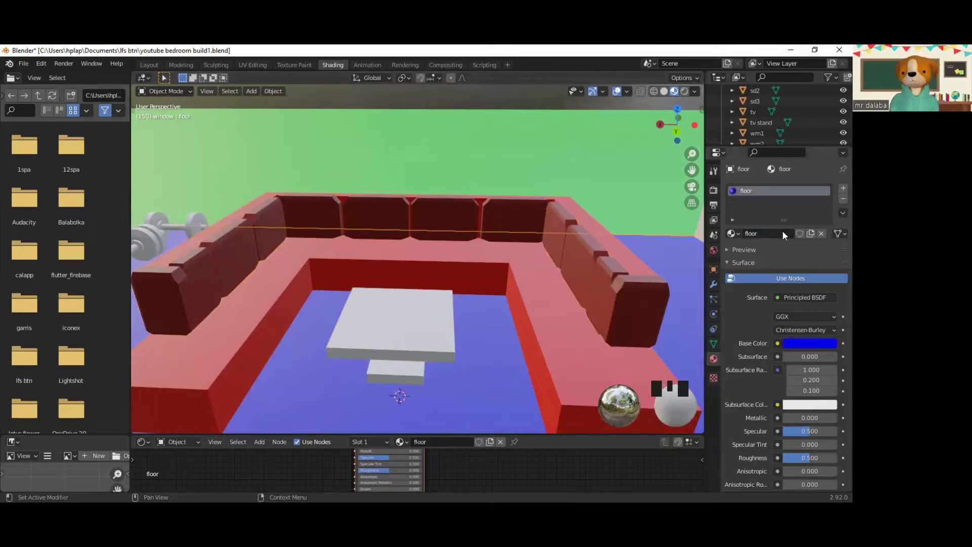
pyautogui.press('Left')
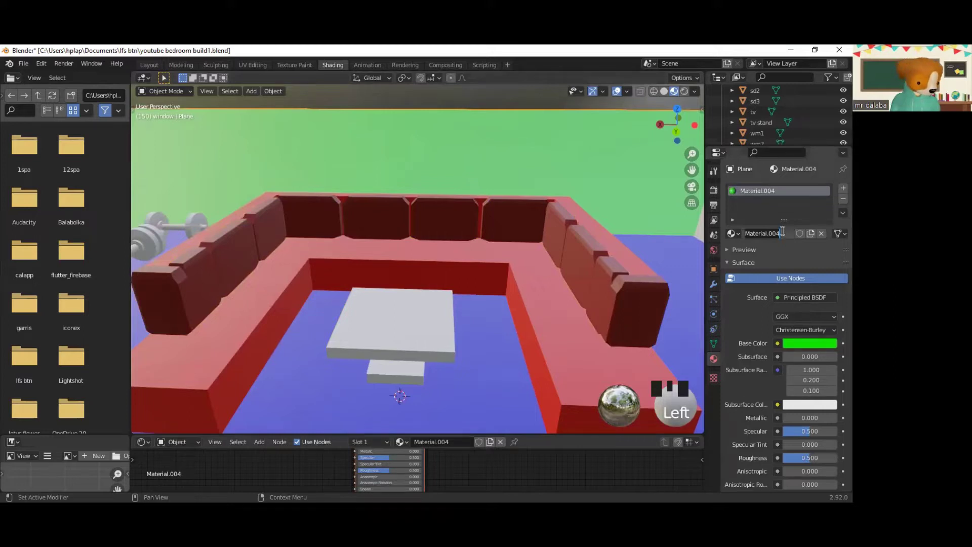
pyautogui.press('s')
# Step: Name the table top's Material.007 'table top' and set its base colour to yellow
pyautogui.click(422, 342)
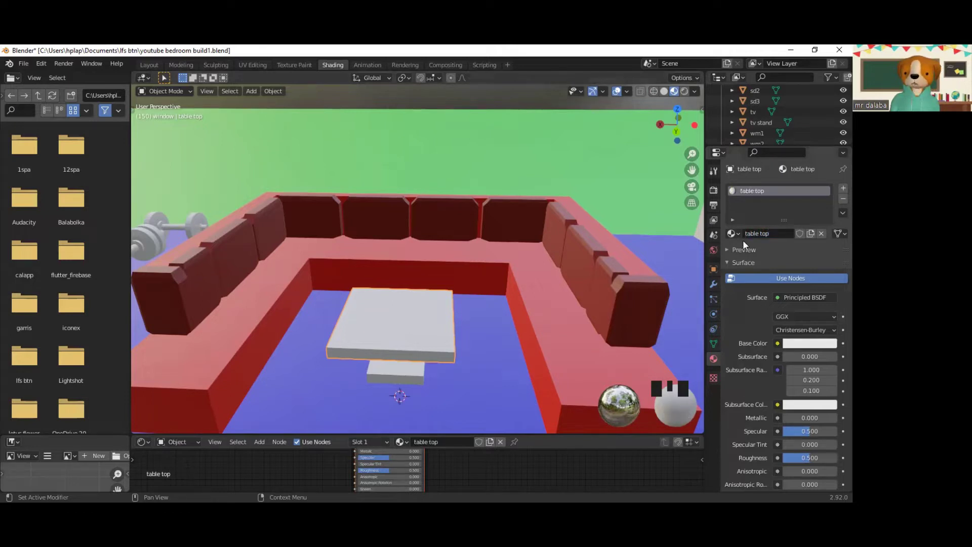
pyautogui.click(813, 342)
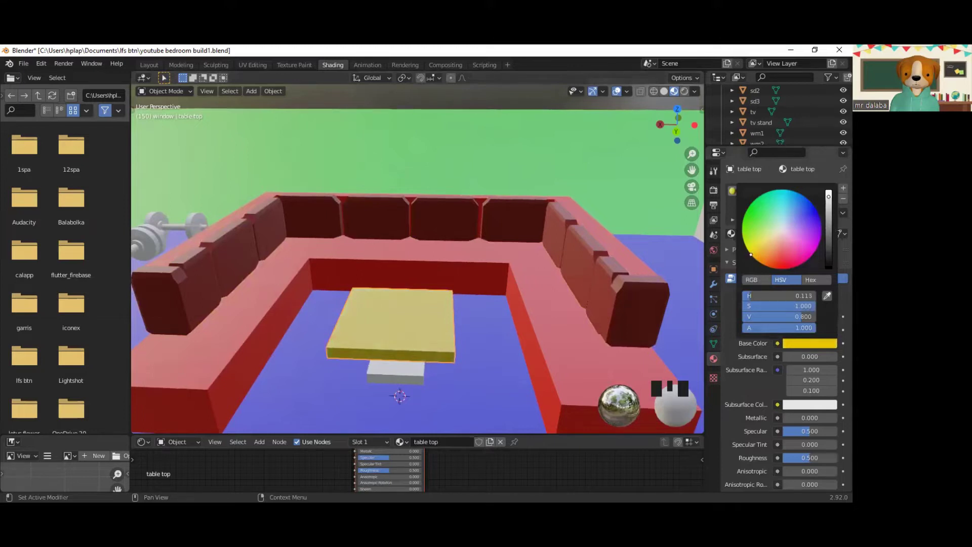
pyautogui.moveTo(365, 353); pyautogui.dragTo(441, 361)
pyautogui.click(441, 362)
pyautogui.moveTo(759, 234); pyautogui.dragTo(787, 236)
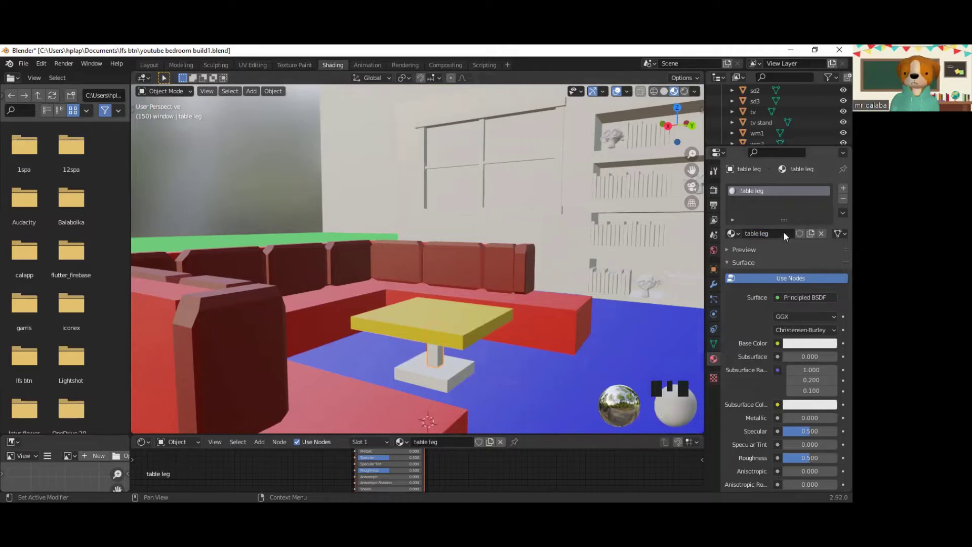
# Step: Name the leg and foot materials 'table leg' and 'table bottom', with the foot's base colour black
pyautogui.click(803, 351)
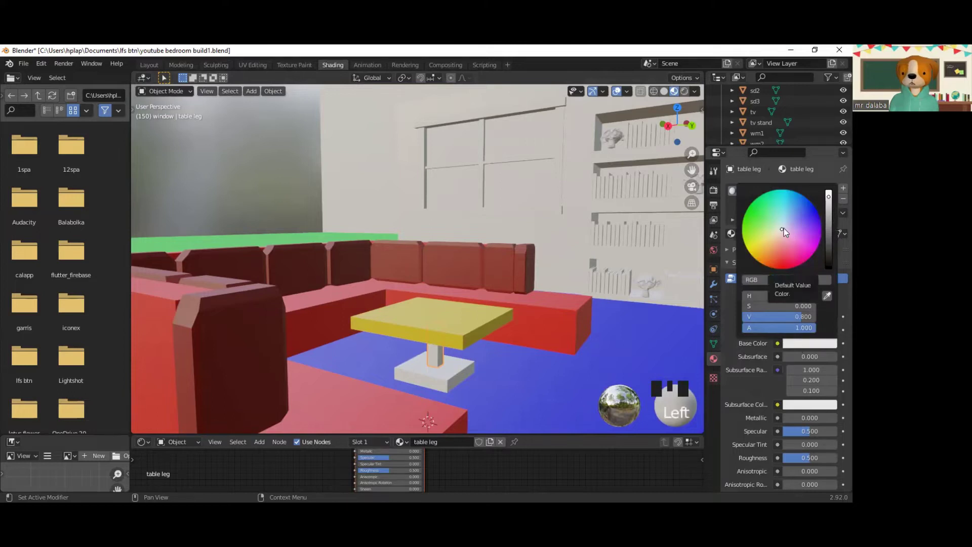
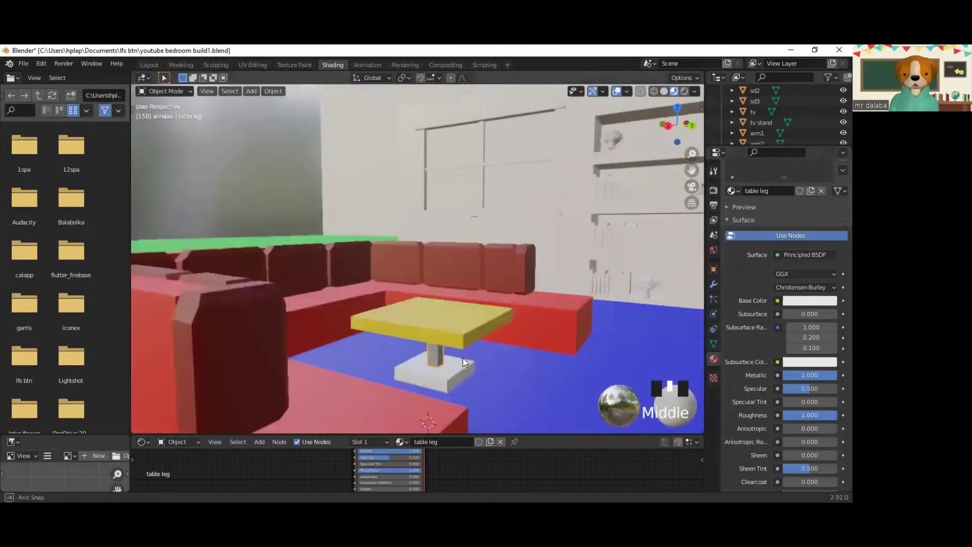
pyautogui.click(458, 375)
pyautogui.moveTo(771, 234); pyautogui.dragTo(789, 235)
pyautogui.press('t')
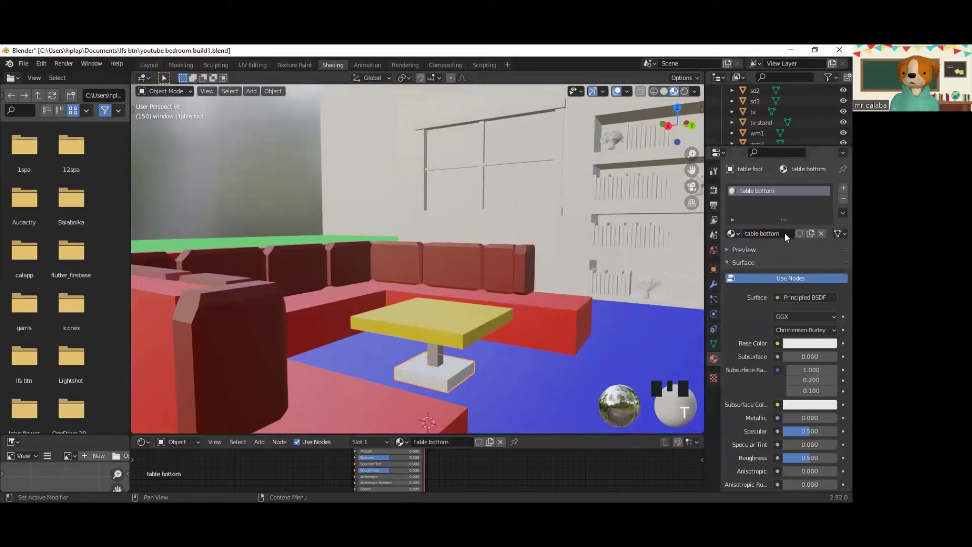
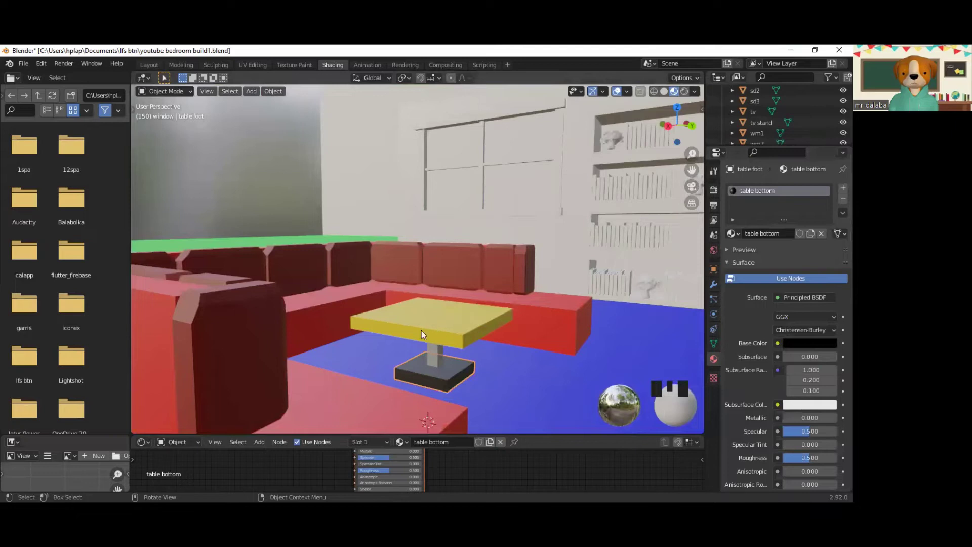
# Step: Give the TV stand doors a new material named 'tv doors' with a brown base colour
pyautogui.moveTo(407, 349); pyautogui.dragTo(498, 373)
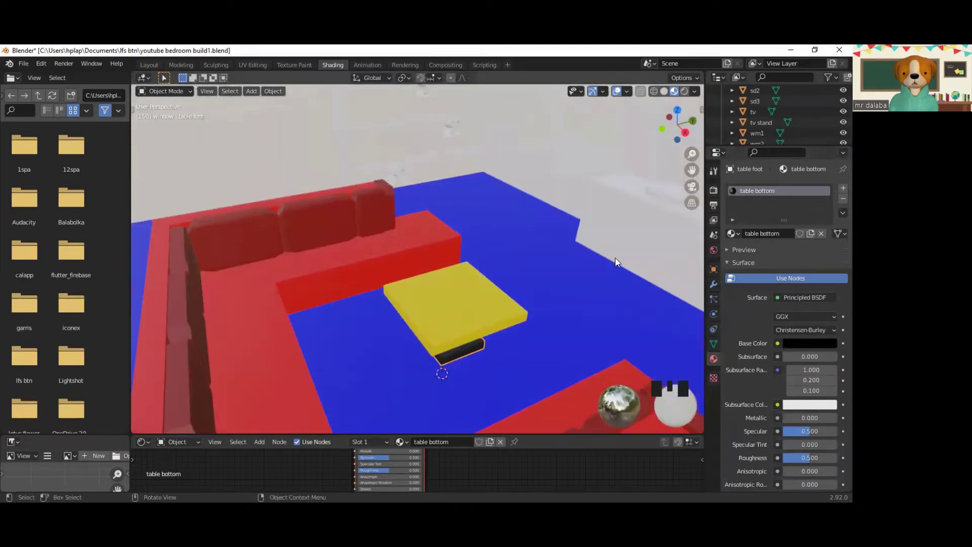
pyautogui.moveTo(600, 282); pyautogui.dragTo(483, 293)
pyautogui.scroll(3)
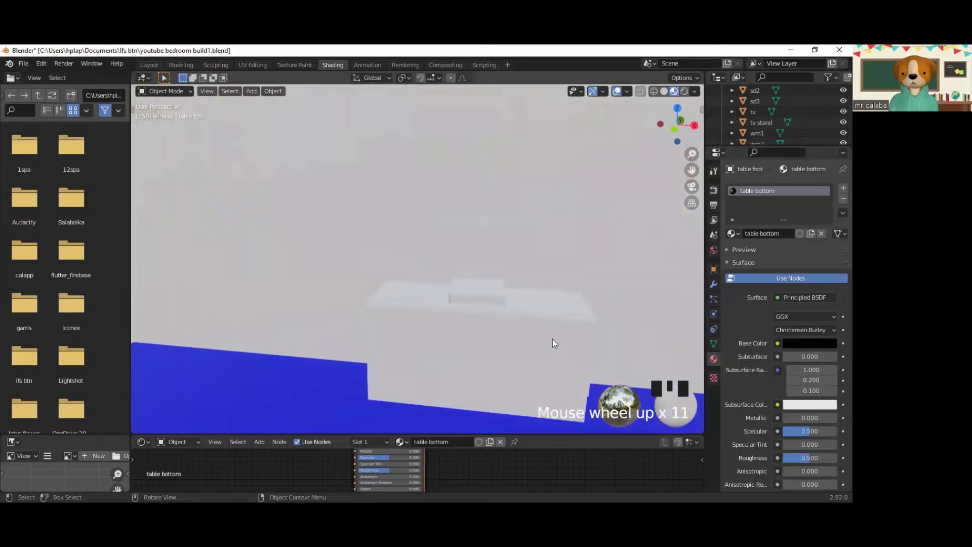
pyautogui.click(558, 343)
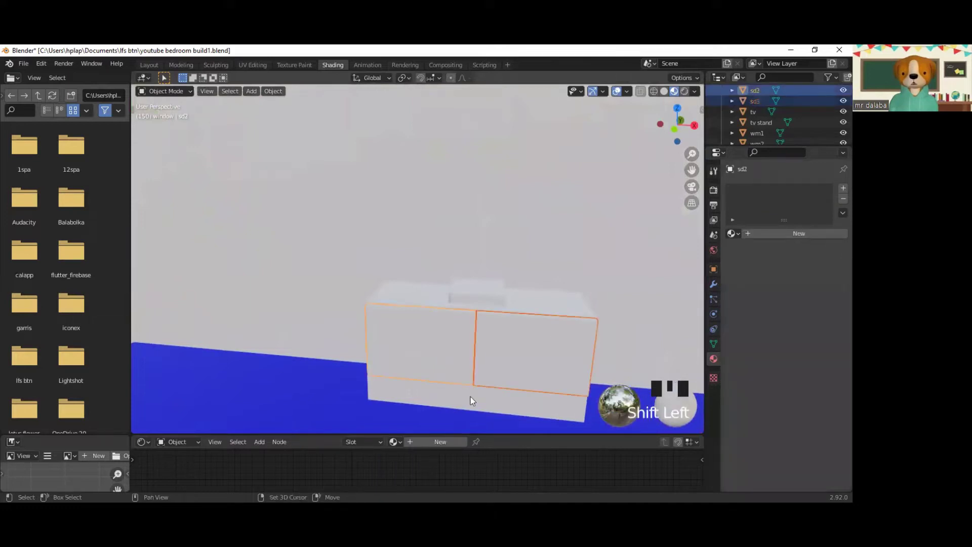
pyautogui.click(478, 408)
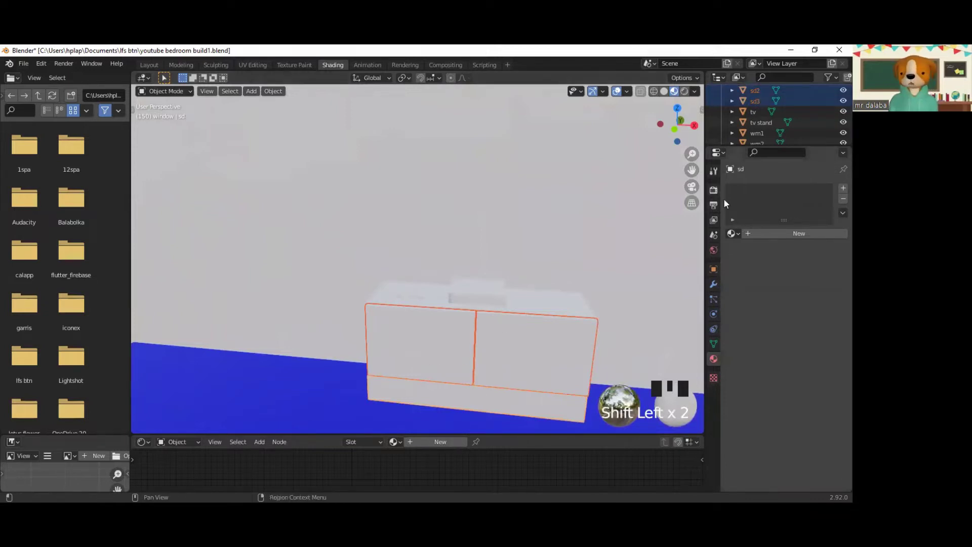
pyautogui.moveTo(776, 237); pyautogui.dragTo(787, 239)
pyautogui.press('o')
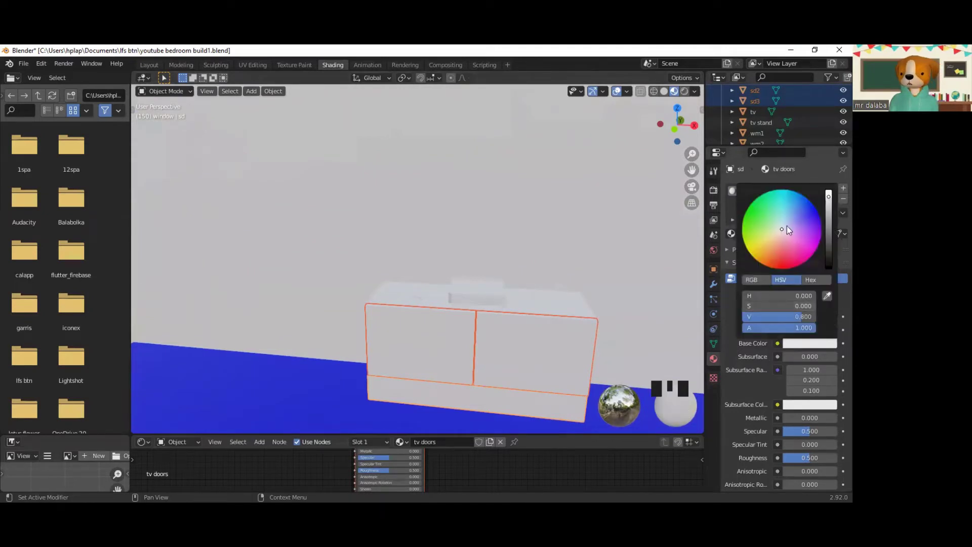
# Step: Join the TV stand door pieces into one object with Ctrl+J
pyautogui.press('Left')
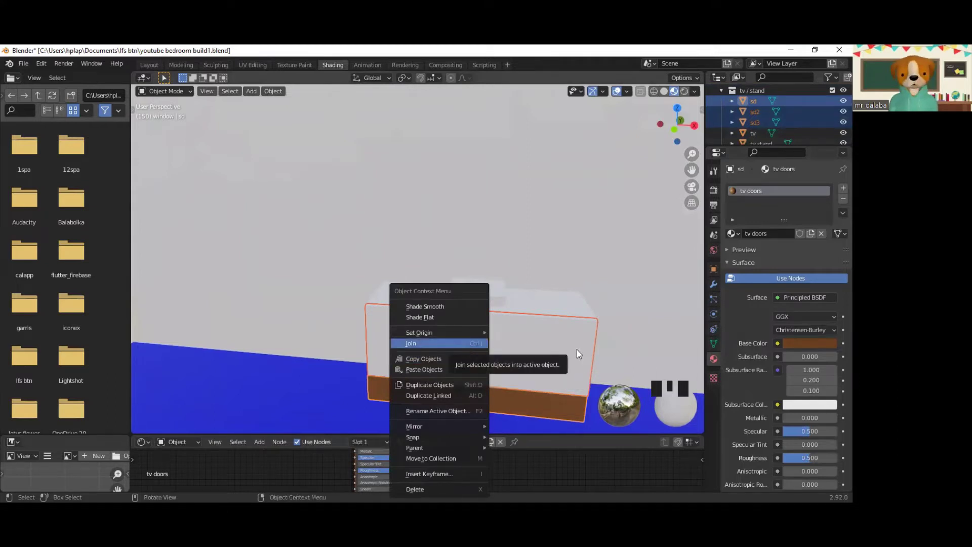
pyautogui.press('ctrl+j')
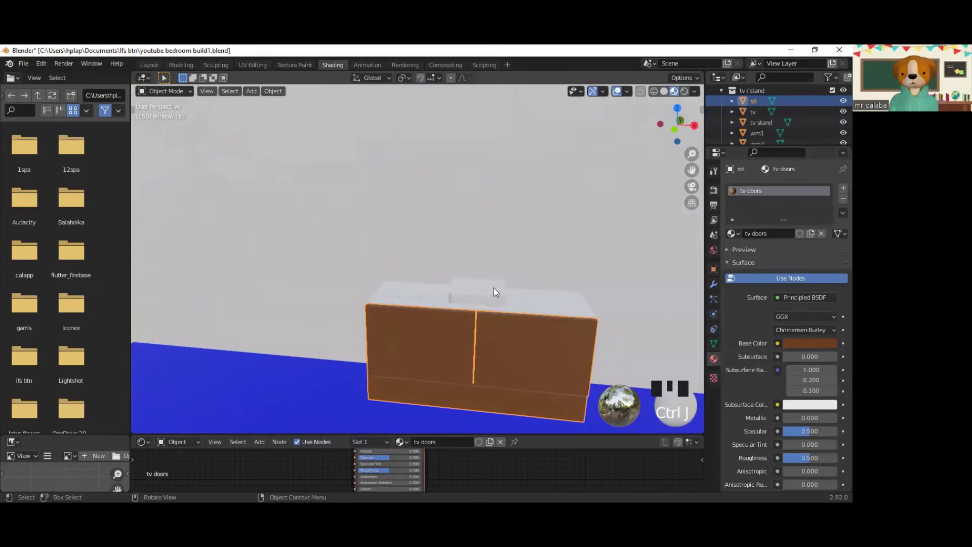
# Step: Give the TV stand body its own 'tv stand' material with a near-black base colour
pyautogui.click(569, 303)
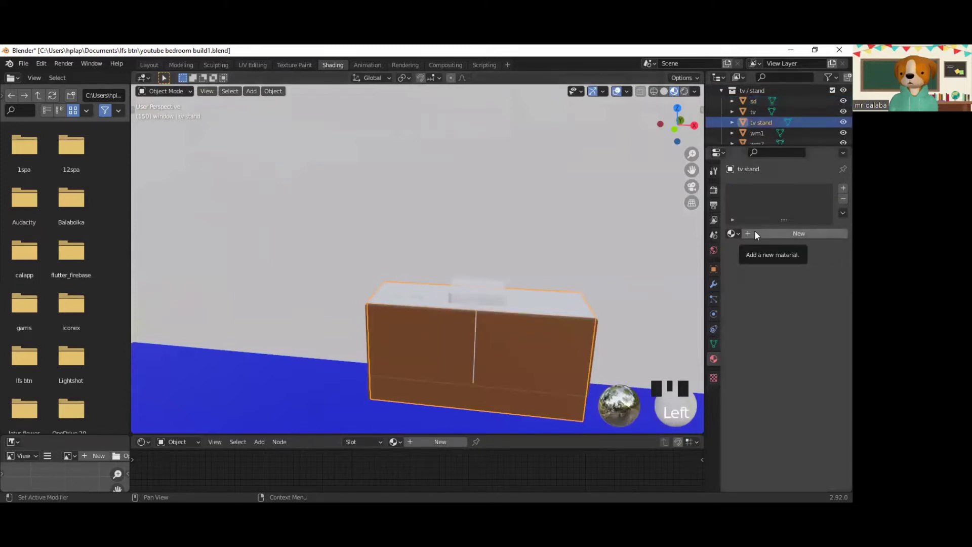
pyautogui.moveTo(758, 242); pyautogui.dragTo(787, 237)
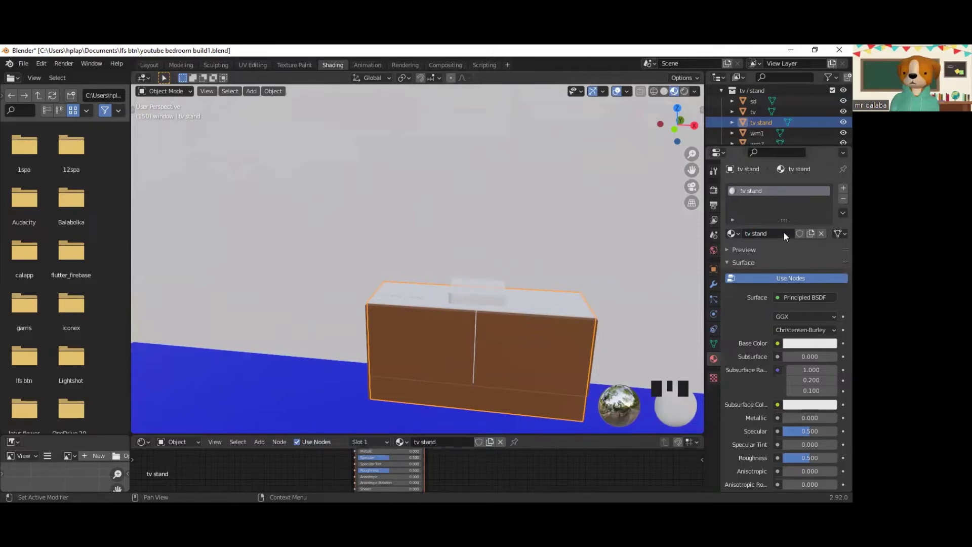
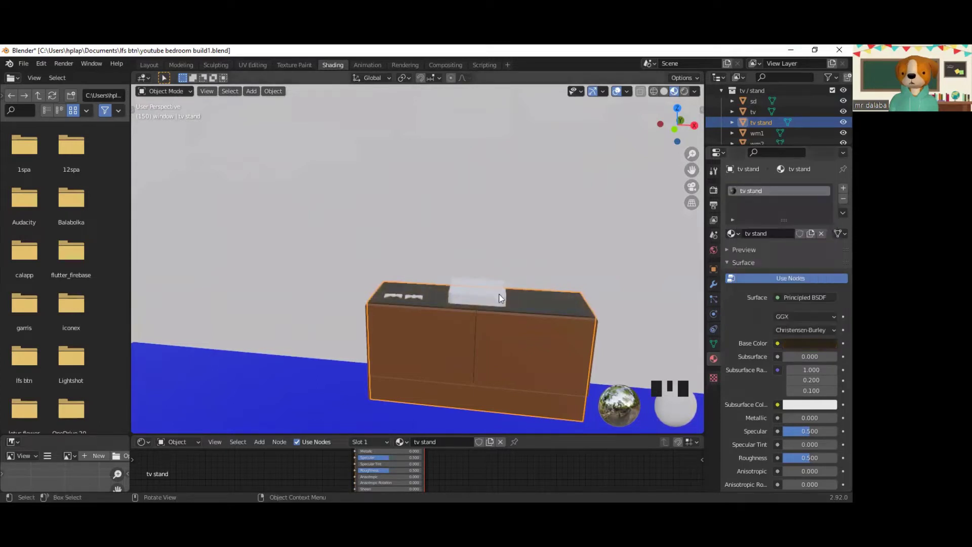
pyautogui.moveTo(506, 328); pyautogui.dragTo(492, 196)
# Step: Give the TV screen a new 'tv' material with Base Color Value 0, making it black
pyautogui.click(493, 196)
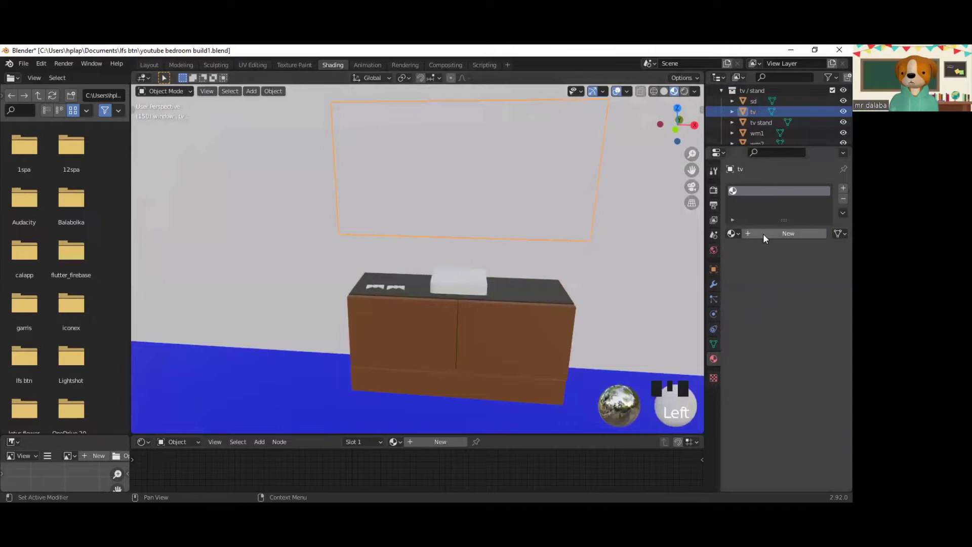
pyautogui.moveTo(767, 238); pyautogui.dragTo(790, 237)
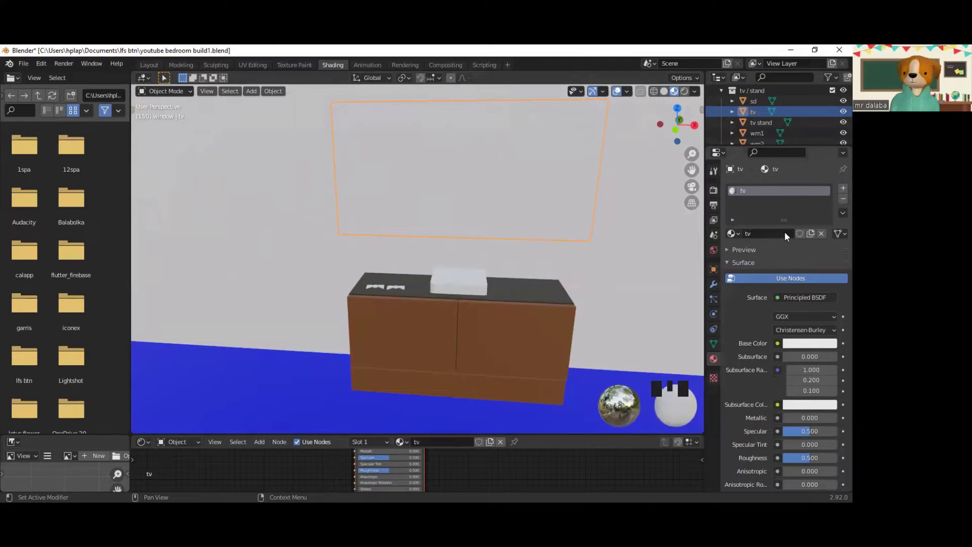
pyautogui.click(811, 336)
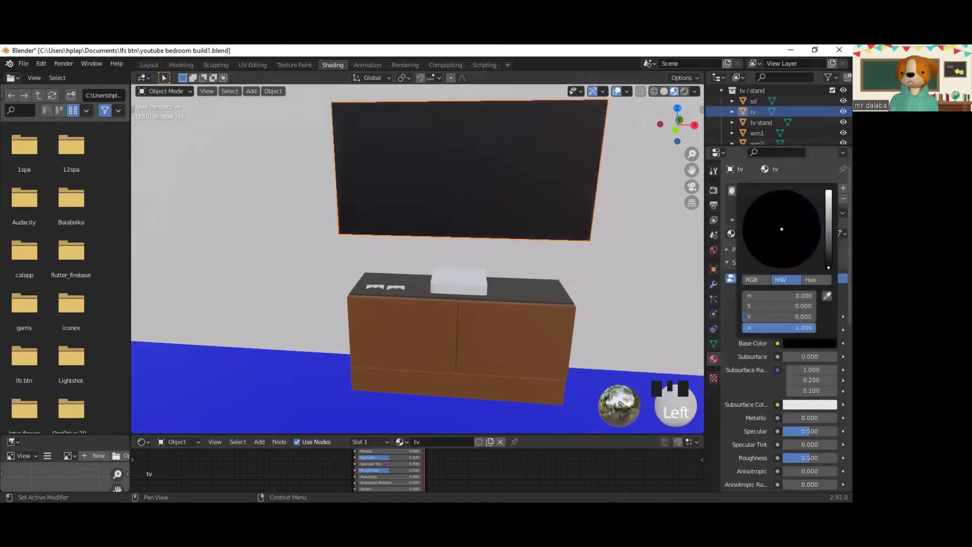
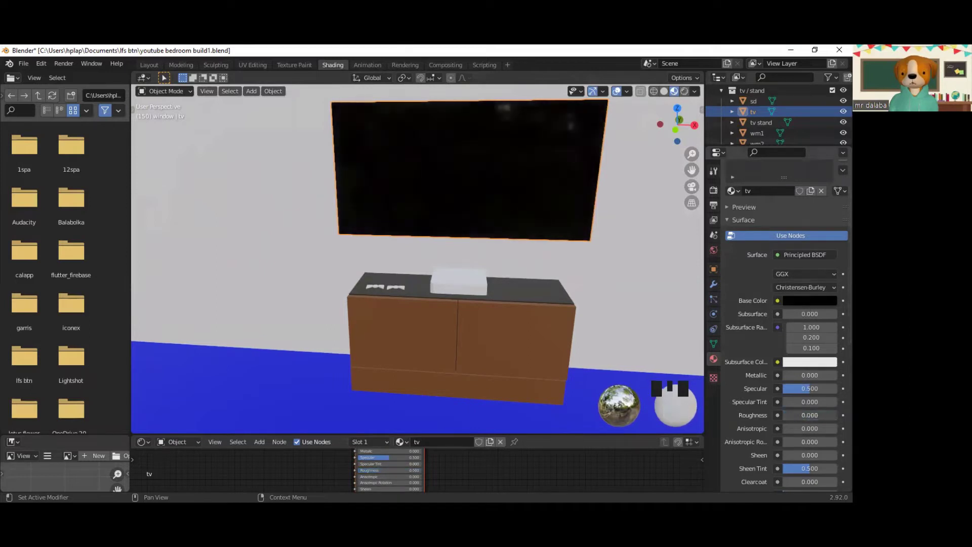
pyautogui.moveTo(631, 323); pyautogui.dragTo(649, 298)
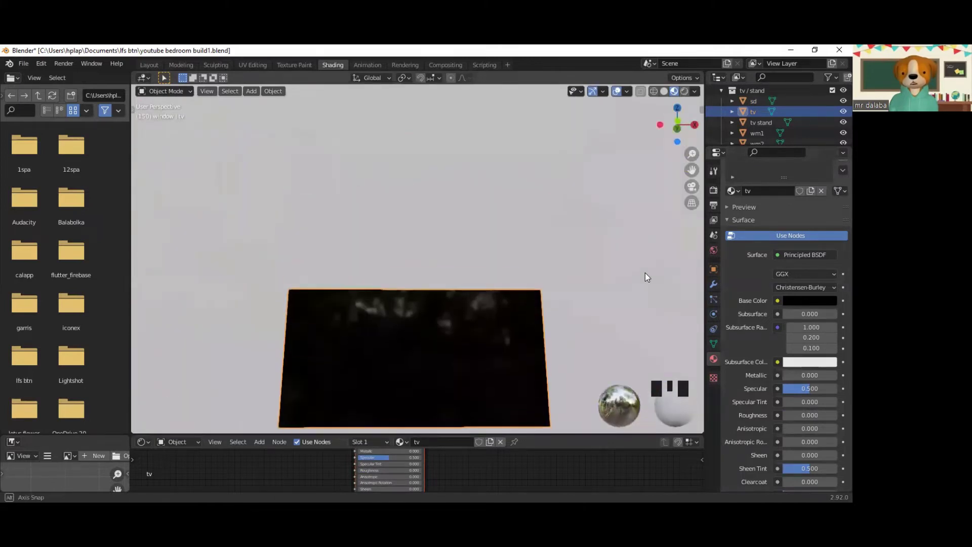
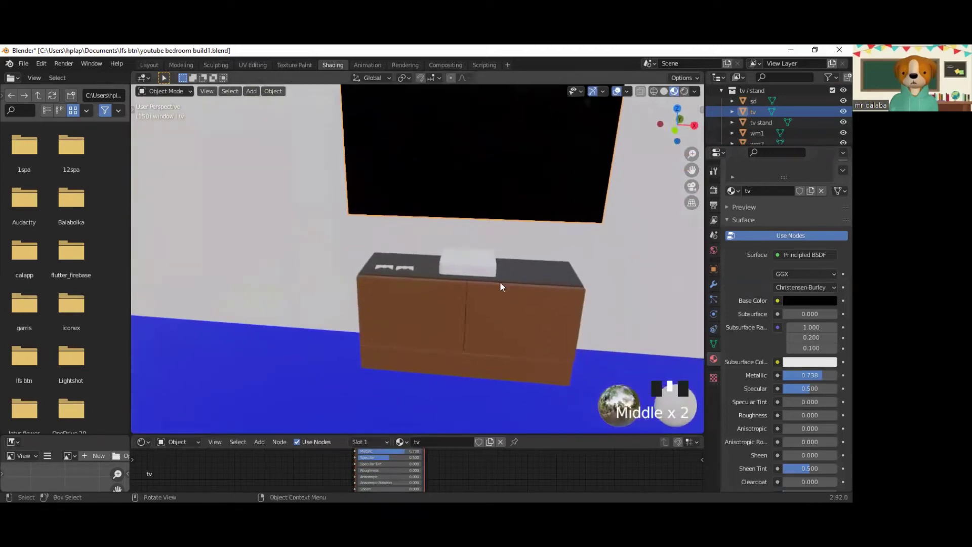
# Step: Save the scene and select the xbox one body with its power button, disc input and disc button
pyautogui.click(474, 267)
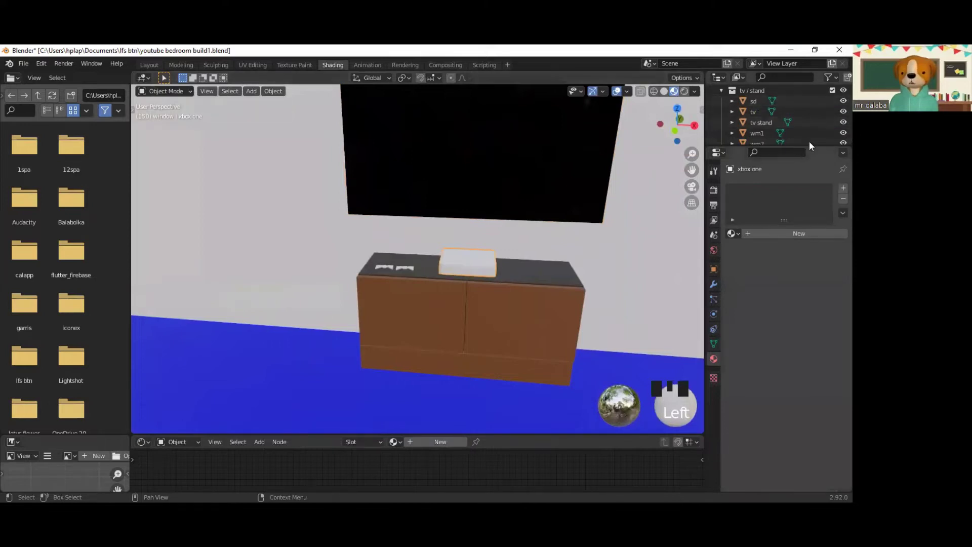
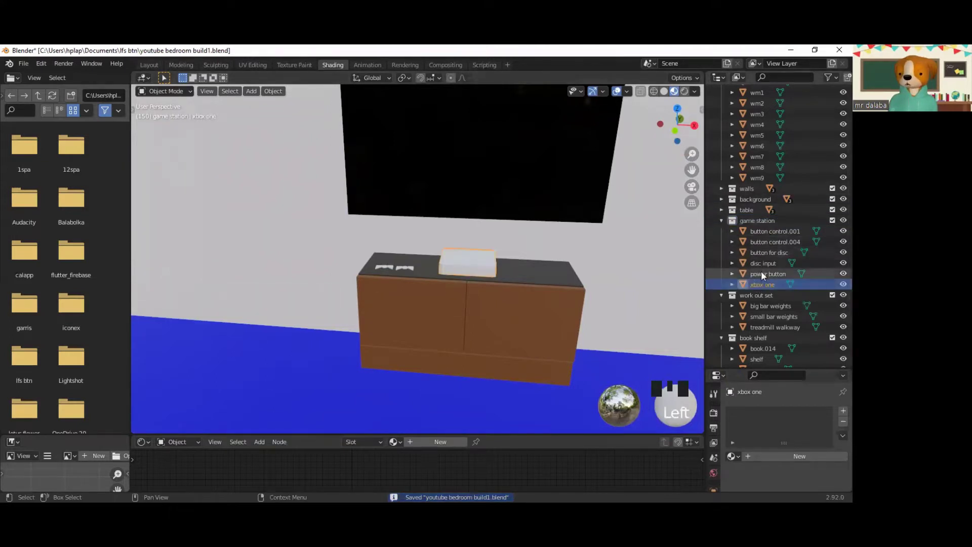
pyautogui.click(764, 278)
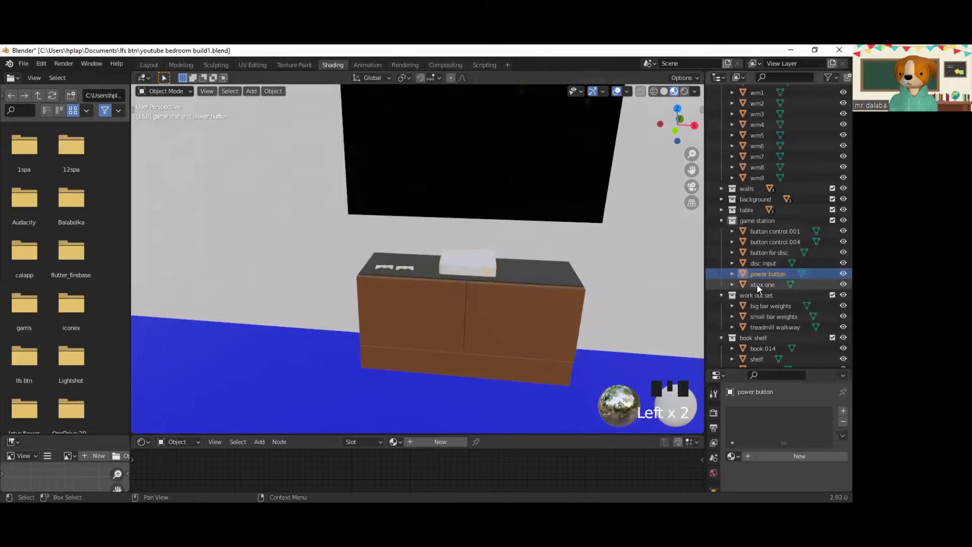
pyautogui.click(760, 289)
pyautogui.click(764, 273)
pyautogui.click(764, 269)
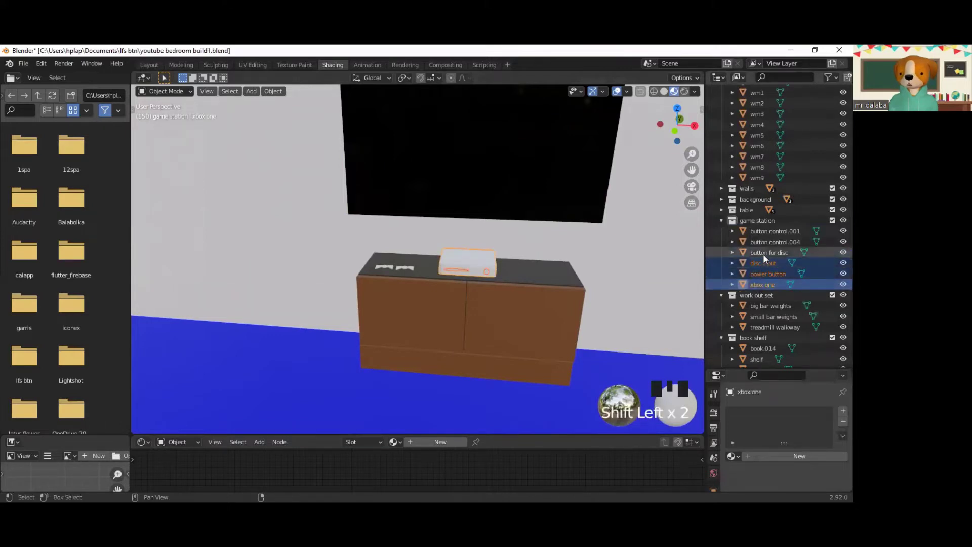
pyautogui.press('shift+Left')
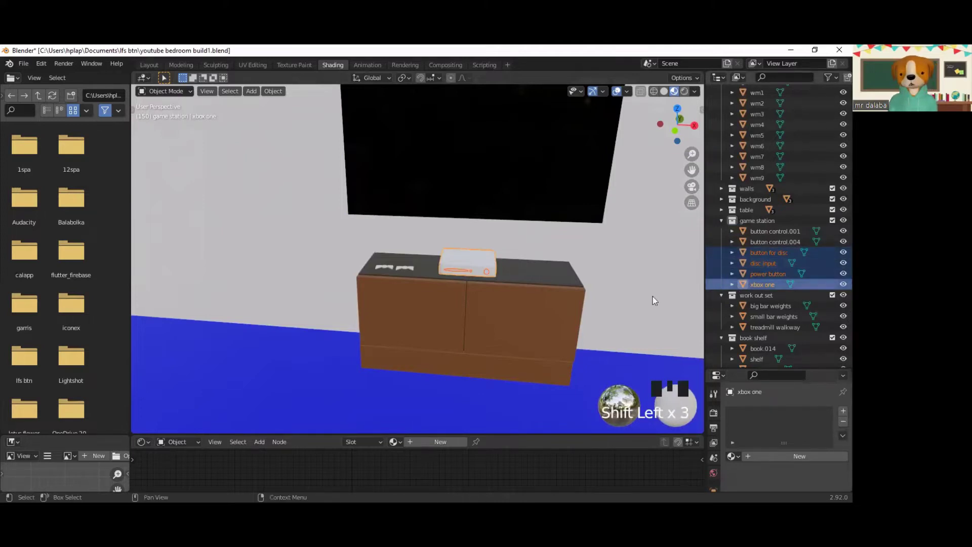
# Step: Join the power button, disc input and disc button into the xbox one console (Ctrl+J)
pyautogui.press('ctrl+j')
pyautogui.scroll(3)
pyautogui.scroll(3)
pyautogui.scroll(-3)
pyautogui.moveTo(471, 248); pyautogui.dragTo(448, 326)
pyautogui.scroll(3)
pyautogui.scroll(-3)
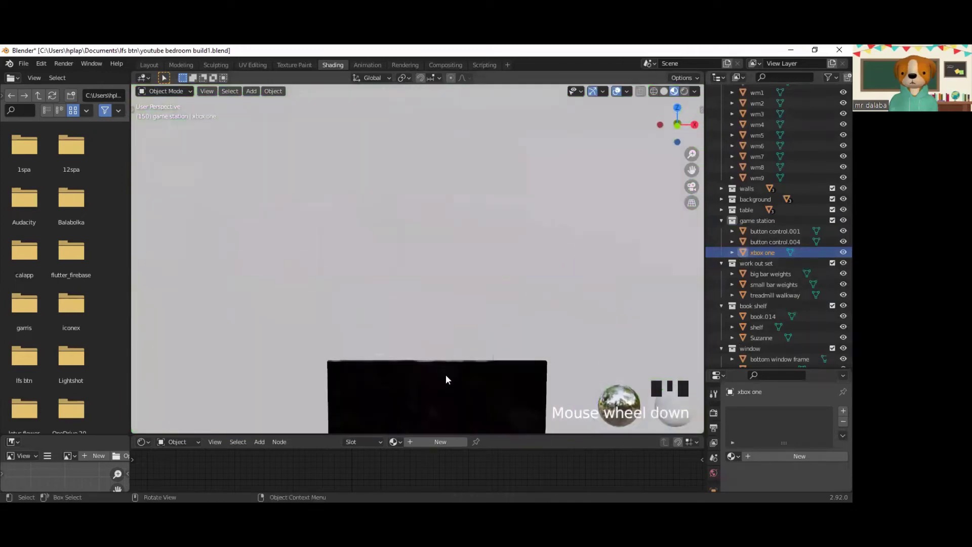
# Step: Orbit and zoom around the console and TV stand to inspect the joined result
pyautogui.moveTo(451, 340); pyautogui.dragTo(440, 305)
pyautogui.scroll(3)
pyautogui.scroll(-3)
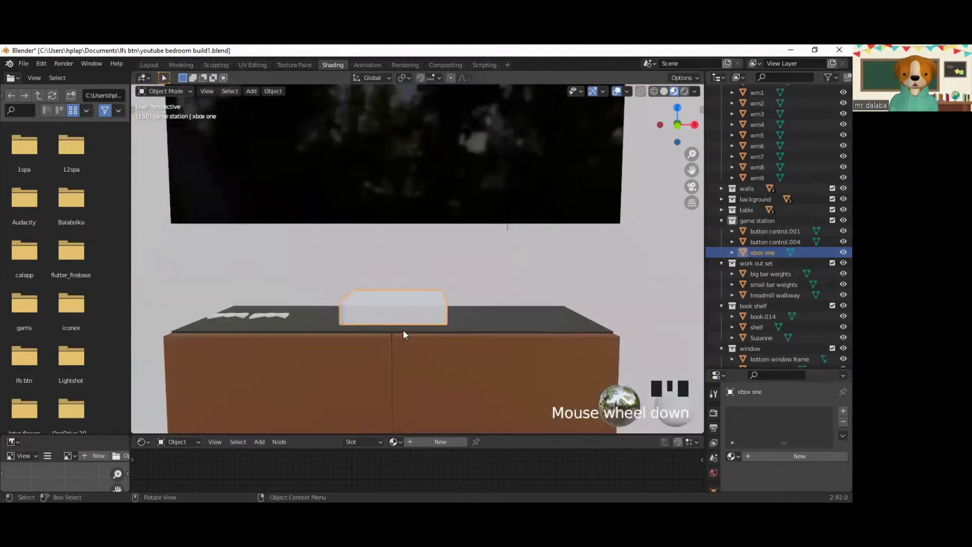
pyautogui.scroll(3)
pyautogui.scroll(-3)
pyautogui.moveTo(471, 328); pyautogui.dragTo(398, 365)
pyautogui.scroll(-3)
pyautogui.moveTo(377, 333); pyautogui.dragTo(443, 313)
pyautogui.scroll(3)
pyautogui.scroll(3)
pyautogui.moveTo(451, 348); pyautogui.dragTo(487, 322)
# Step: Give the TV stand its own new material named 'tv stand'
pyautogui.click(487, 323)
pyautogui.click(488, 322)
pyautogui.click(487, 323)
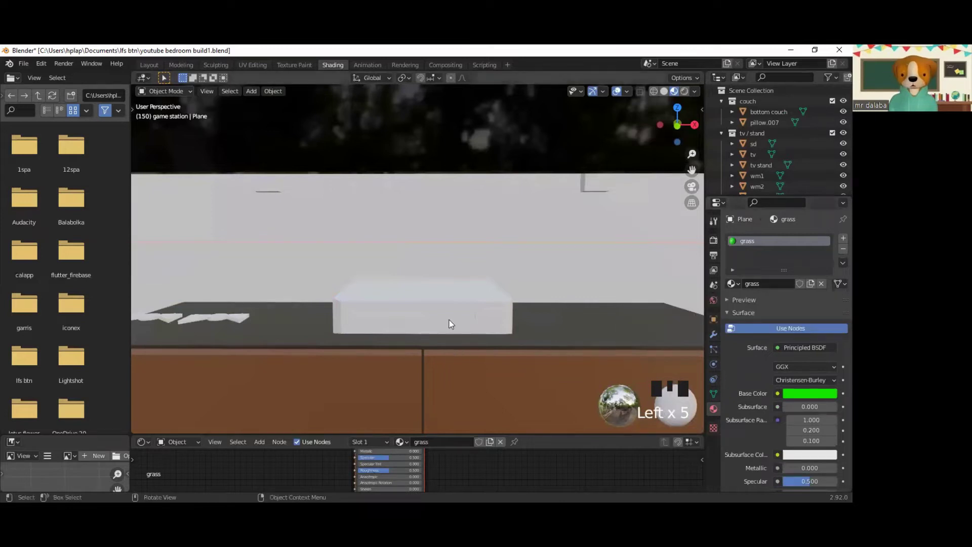
pyautogui.click(455, 324)
pyautogui.click(489, 325)
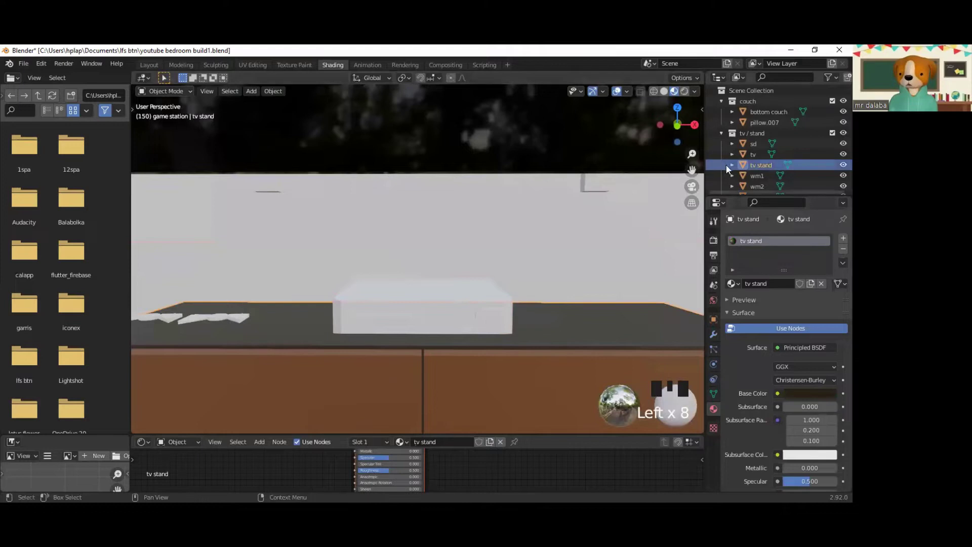
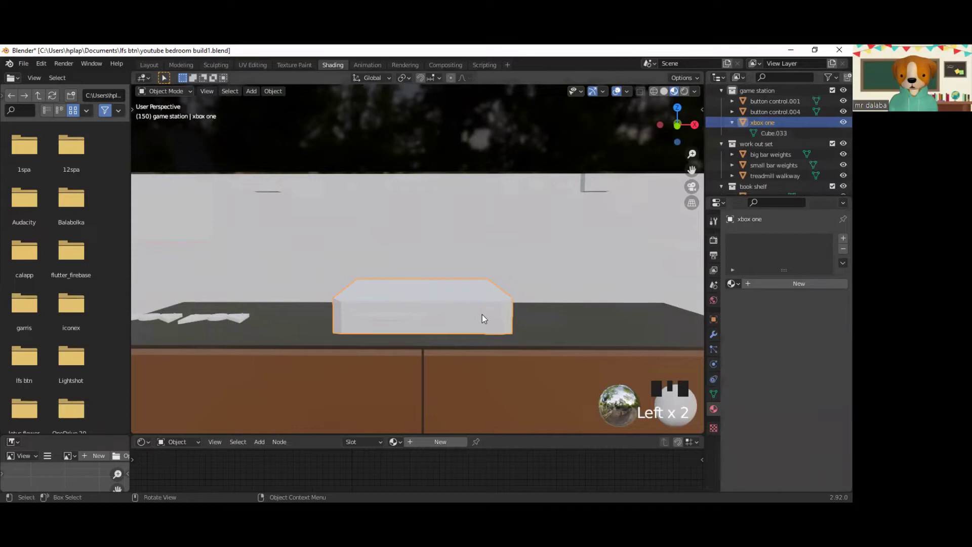
pyautogui.click(486, 319)
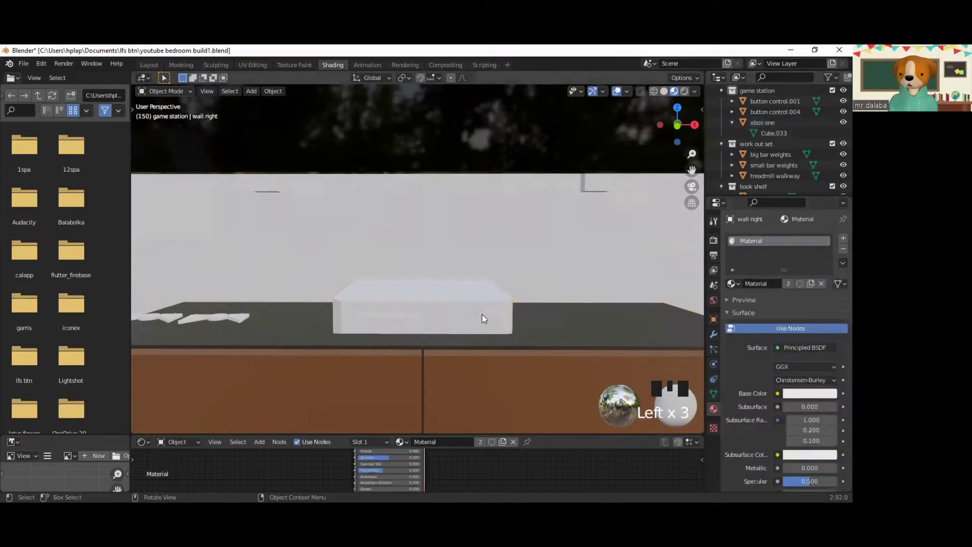
pyautogui.click(488, 319)
pyautogui.click(487, 319)
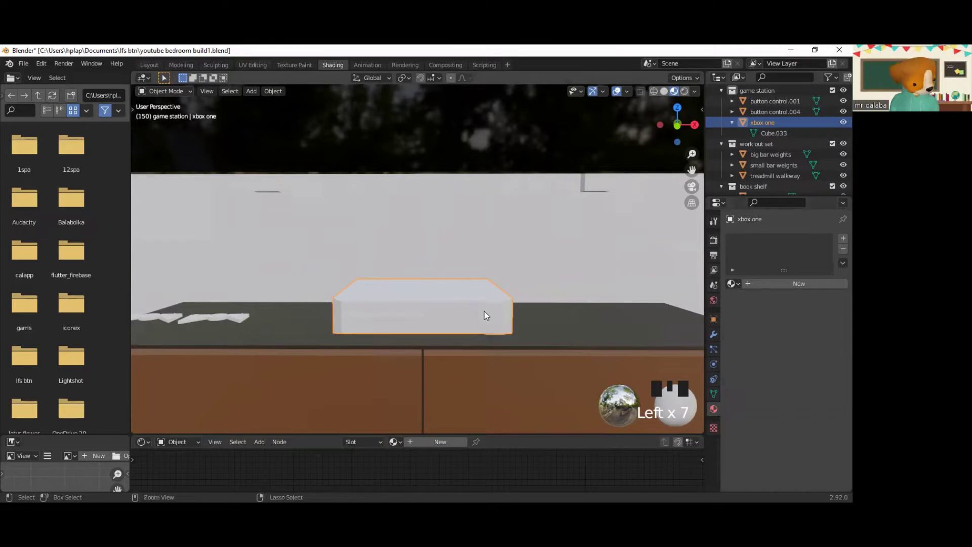
# Step: Undo repeatedly until the power button, disc input and disc button are separate objects again
pyautogui.press('ctrl+z')
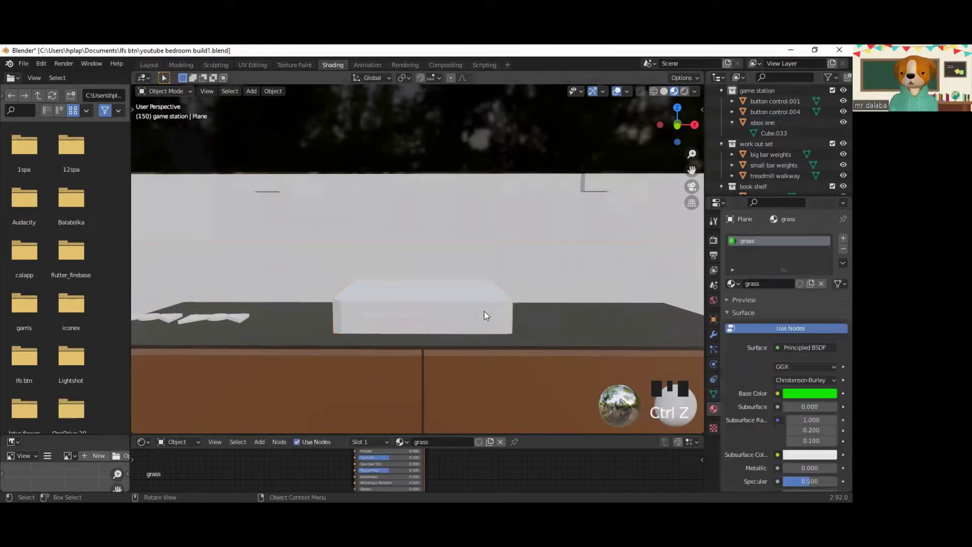
pyautogui.click(452, 318)
pyautogui.press('ctrl+z')
pyautogui.press('ctrl+z')
pyautogui.press('ctrl+z')
pyautogui.press('ctrl+z')
pyautogui.press('ctrl+z')
pyautogui.press('ctrl+z')
pyautogui.press('ctrl+z')
pyautogui.press('ctrl+z')
pyautogui.press('ctrl+z')
pyautogui.press('ctrl+z')
pyautogui.press('ctrl+z')
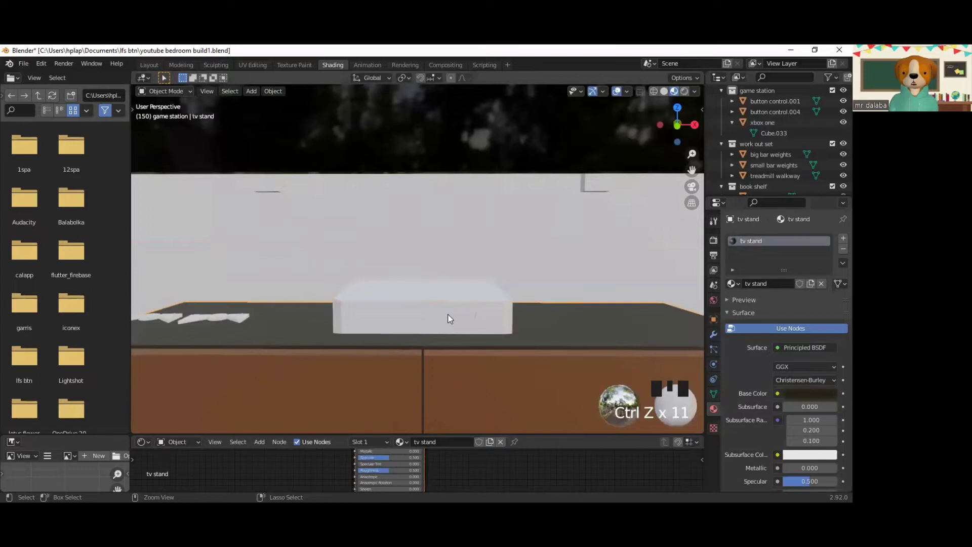
pyautogui.press('ctrl+z')
pyautogui.press('ctrl+z')
# Step: Give the console's round power button a new 'power button' material with red Base Color
pyautogui.click(490, 324)
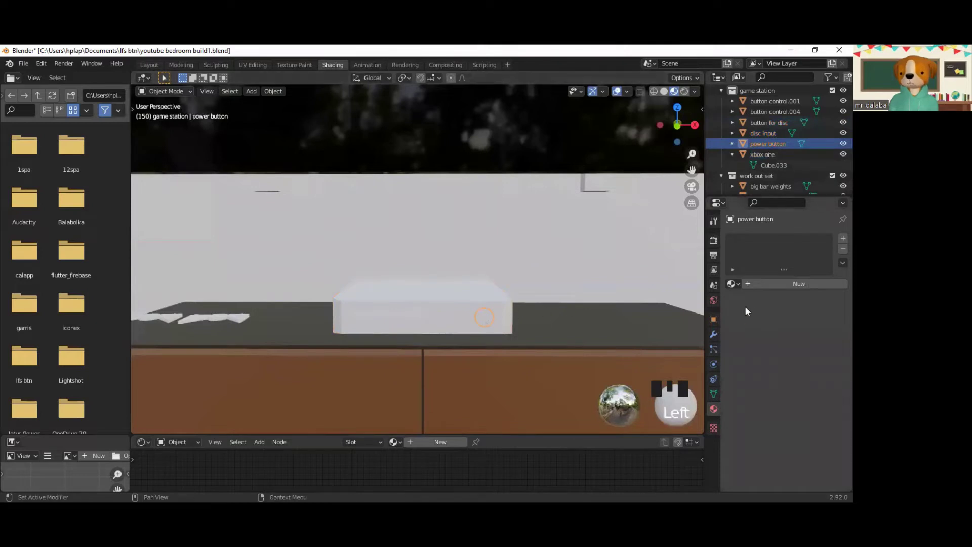
pyautogui.moveTo(769, 288); pyautogui.dragTo(780, 287)
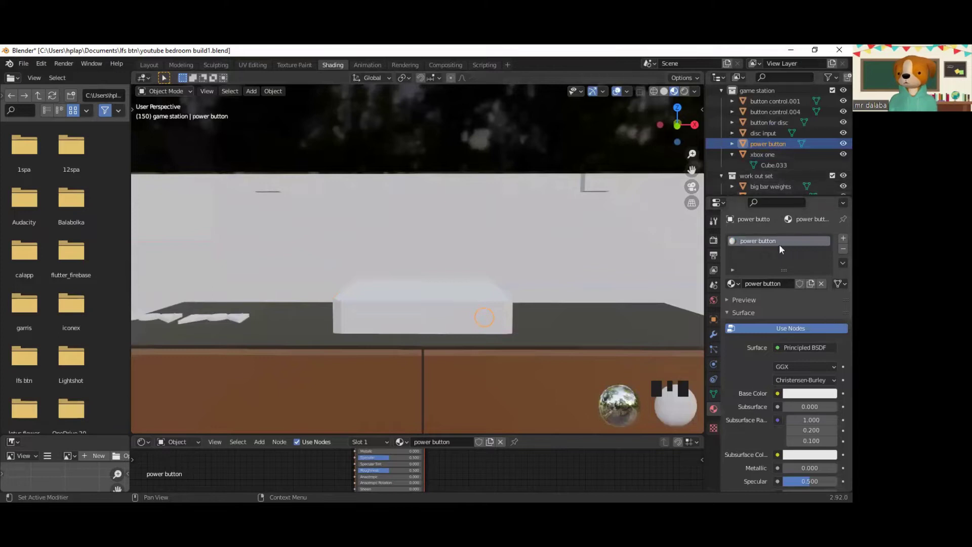
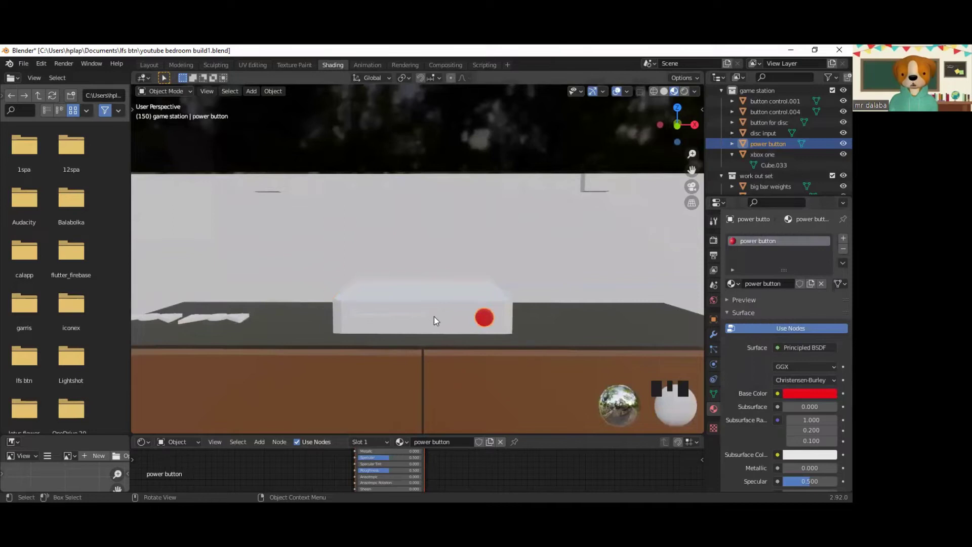
# Step: Give the small disc button a new 'open disc btn' material coloured red
pyautogui.click(437, 320)
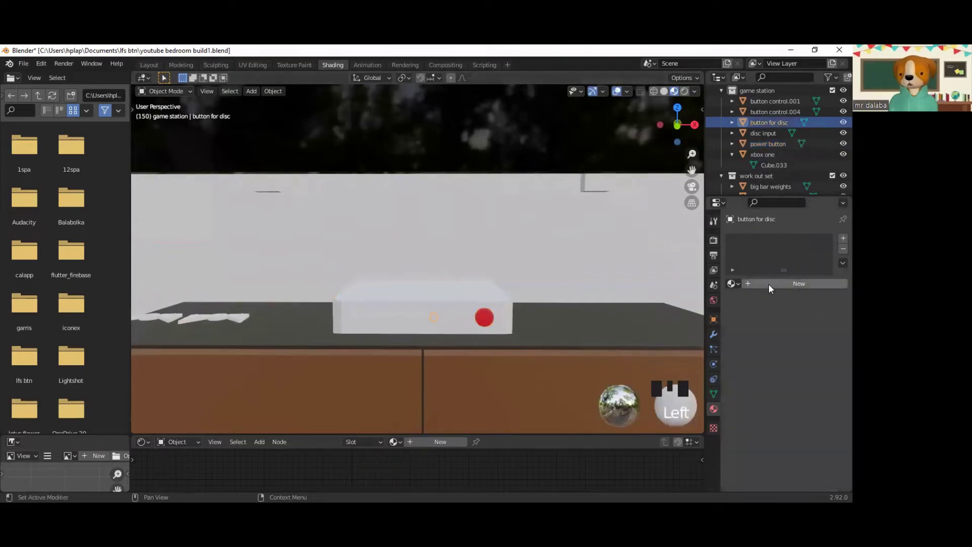
pyautogui.moveTo(772, 289); pyautogui.dragTo(784, 287)
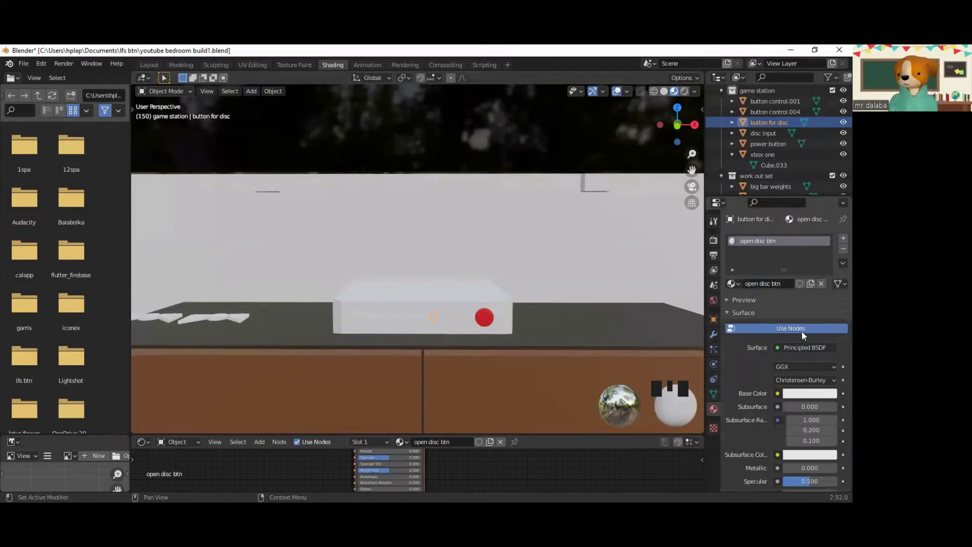
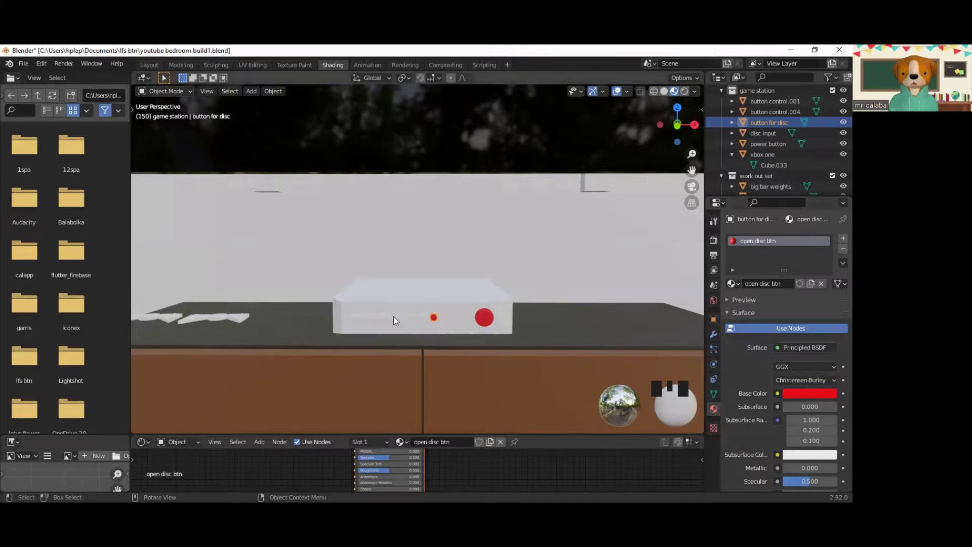
# Step: Give the console's disc slot a new 'disc tray' material set to black
pyautogui.click(396, 320)
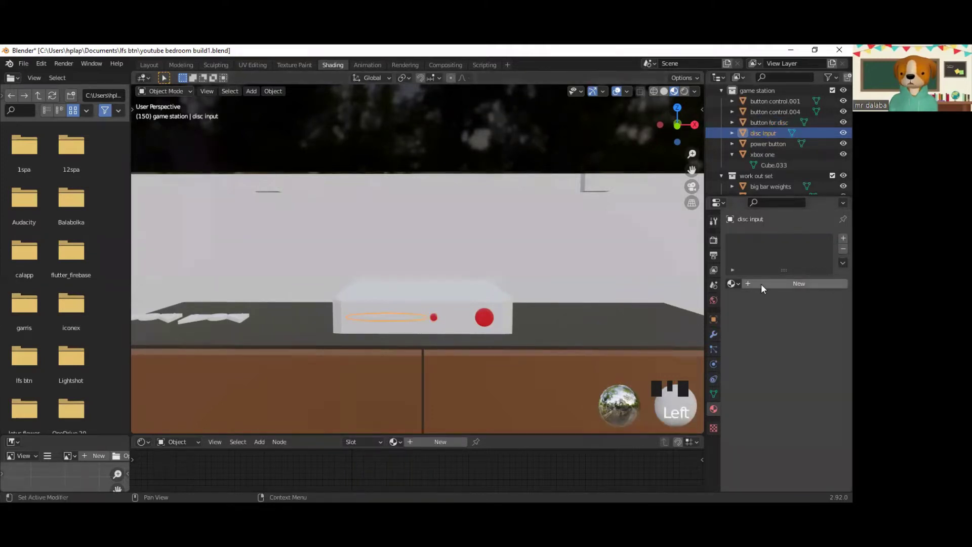
pyautogui.moveTo(764, 296); pyautogui.dragTo(785, 311)
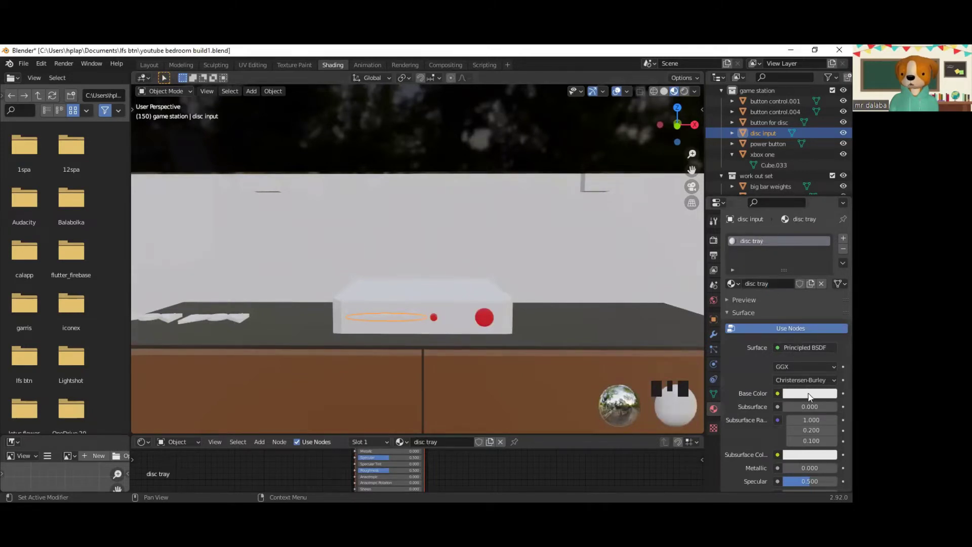
pyautogui.click(812, 322)
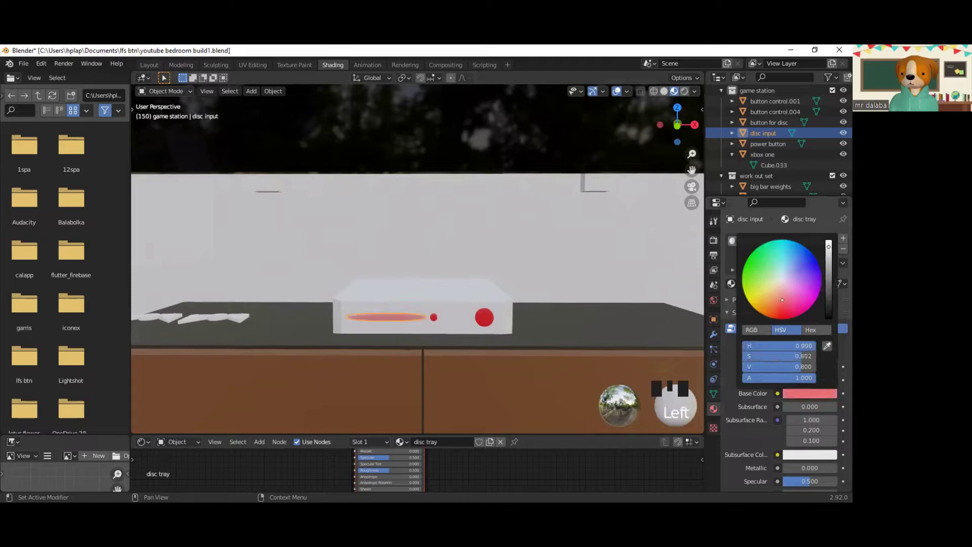
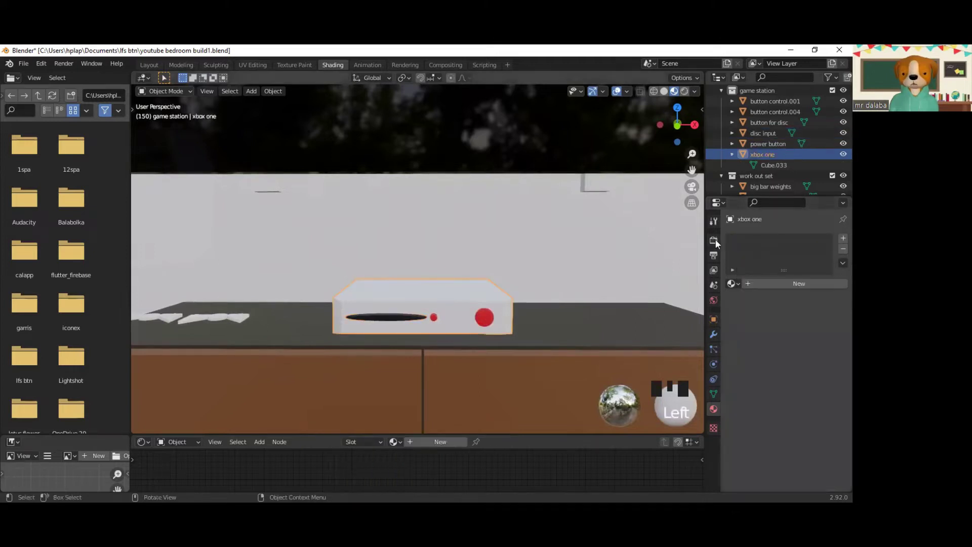
# Step: Give the xbox one body a new 'xbox' material with a blue Base Color
pyautogui.moveTo(800, 289); pyautogui.dragTo(785, 286)
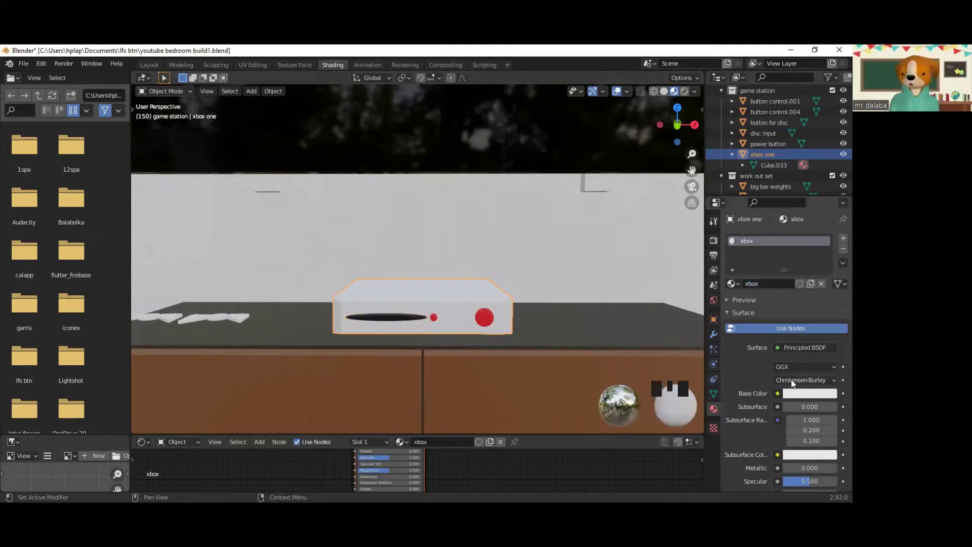
# Step: Change the xbox material's Base Color to bright green and select the right-hand game controller
pyautogui.click(807, 397)
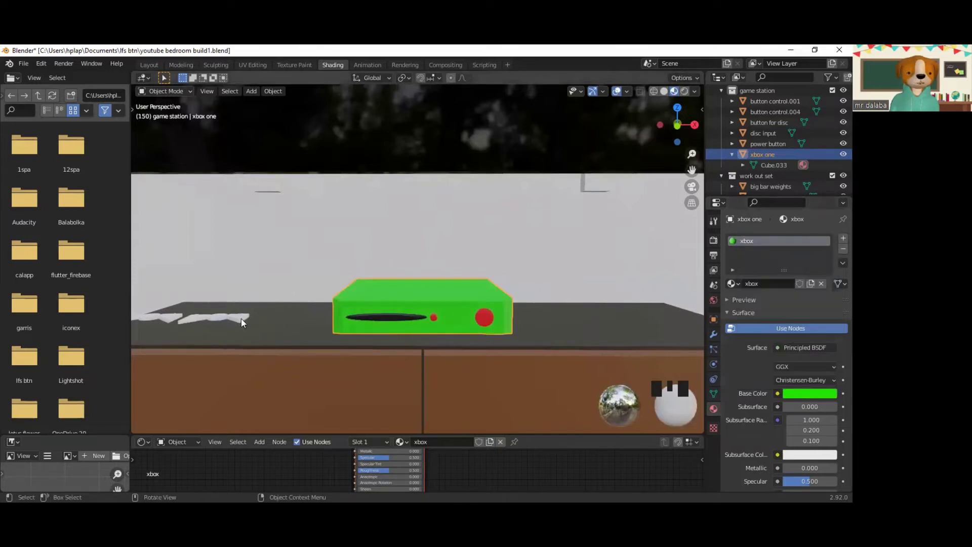
pyautogui.moveTo(276, 331); pyautogui.dragTo(397, 404)
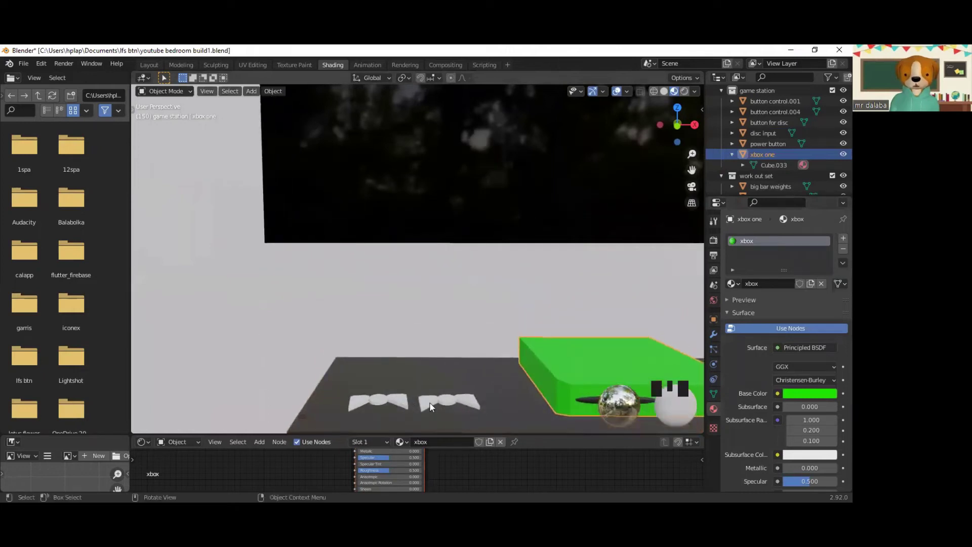
pyautogui.click(432, 406)
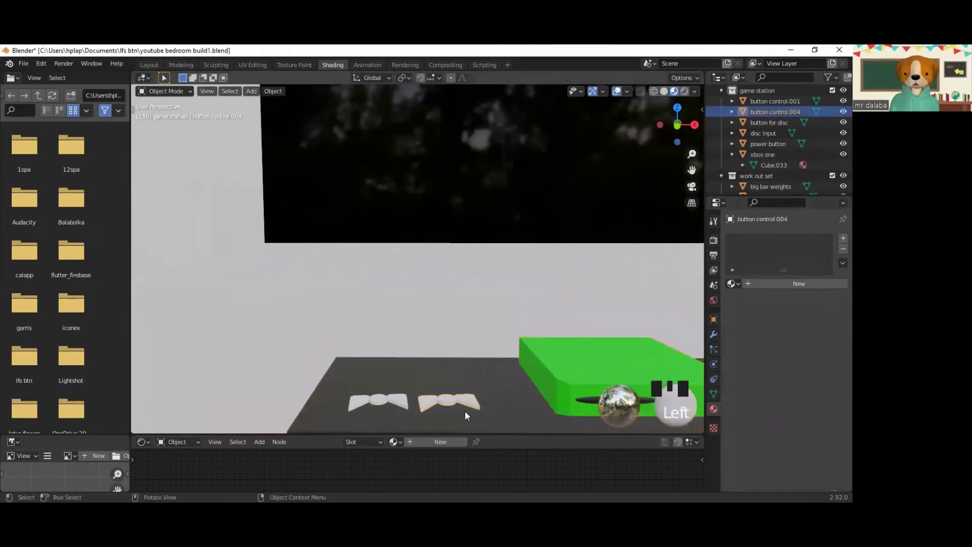
# Step: Orbit and zoom around the controller and across the room to inspect the scene
pyautogui.scroll(3)
pyautogui.moveTo(466, 411); pyautogui.dragTo(459, 144)
pyautogui.scroll(-3)
pyautogui.moveTo(449, 118); pyautogui.dragTo(463, 289)
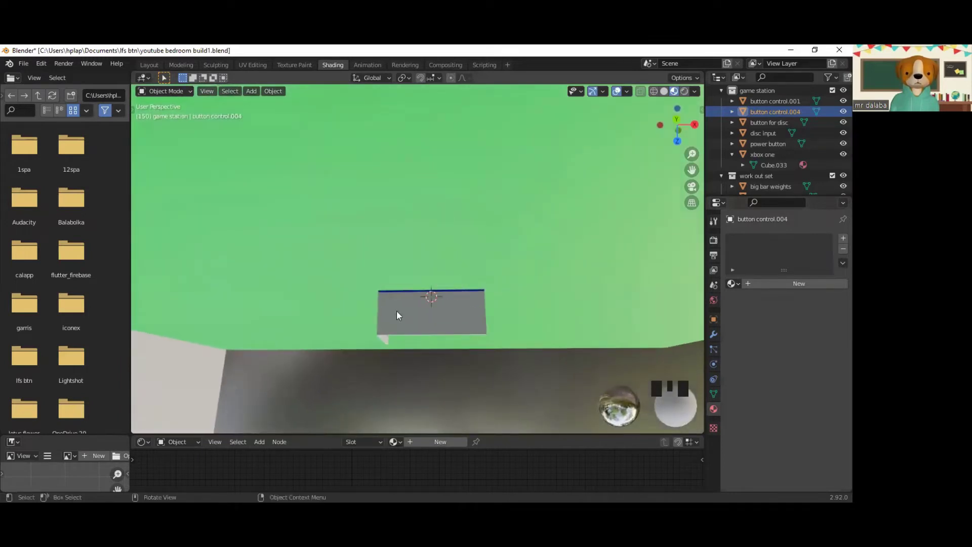
pyautogui.moveTo(450, 362); pyautogui.dragTo(362, 179)
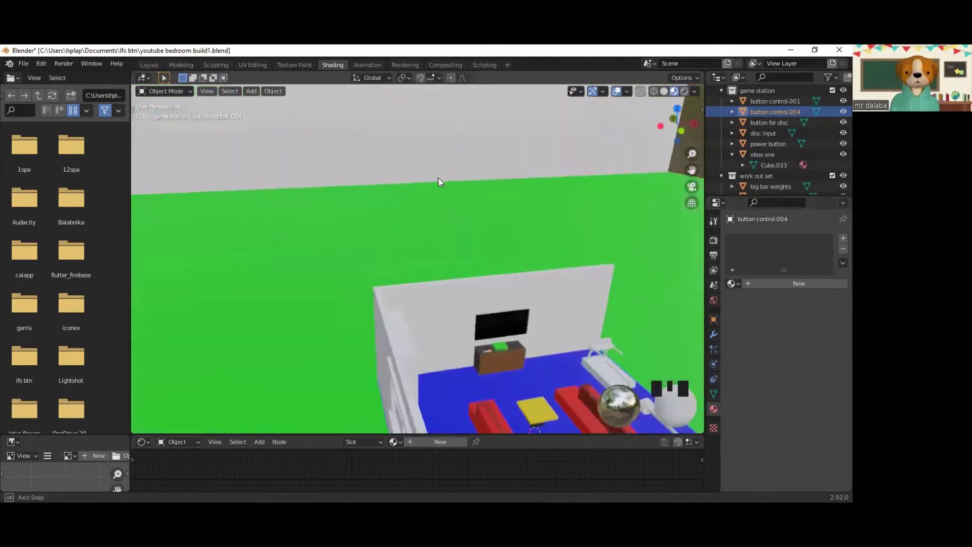
pyautogui.moveTo(329, 324); pyautogui.dragTo(506, 408)
pyautogui.scroll(3)
pyautogui.scroll(3)
pyautogui.scroll(-3)
pyautogui.moveTo(499, 406); pyautogui.dragTo(464, 404)
pyautogui.scroll(-3)
pyautogui.scroll(3)
pyautogui.moveTo(452, 409); pyautogui.dragTo(439, 336)
pyautogui.scroll(-3)
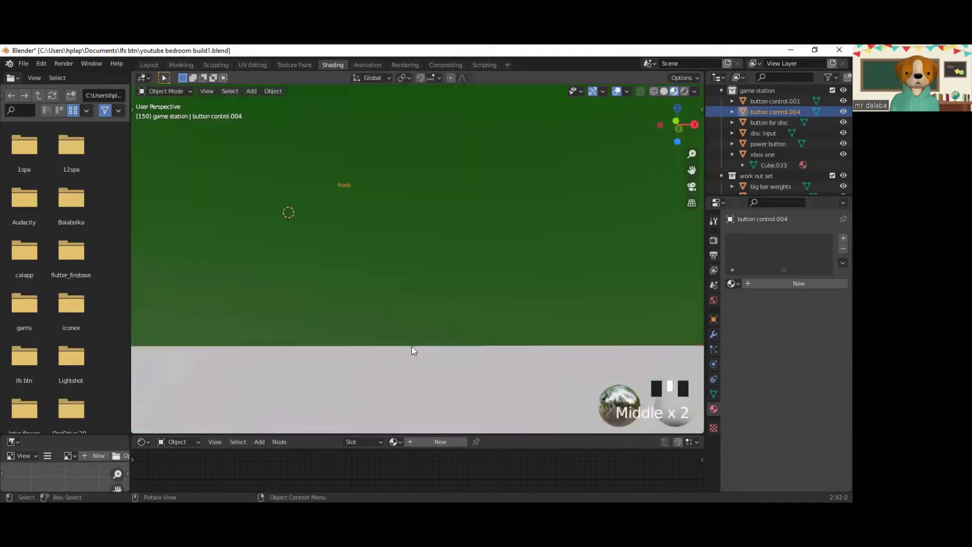
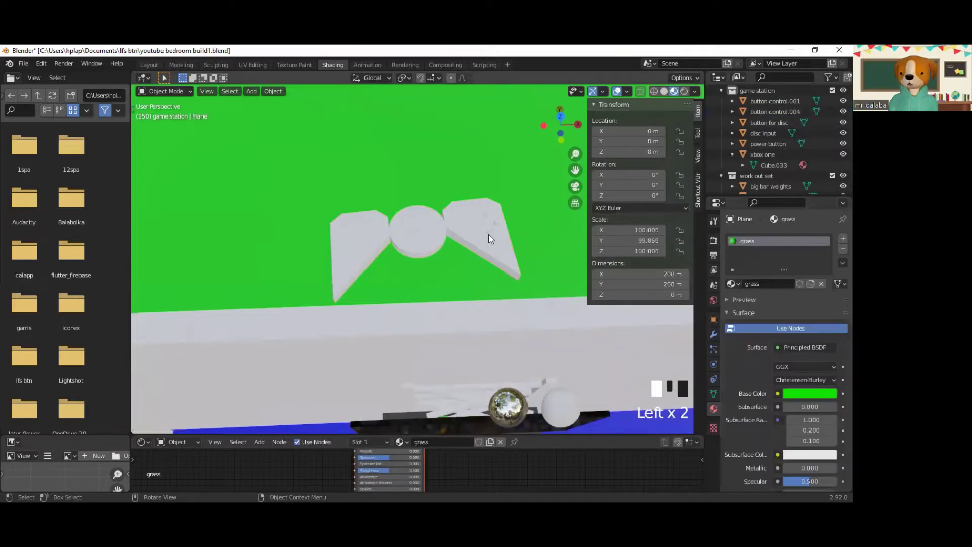
# Step: Colour the controller copy button control.004 blue via Material.003's Base Color
pyautogui.click(492, 238)
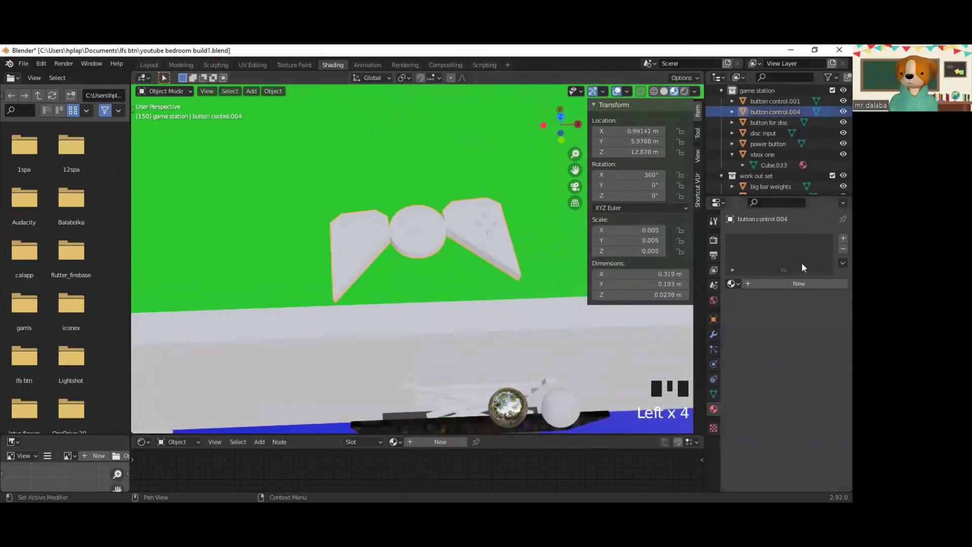
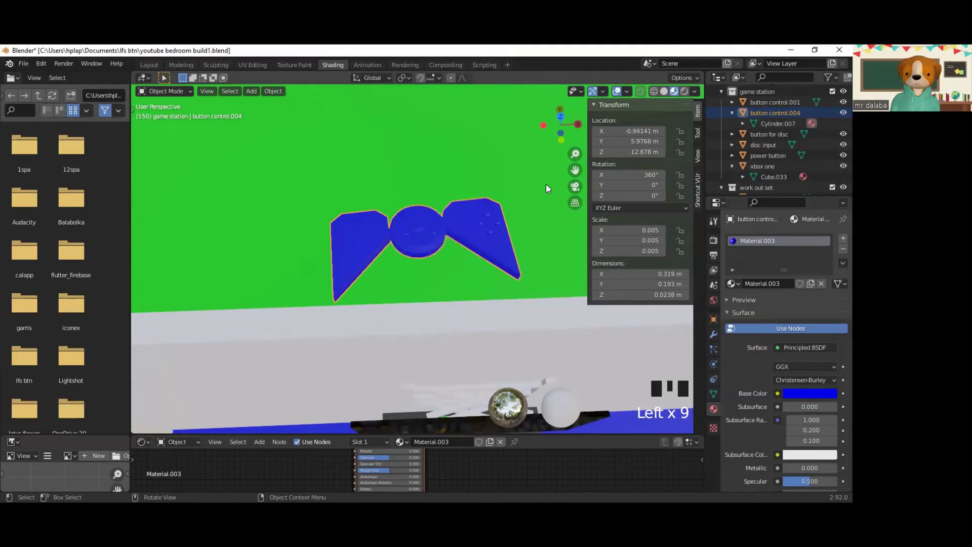
pyautogui.click(429, 228)
pyautogui.click(429, 229)
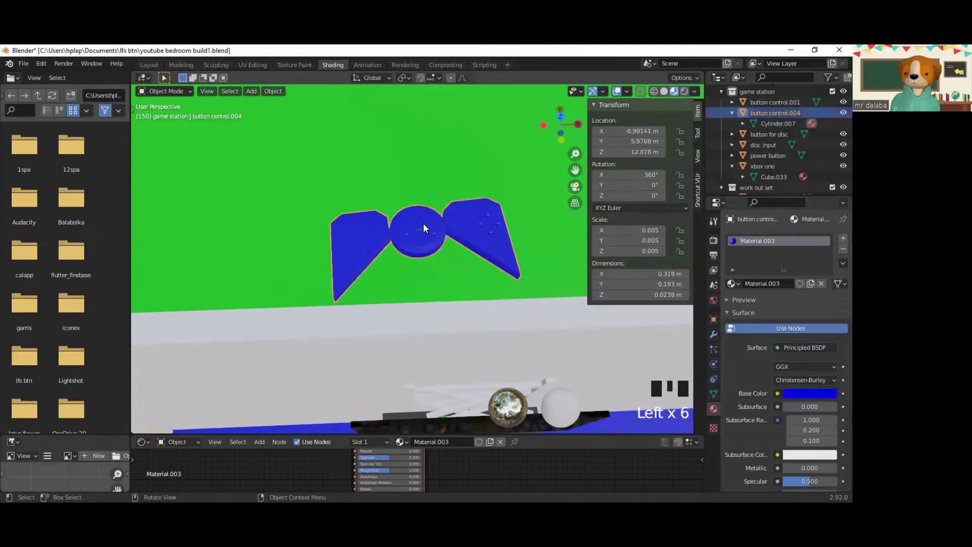
pyautogui.click(429, 229)
# Step: Set button control.004's Location X to -0.99141 m in the N panel
pyautogui.click(366, 239)
pyautogui.click(362, 241)
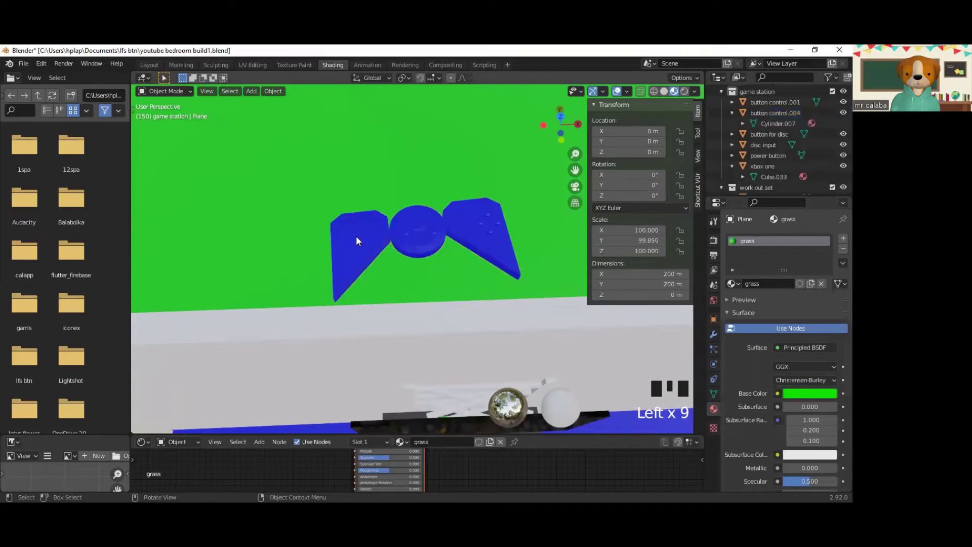
pyautogui.click(362, 241)
pyautogui.click(361, 242)
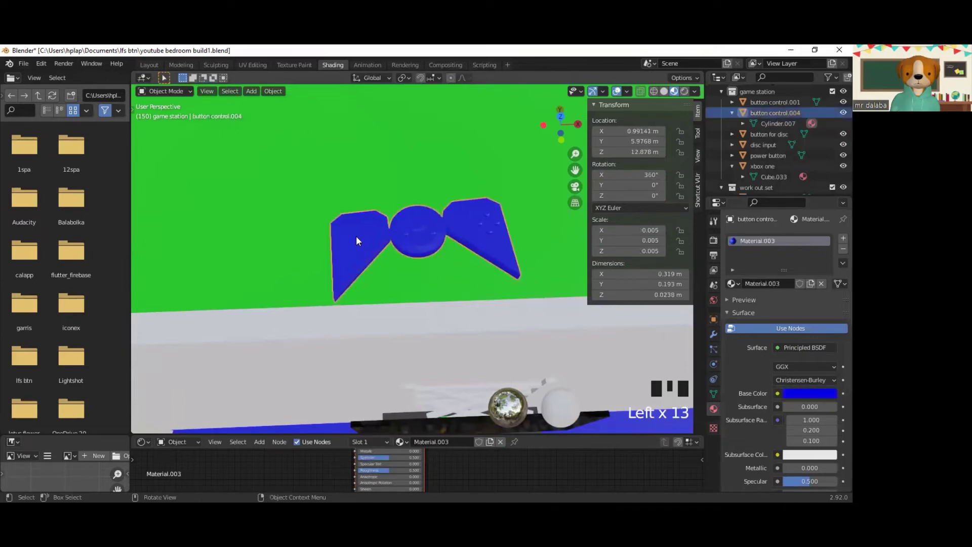
pyautogui.click(362, 241)
pyautogui.click(362, 241)
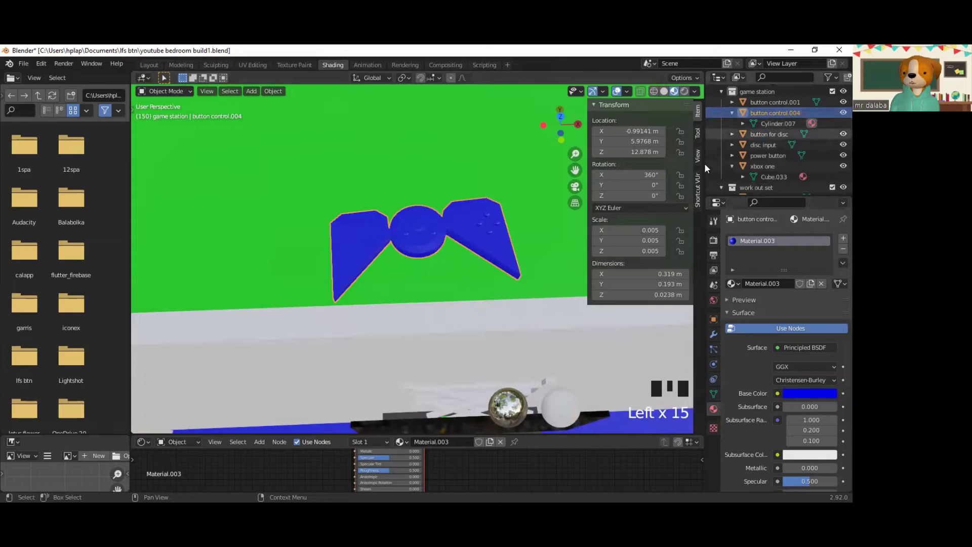
# Step: Lower the blue controller down toward the top of the TV stand
pyautogui.scroll(-3)
pyautogui.scroll(3)
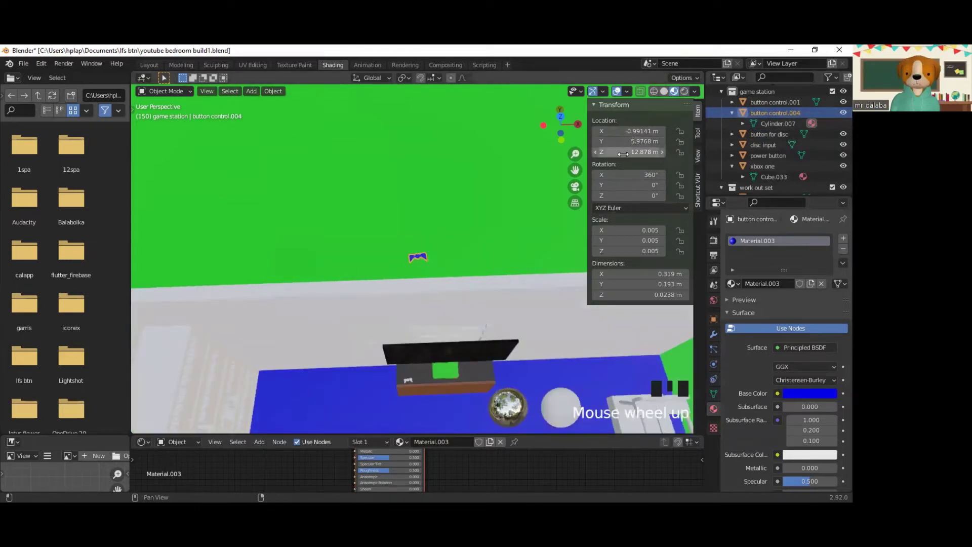
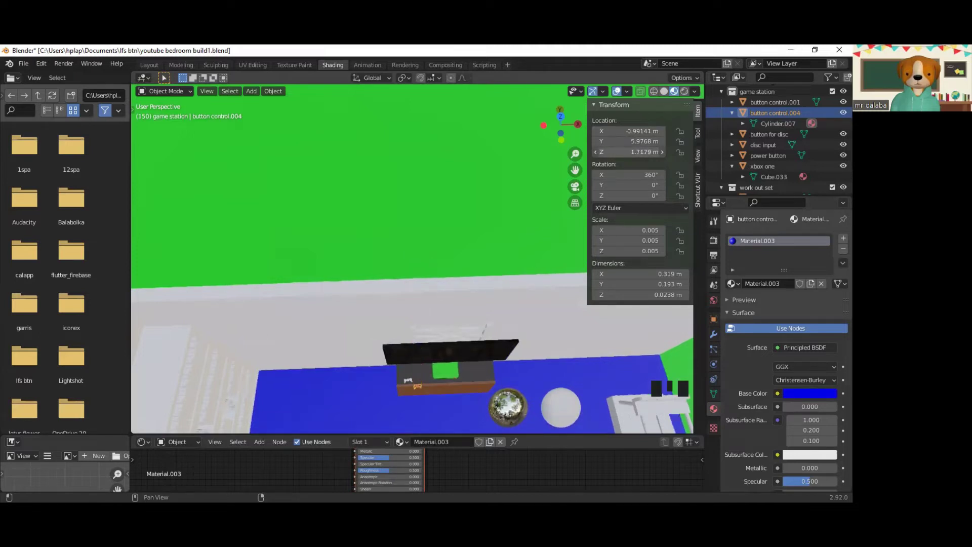
pyautogui.scroll(3)
pyautogui.moveTo(414, 307); pyautogui.dragTo(335, 301)
pyautogui.scroll(3)
pyautogui.scroll(-3)
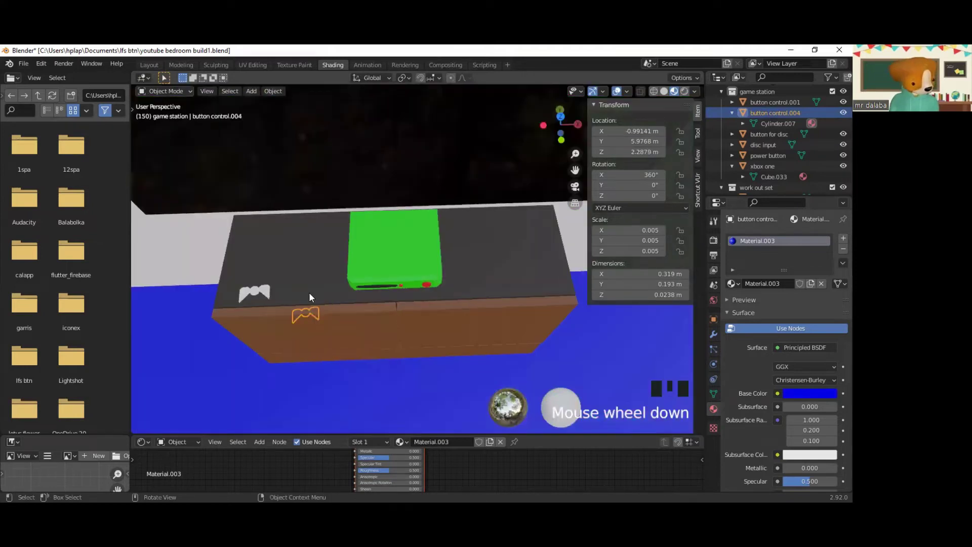
# Step: Move the blue controller with G onto the TV stand beside the white controller
pyautogui.press('g')
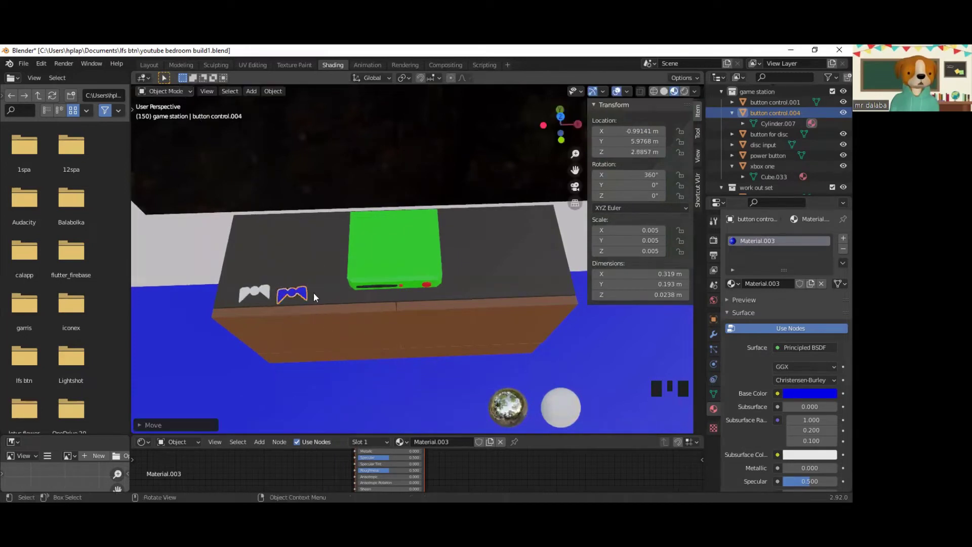
pyautogui.moveTo(315, 295); pyautogui.dragTo(408, 256)
pyautogui.scroll(3)
pyautogui.scroll(-3)
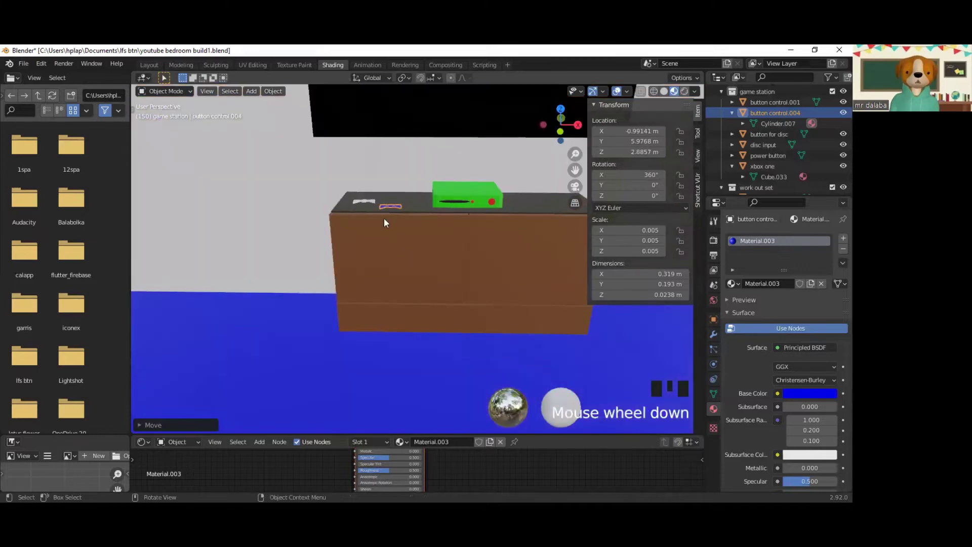
pyautogui.press('g')
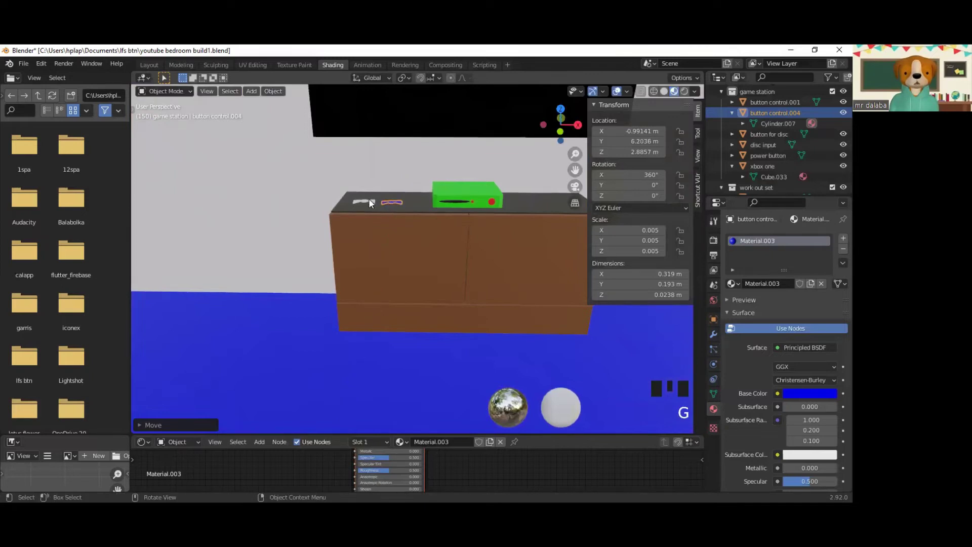
# Step: Give the white controller its own material named control and colour it red
pyautogui.click(374, 202)
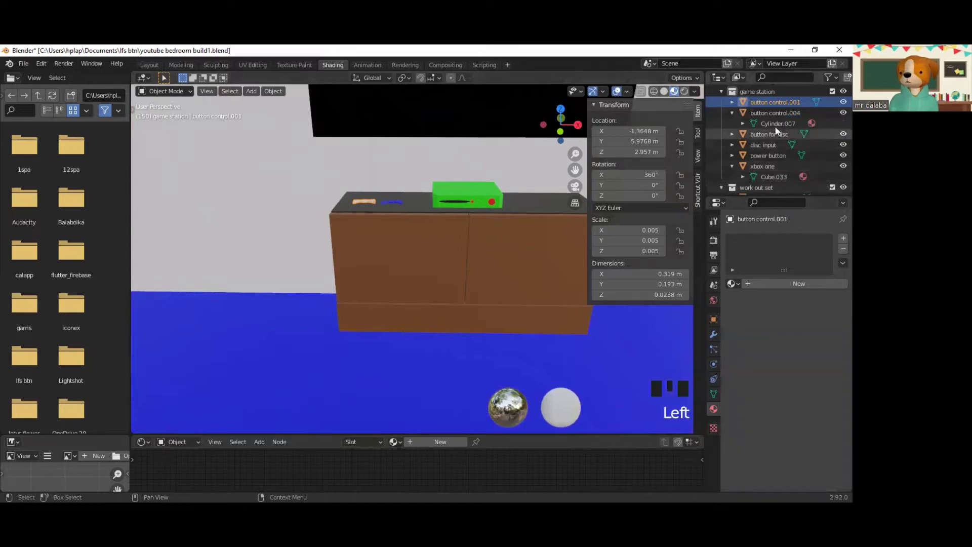
pyautogui.moveTo(776, 290); pyautogui.dragTo(785, 288)
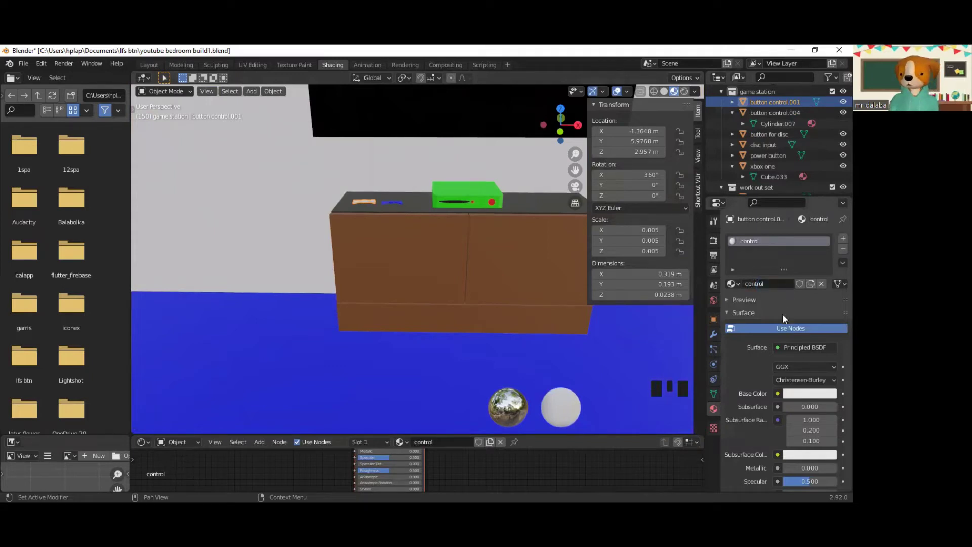
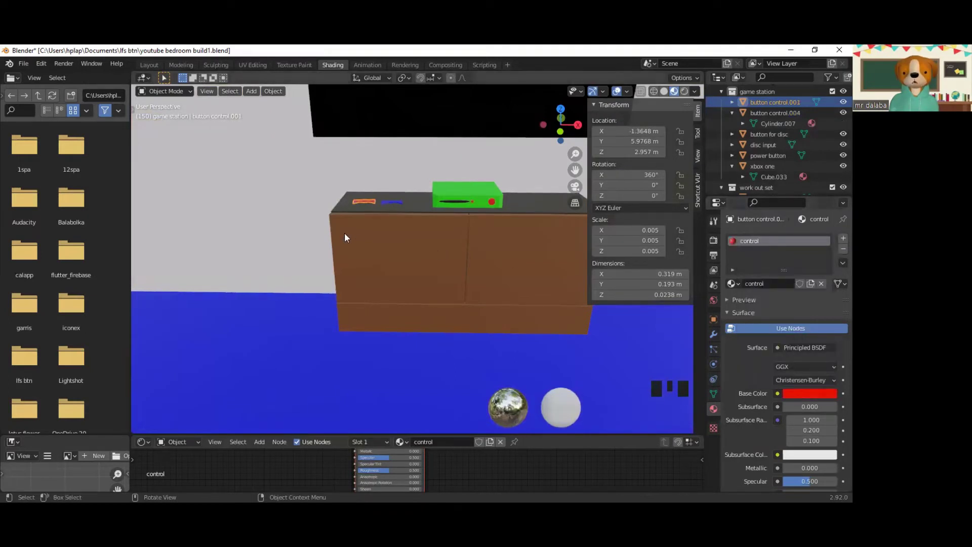
# Step: Rename the right wall's material to wall1 and make it light blue
pyautogui.click(312, 251)
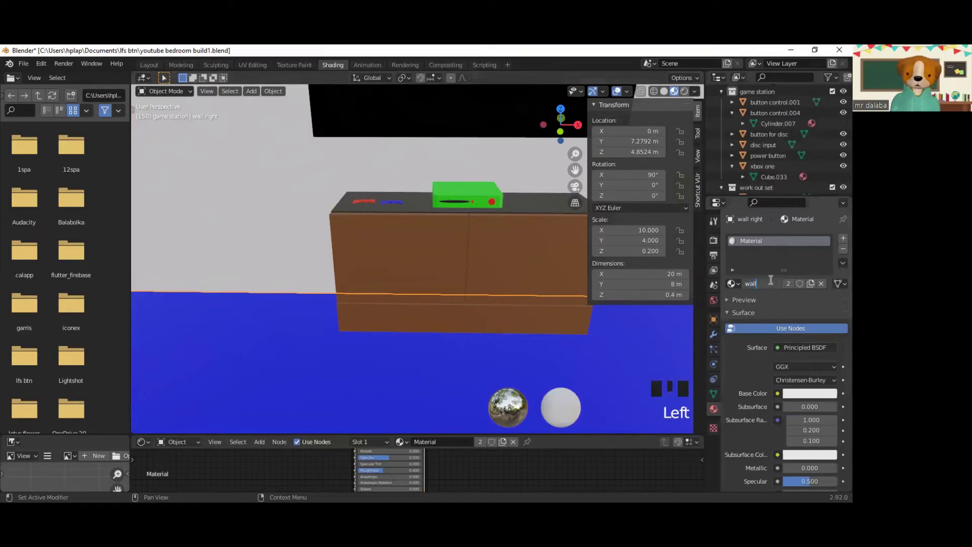
pyautogui.press('l')
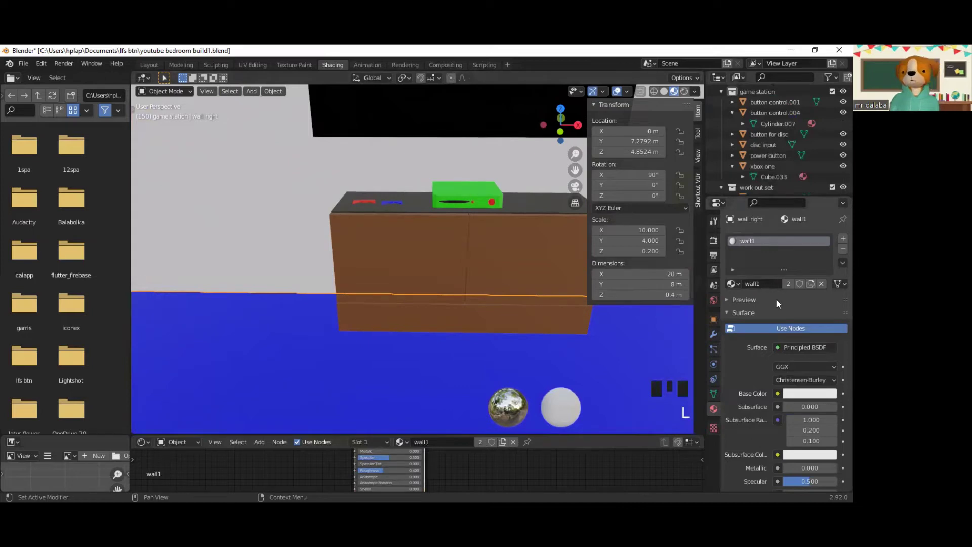
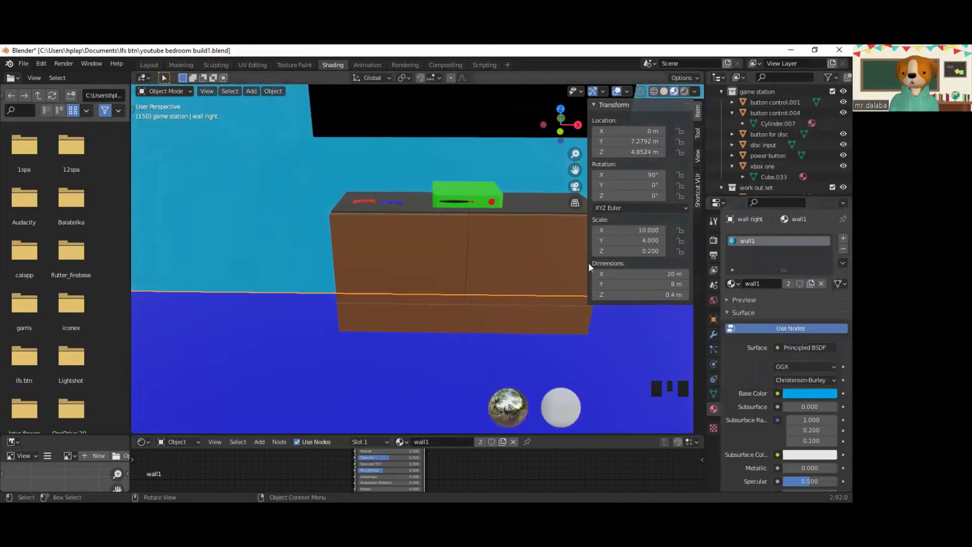
# Step: Orbit around the bedroom to check the light blue walls across the whole room
pyautogui.click(279, 201)
pyautogui.moveTo(279, 201); pyautogui.dragTo(233, 200)
pyautogui.scroll(-3)
pyautogui.moveTo(201, 199); pyautogui.dragTo(321, 282)
pyautogui.scroll(3)
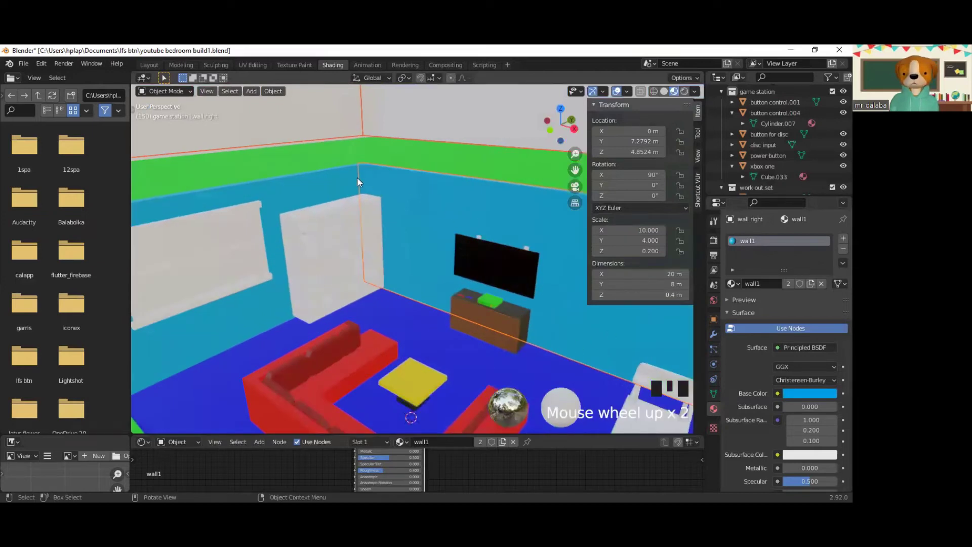
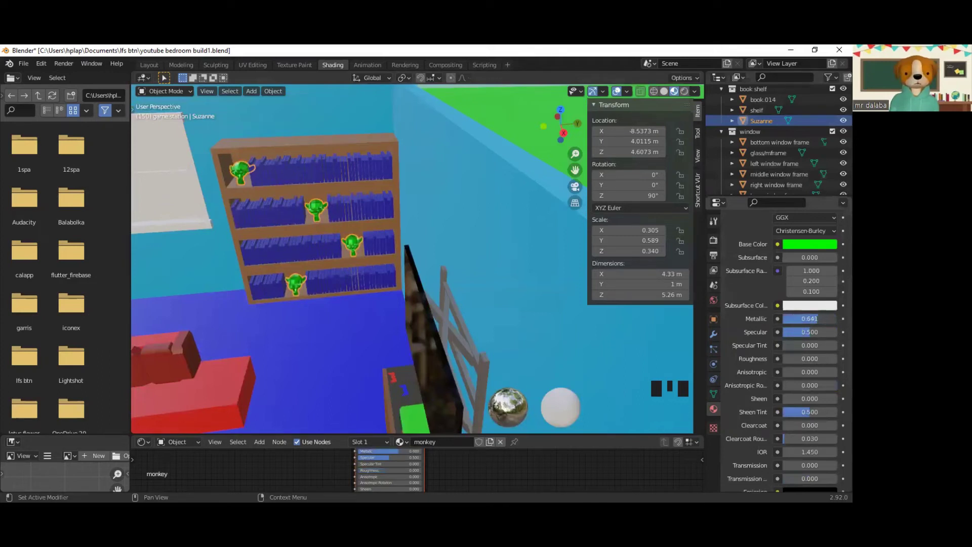
# Step: Orbit the view from the green monkey heads toward the window frame
pyautogui.moveTo(346, 280); pyautogui.dragTo(365, 257)
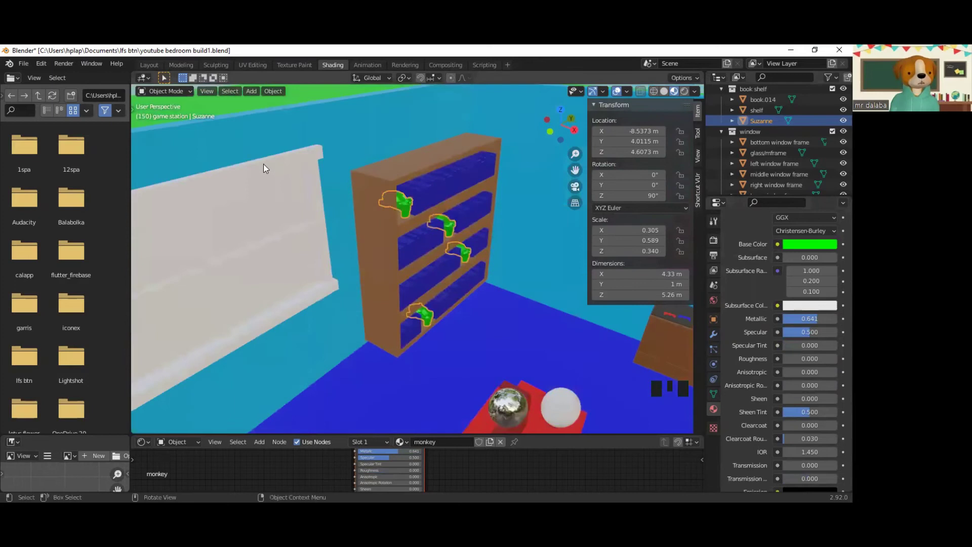
# Step: Give the middle window frame bar its own orange-brown material
pyautogui.press('Left')
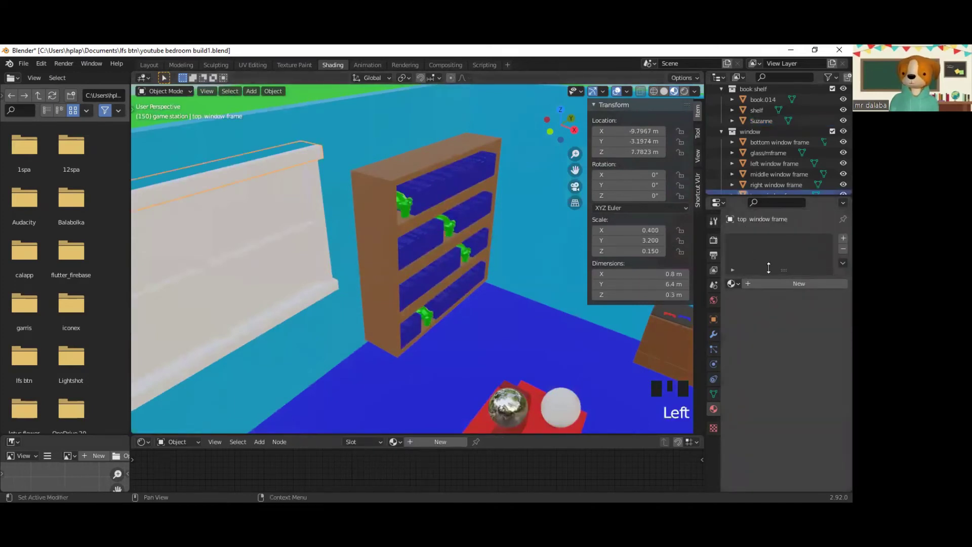
pyautogui.press('Left')
pyautogui.moveTo(772, 287); pyautogui.dragTo(772, 287)
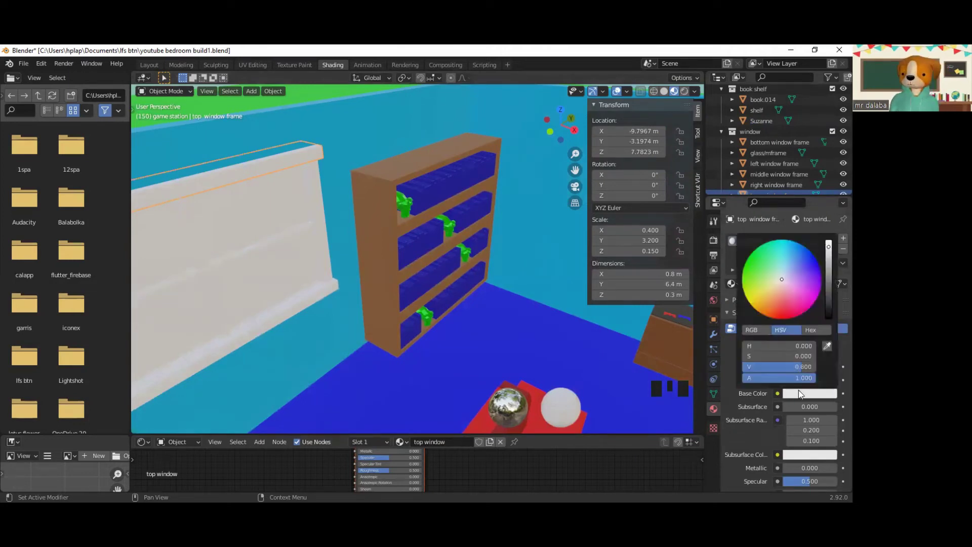
pyautogui.press('Left')
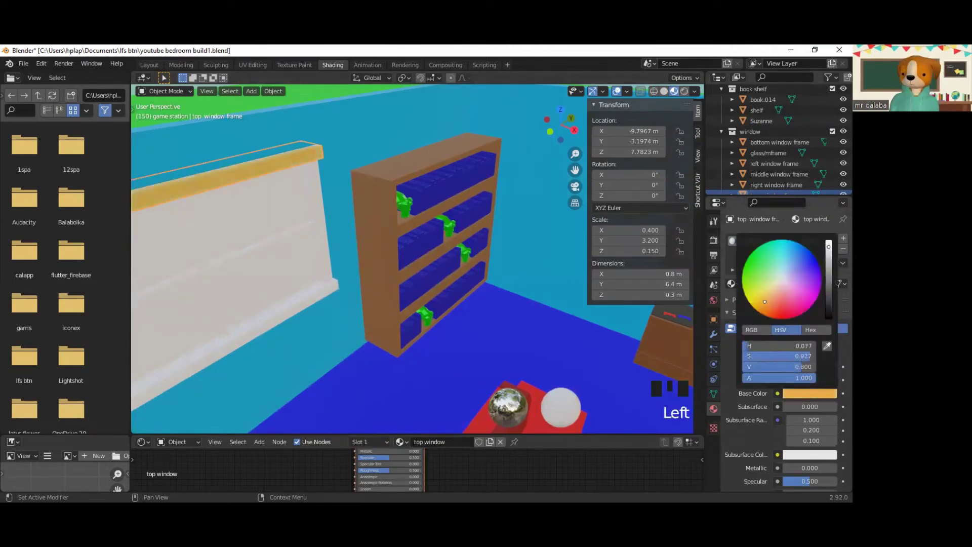
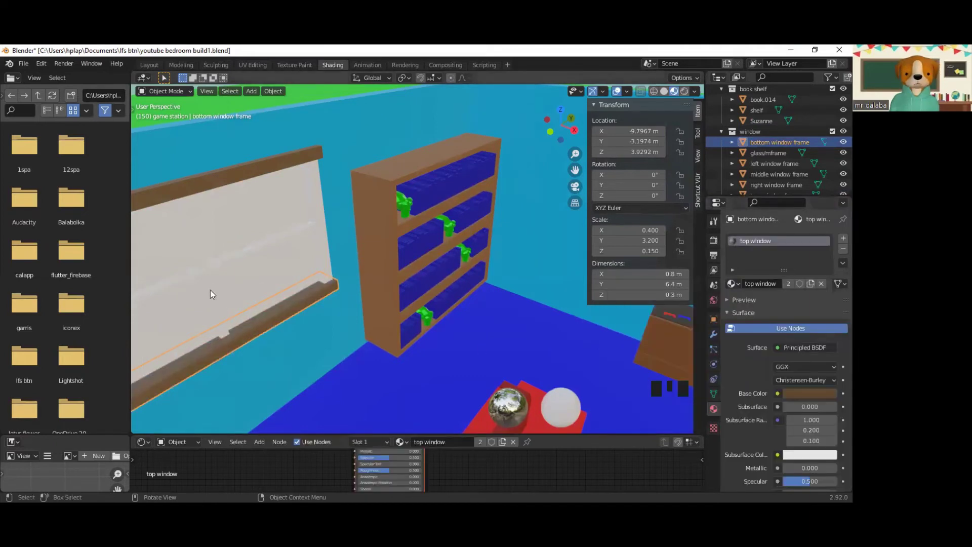
# Step: Select the window glass pane with its white Material.001 for removal
pyautogui.click(326, 229)
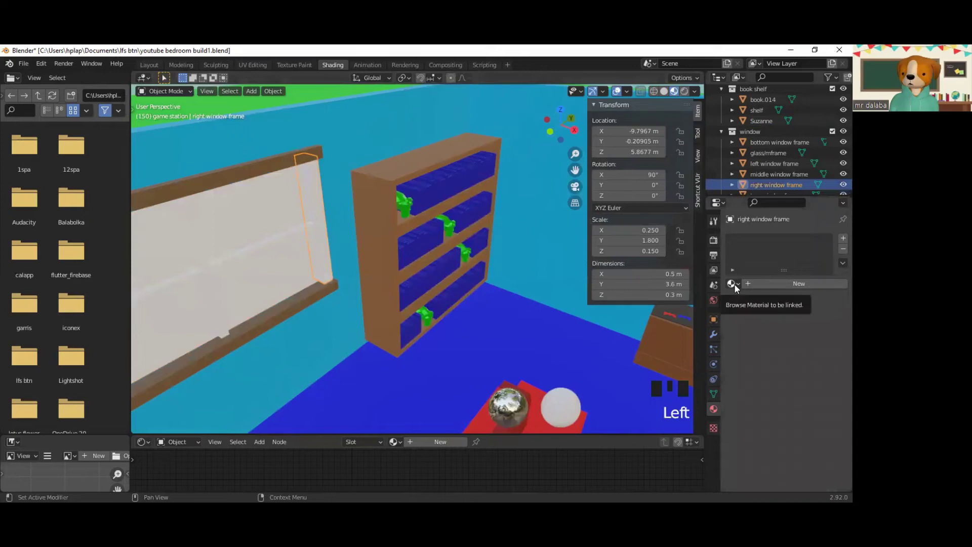
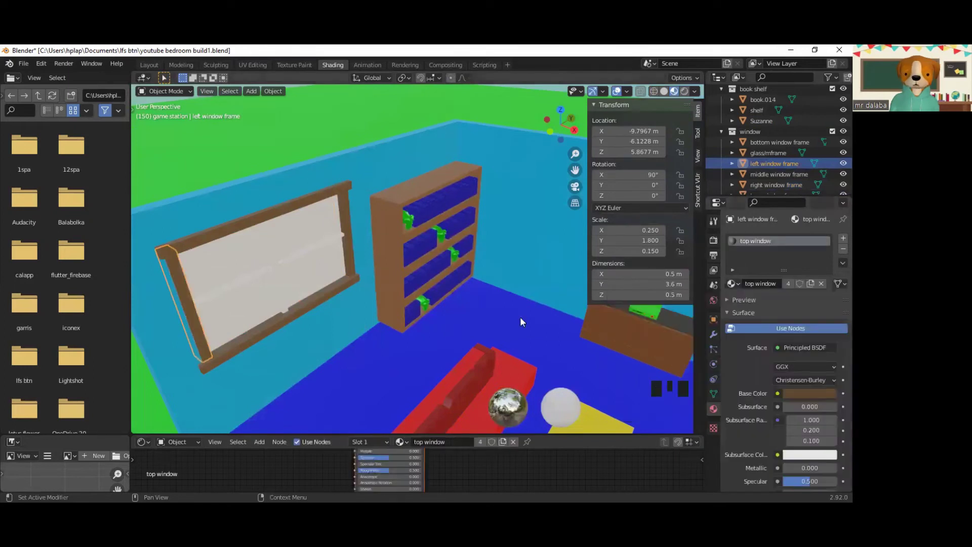
pyautogui.click(257, 281)
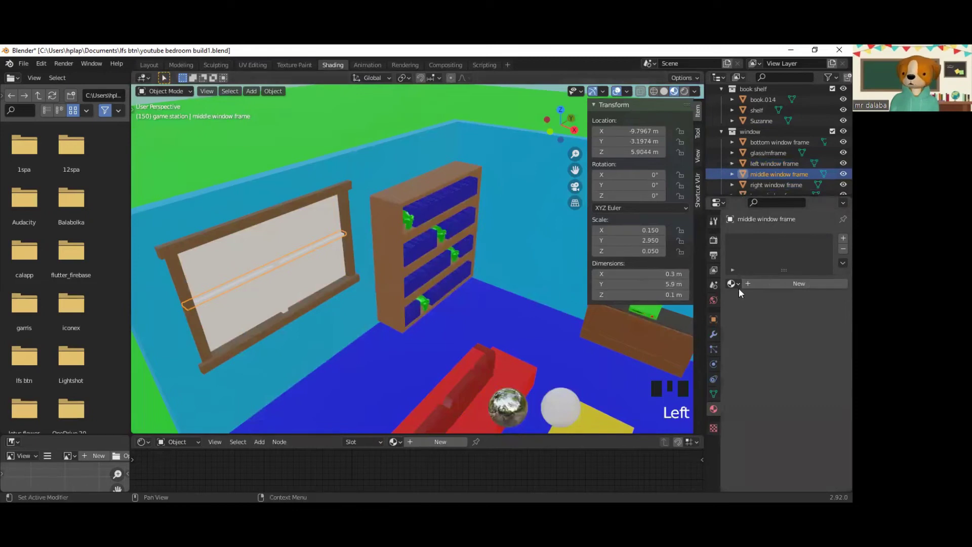
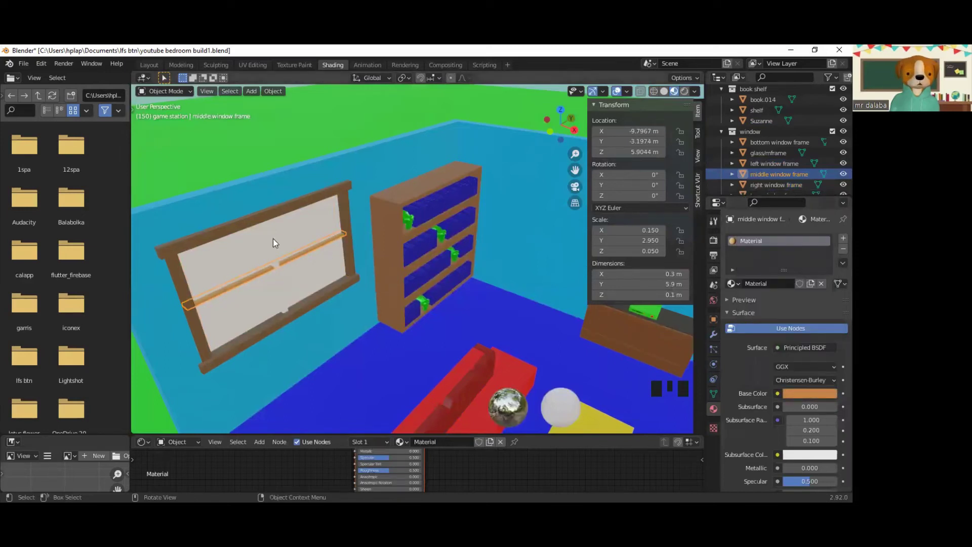
pyautogui.press('Left')
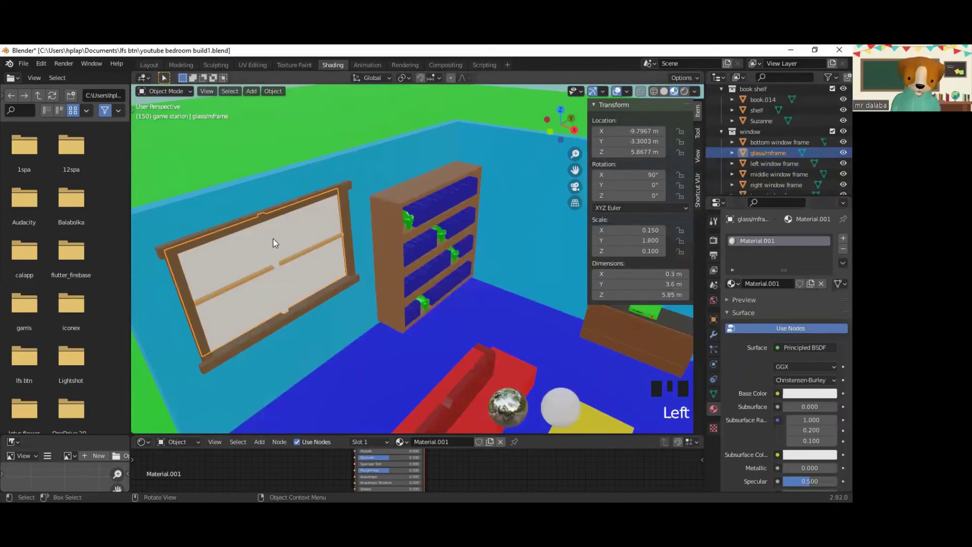
# Step: Delete the glass pane from the window, then orbit toward the workout set
pyautogui.press('Delete')
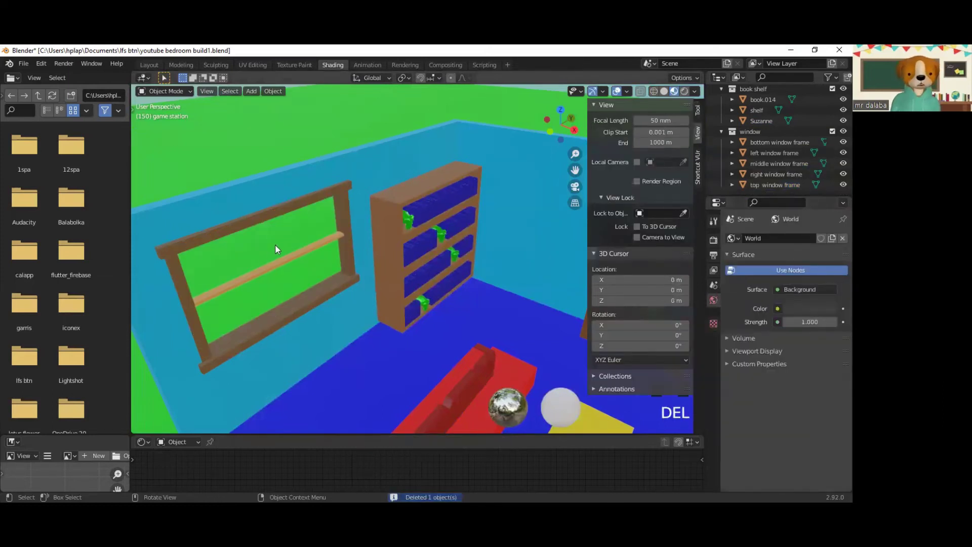
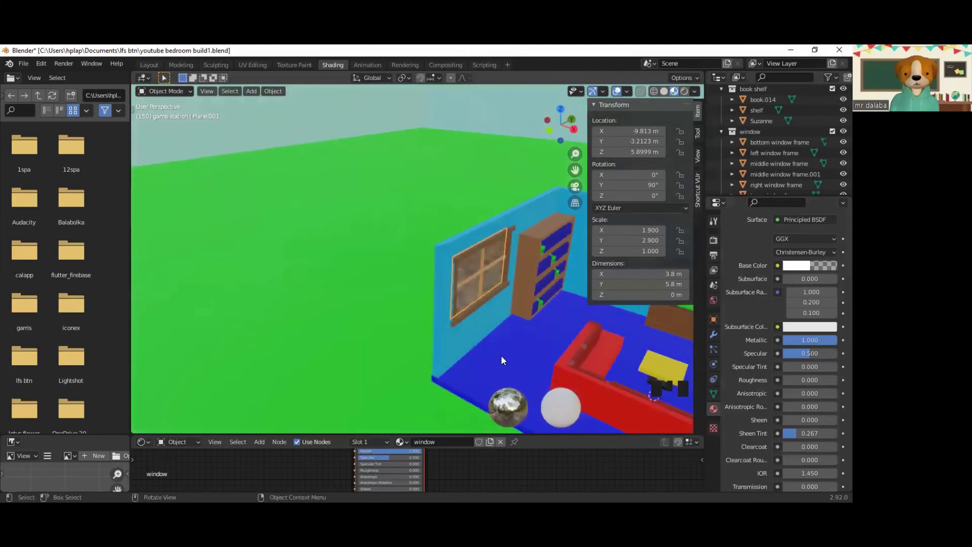
pyautogui.moveTo(478, 350); pyautogui.dragTo(356, 331)
# Step: Orbit and zoom toward the bookshelf and select it
pyautogui.scroll(3)
pyautogui.moveTo(329, 327); pyautogui.dragTo(349, 353)
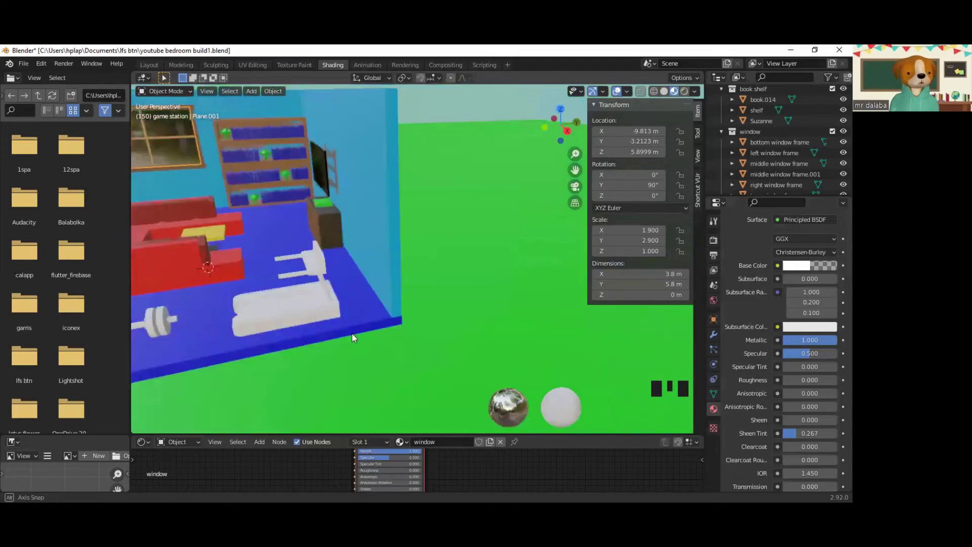
pyautogui.moveTo(258, 252); pyautogui.dragTo(436, 116)
pyautogui.scroll(3)
pyautogui.moveTo(423, 149); pyautogui.dragTo(536, 155)
pyautogui.click(536, 155)
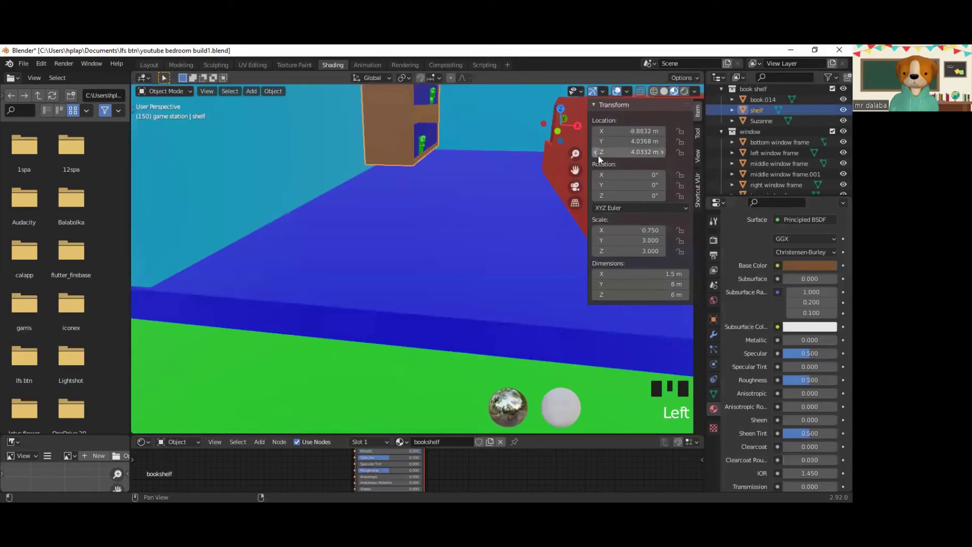
# Step: Lower the bookshelf about 0.2 m to Z 3.8232 m, closer to the floor
pyautogui.moveTo(598, 158); pyautogui.dragTo(428, 156)
pyautogui.moveTo(428, 155); pyautogui.dragTo(311, 156)
pyautogui.scroll(3)
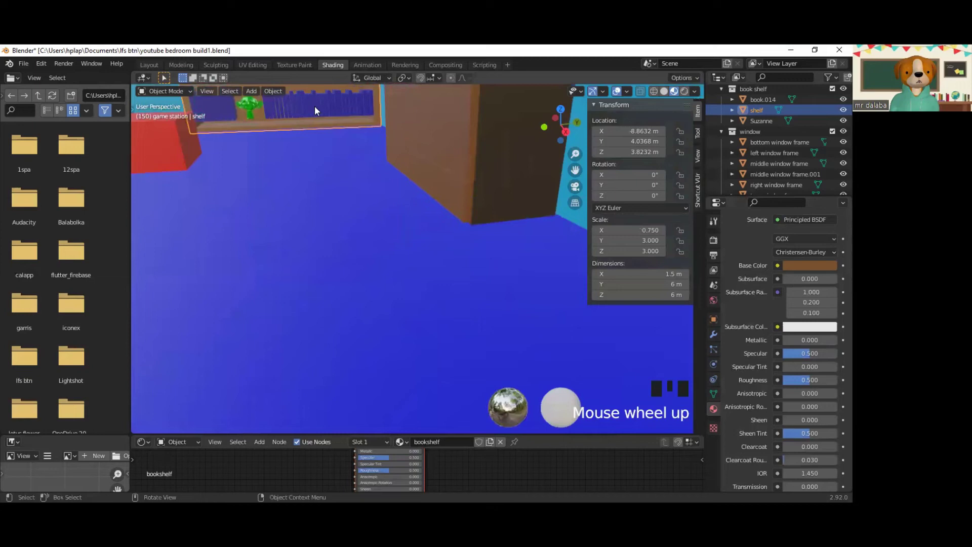
# Step: Lower the top-row books and monkey head down onto their shelf
pyautogui.click(317, 111)
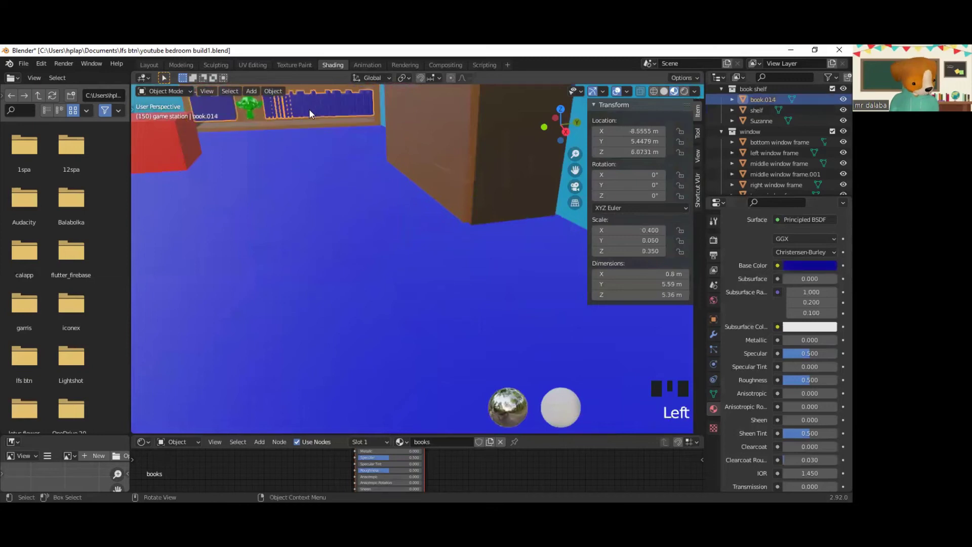
pyautogui.press('g')
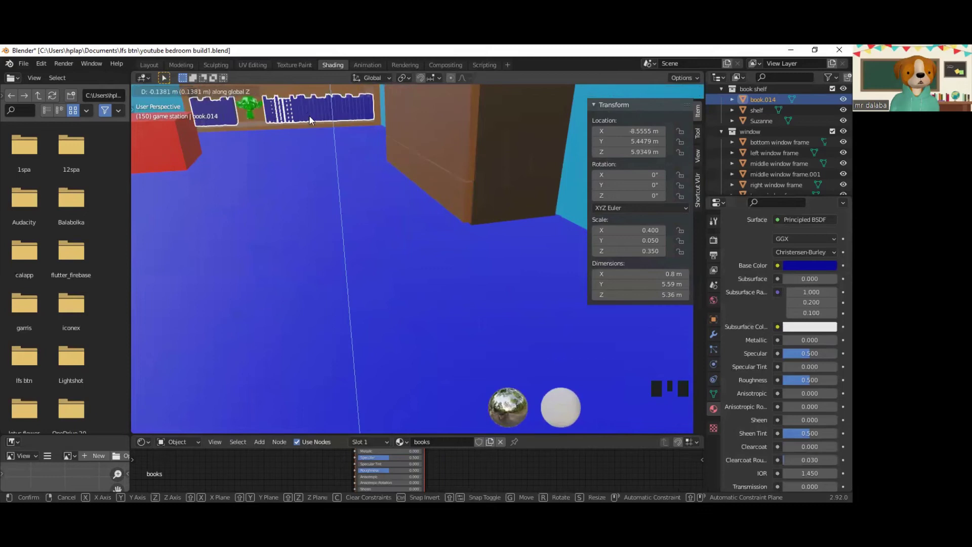
pyautogui.moveTo(291, 154); pyautogui.dragTo(320, 155)
pyautogui.click(319, 155)
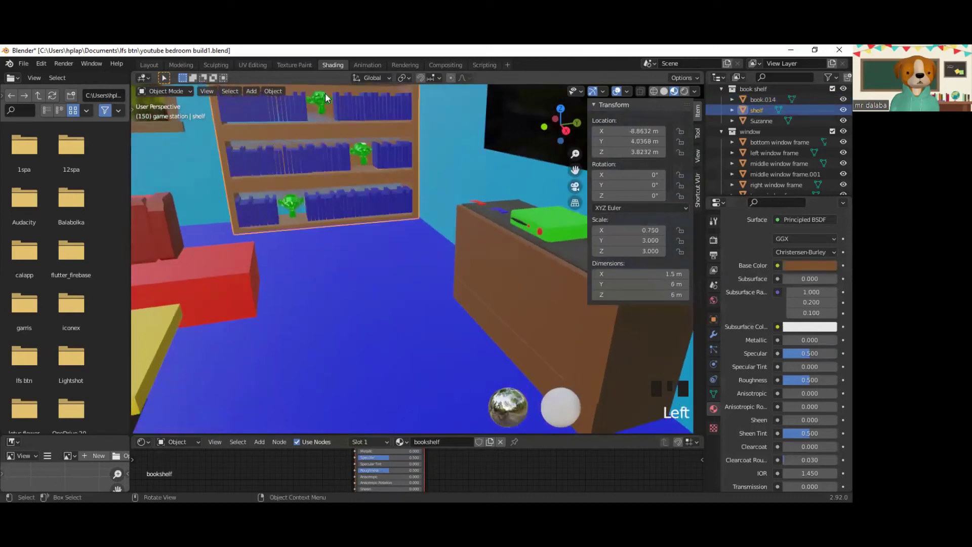
pyautogui.click(322, 107)
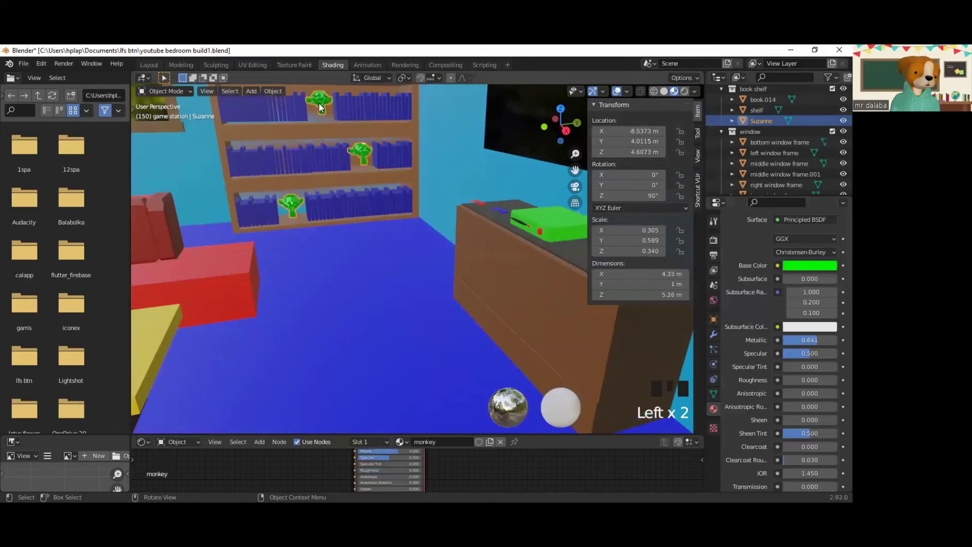
pyautogui.press('g')
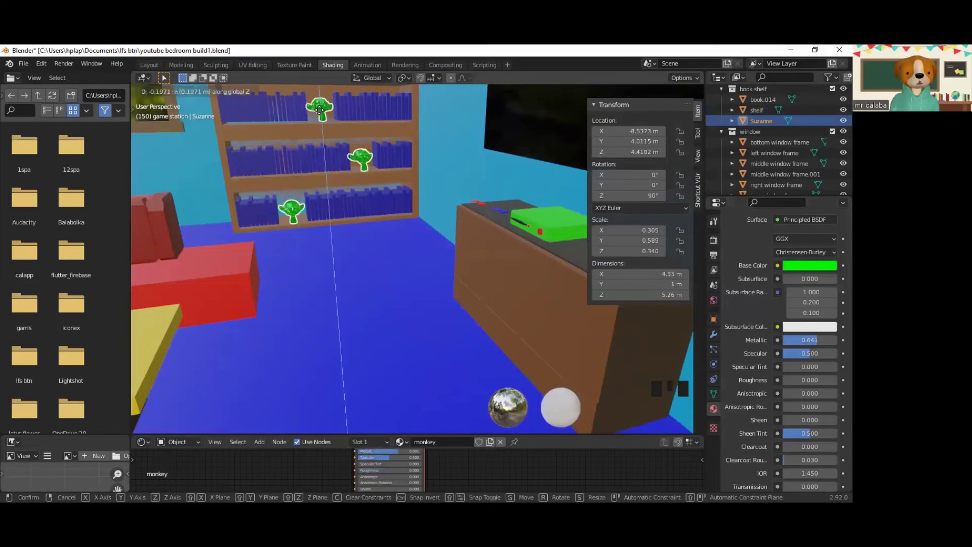
pyautogui.click(307, 156)
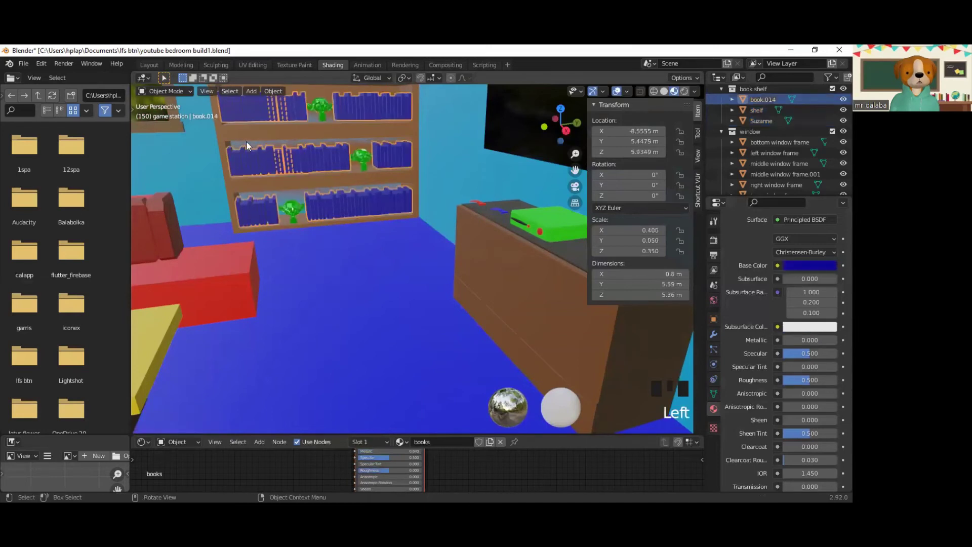
# Step: Shift the bookshelf about 0.25 m along X to -8.6096 m and zoom out
pyautogui.click(227, 134)
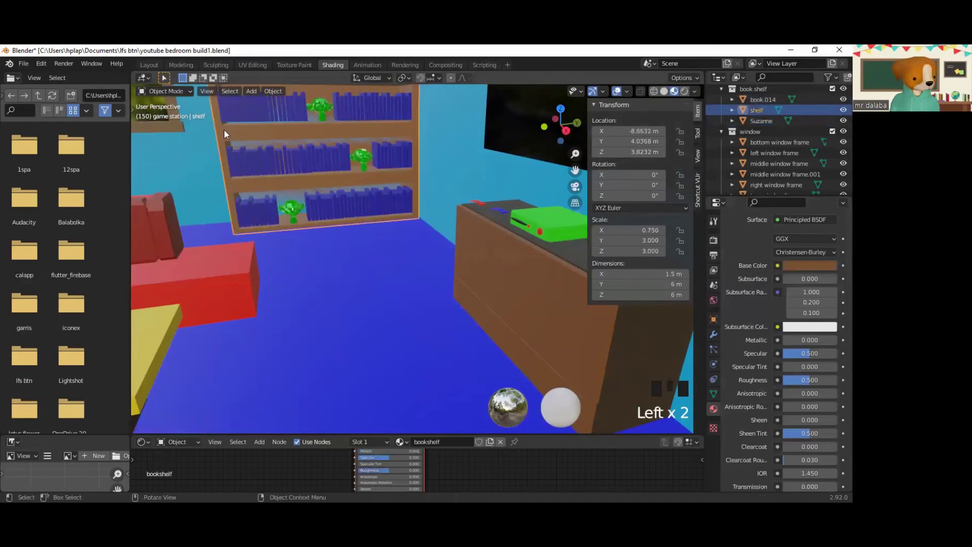
pyautogui.press('g')
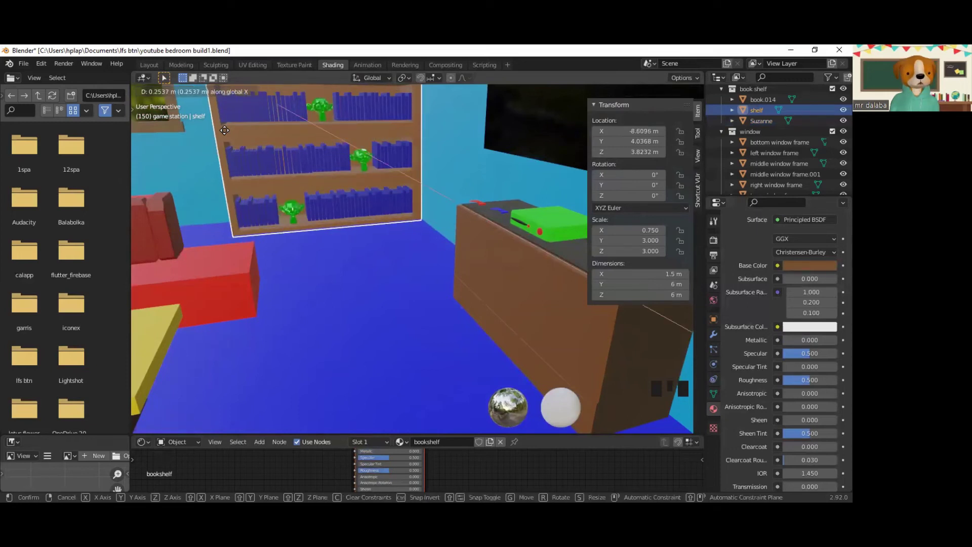
pyautogui.scroll(-3)
pyautogui.scroll(3)
pyautogui.scroll(-3)
# Step: Orbit to the whole room and select the 200 m left background plane with its bg material
pyautogui.moveTo(288, 204); pyautogui.dragTo(304, 318)
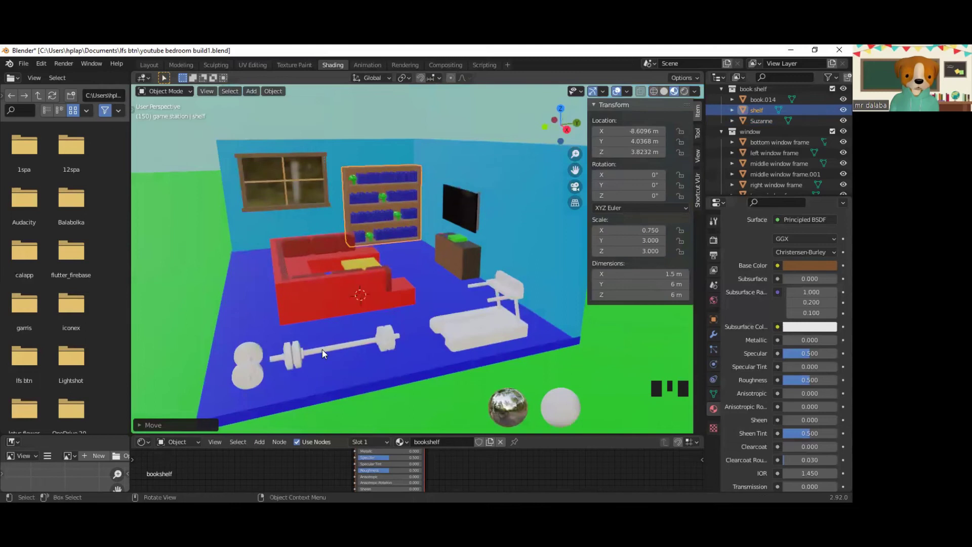
pyautogui.click(328, 354)
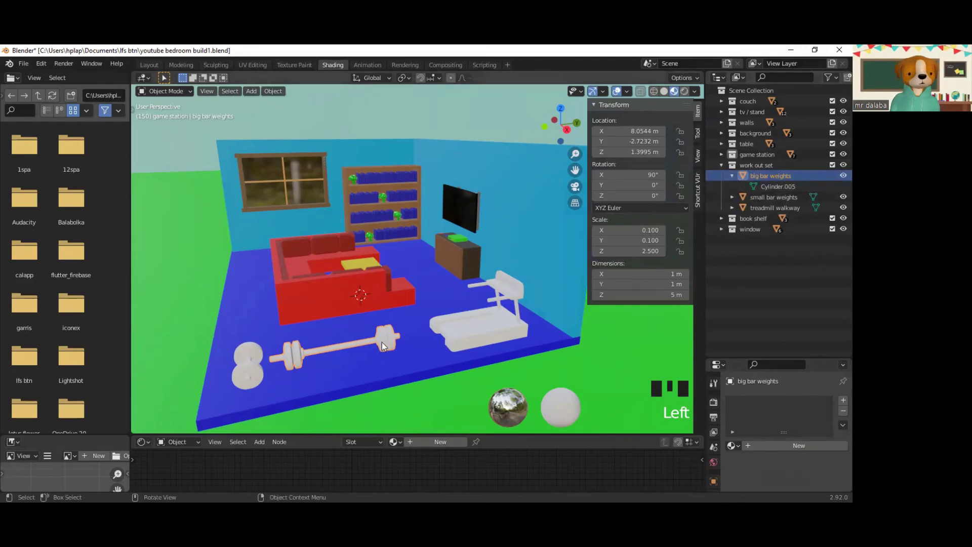
pyautogui.click(388, 345)
pyautogui.click(387, 346)
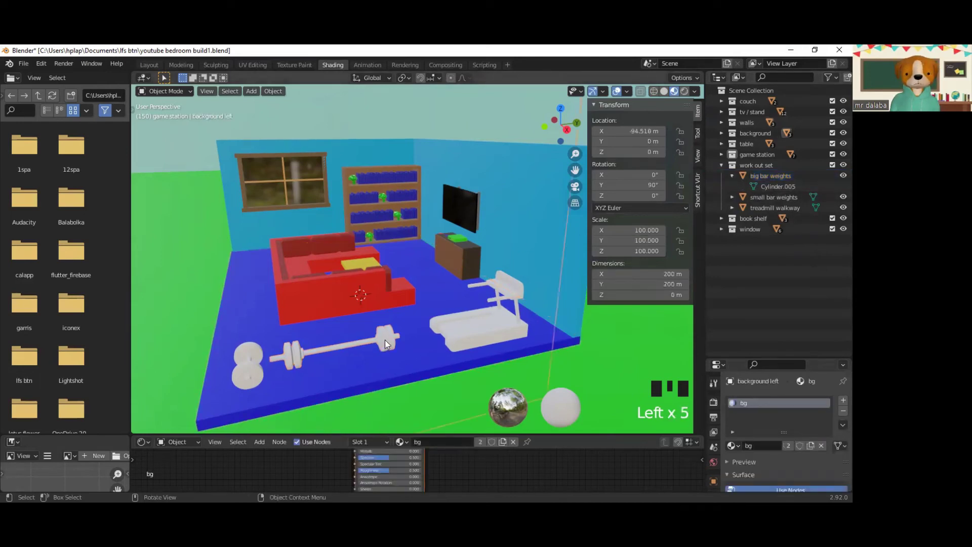